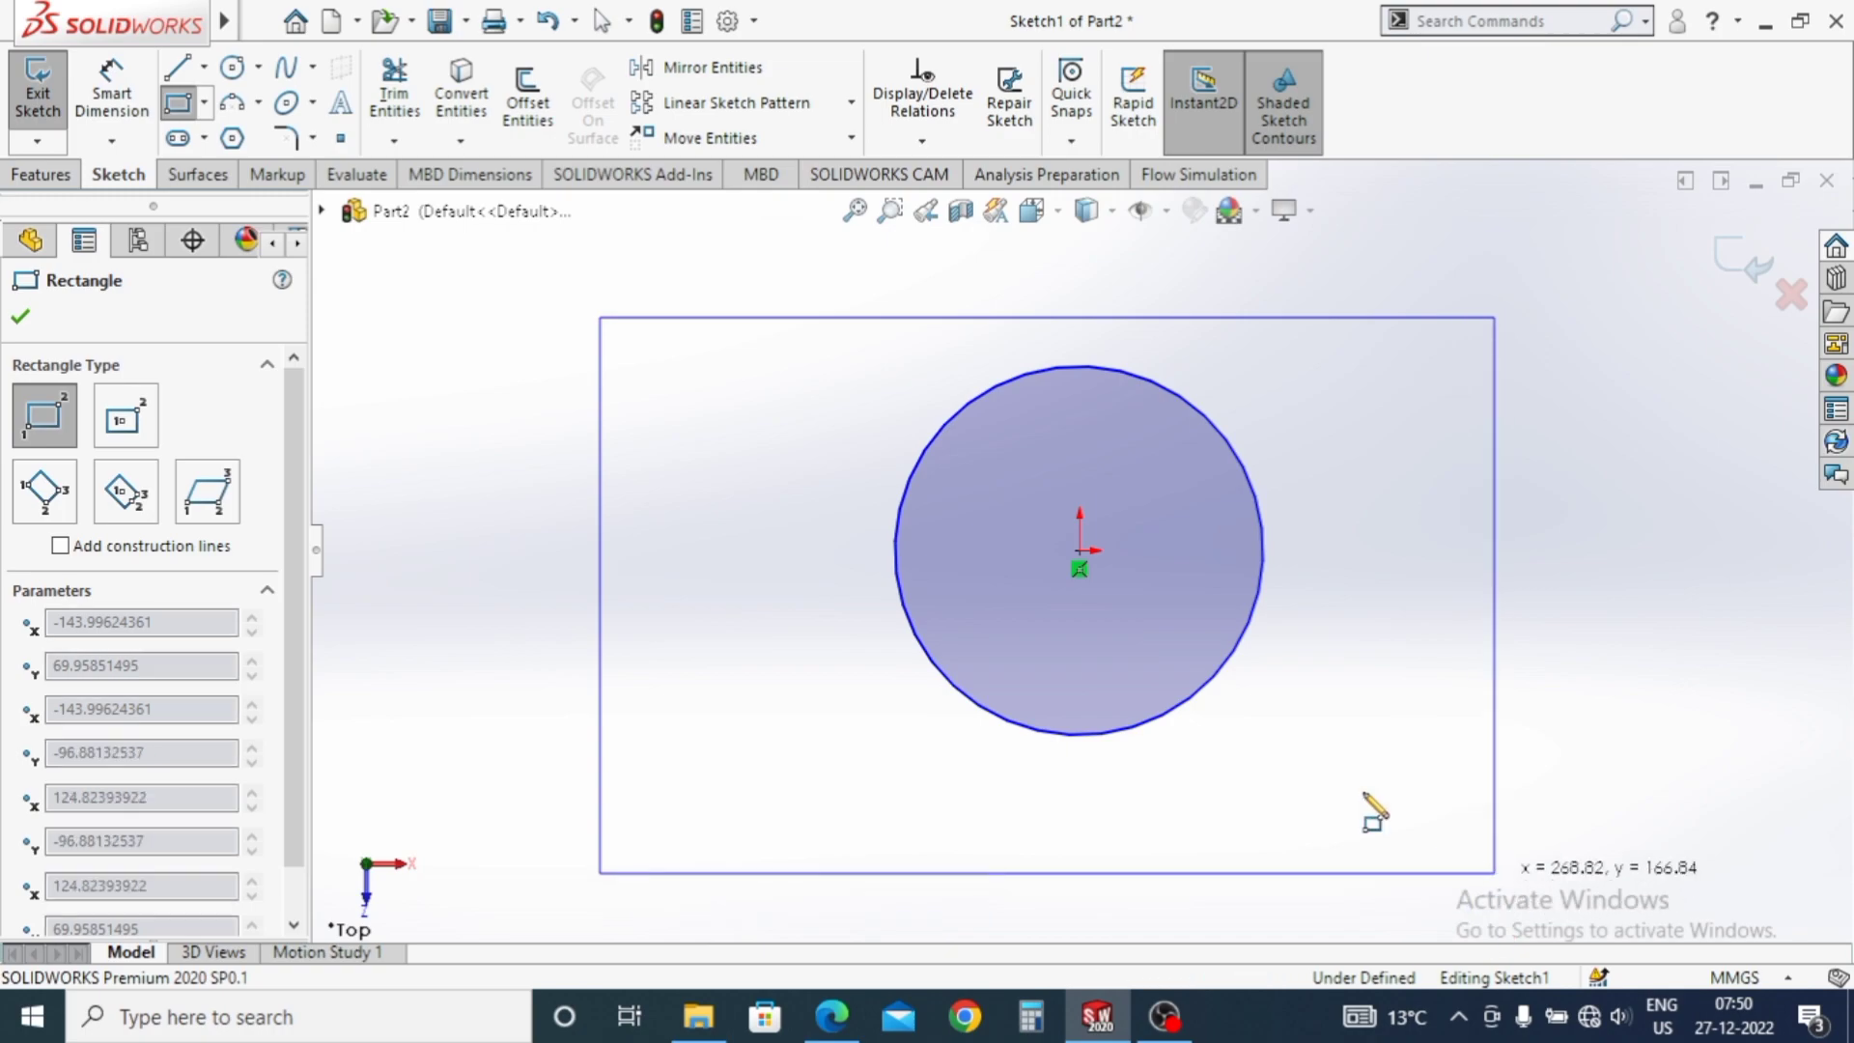
# Dimension the rectangle 150 mm wide and 120 mm tall.
pyautogui.press('Escape')
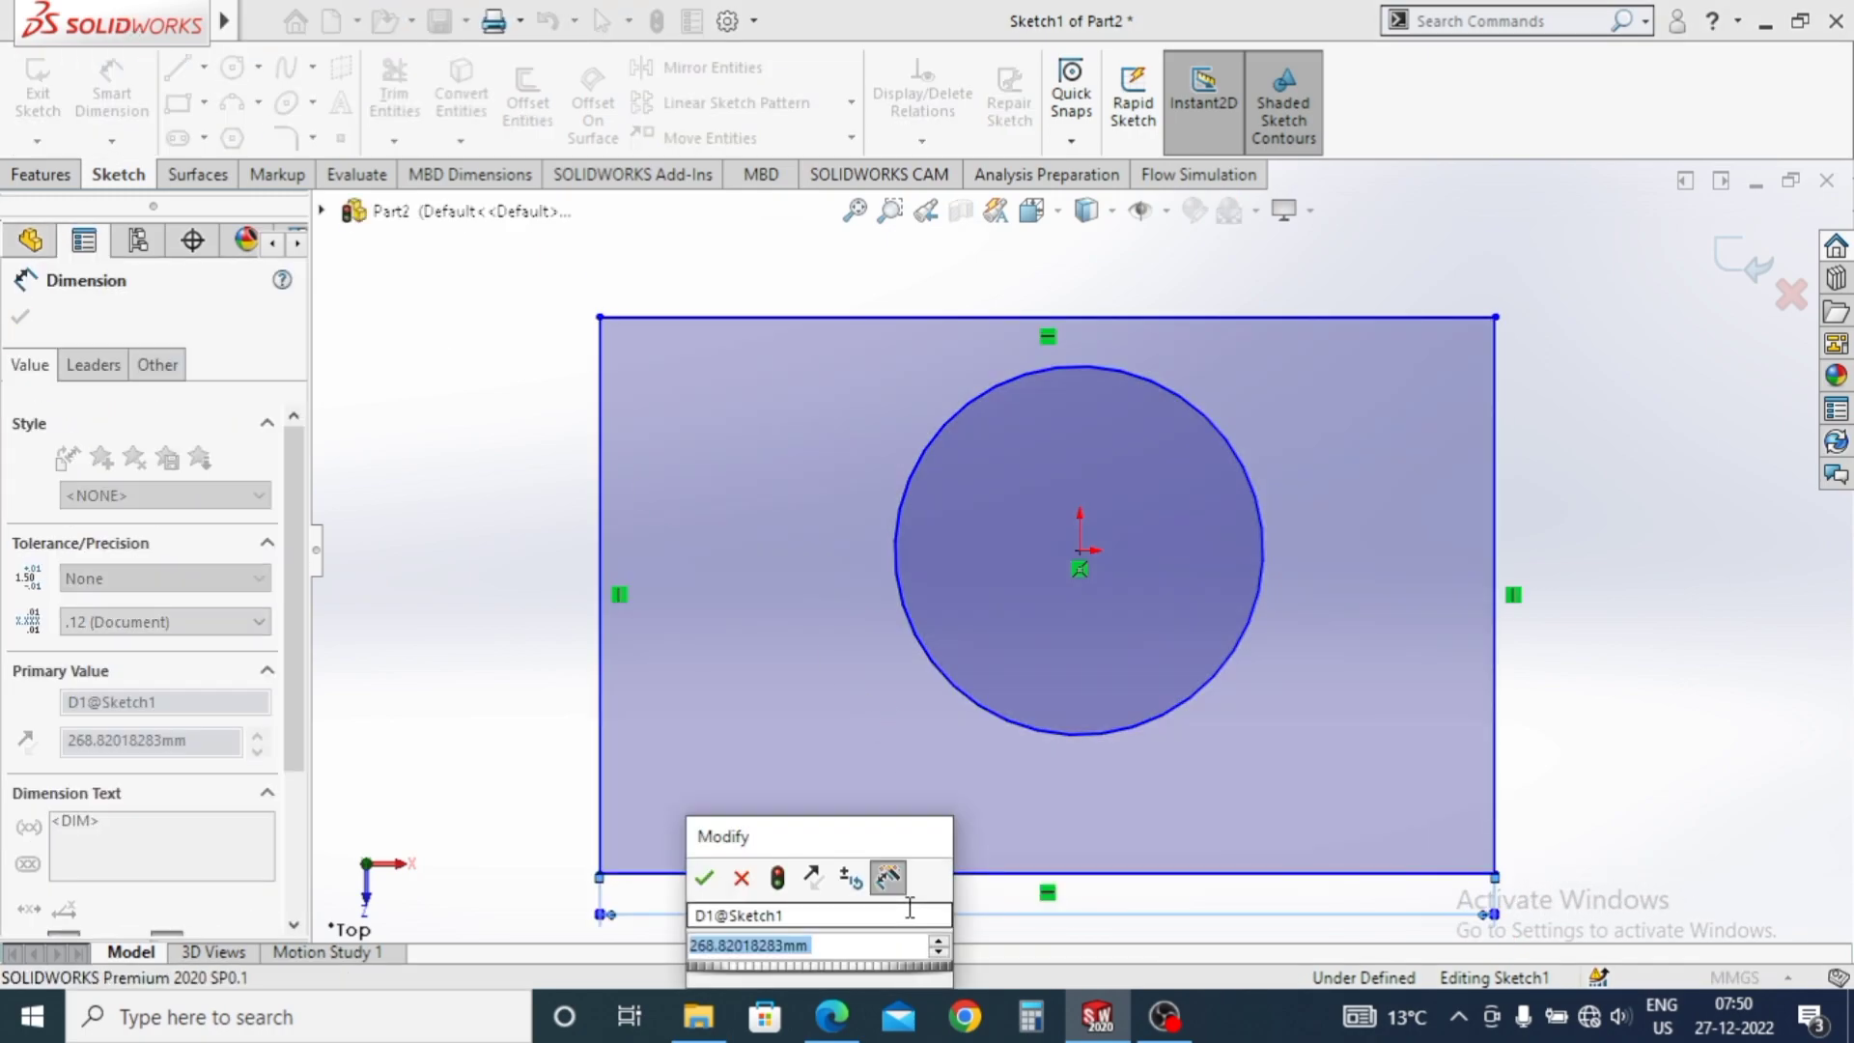
pyautogui.write('150')
pyautogui.press('Return')
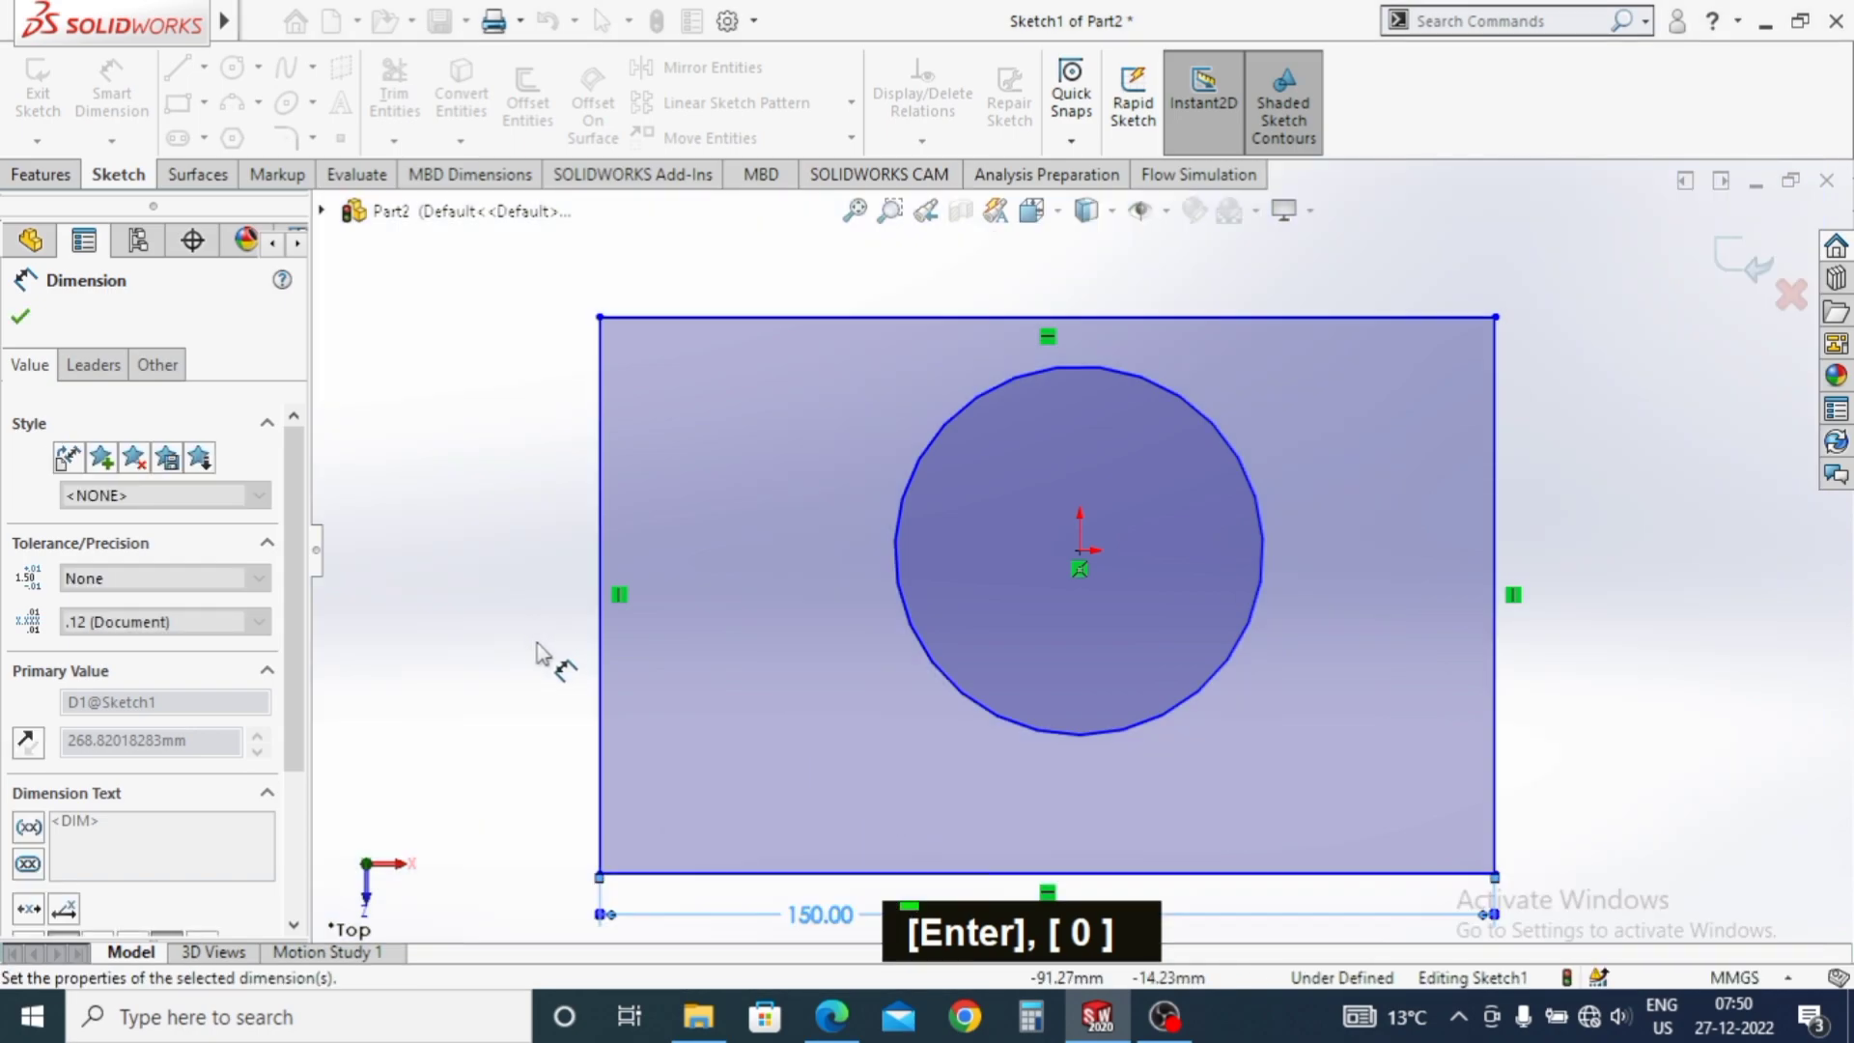
pyautogui.write('120')
pyautogui.press('Return')
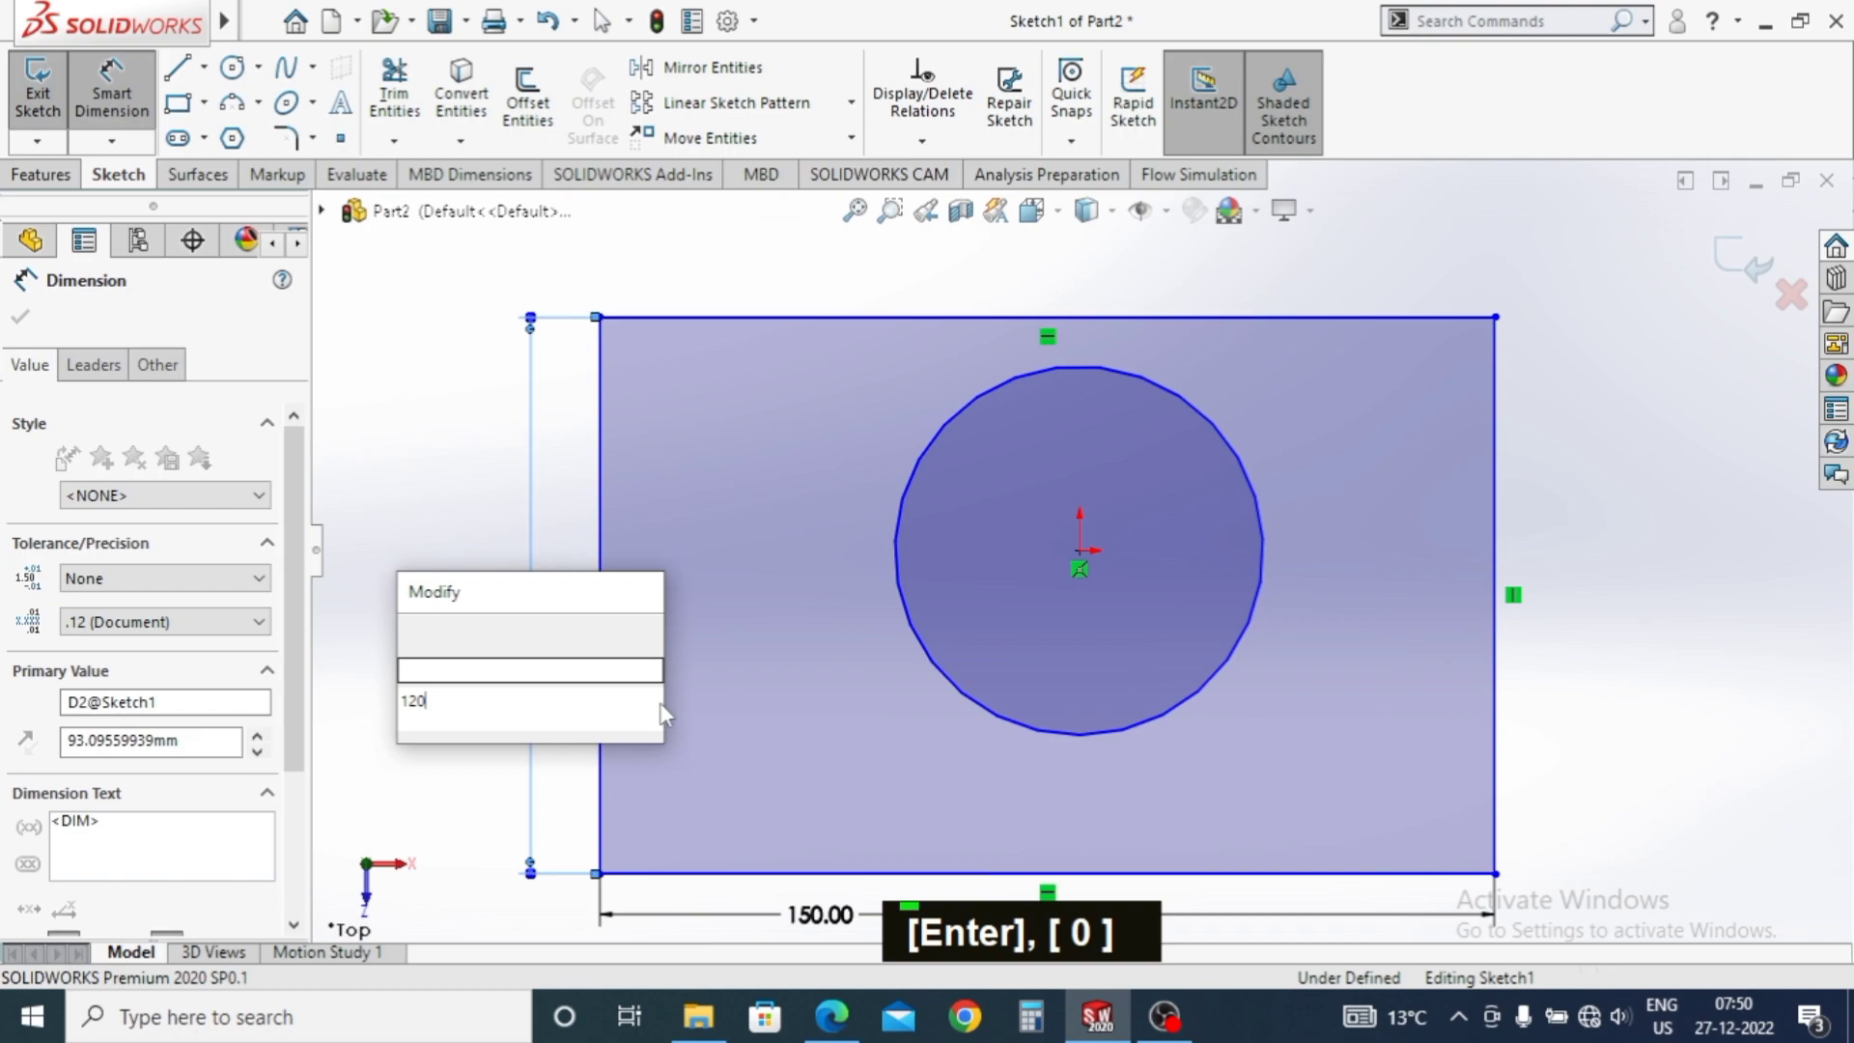
pyautogui.press('Escape')
pyautogui.press('Escape')
# Level the rectangle's left-edge midpoint horizontally with the origin.
pyautogui.scroll(-3)
pyautogui.scroll(3)
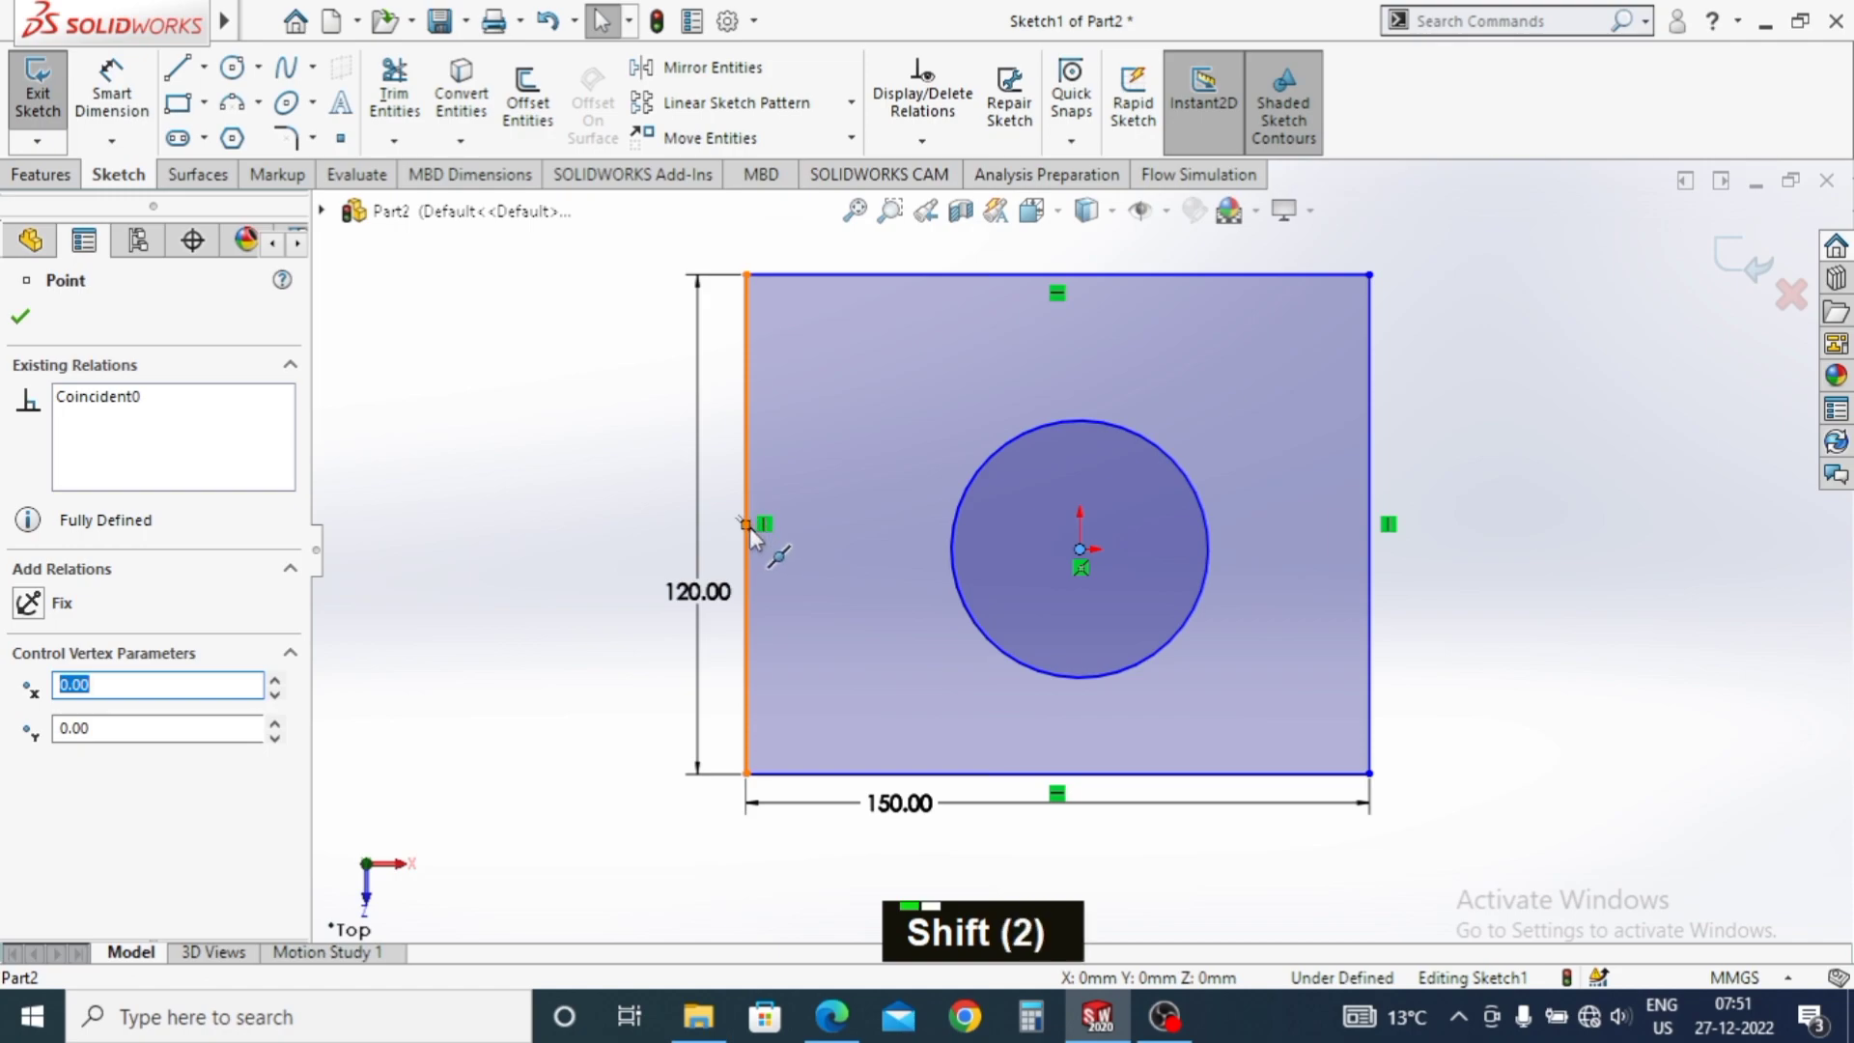
pyautogui.click(750, 534)
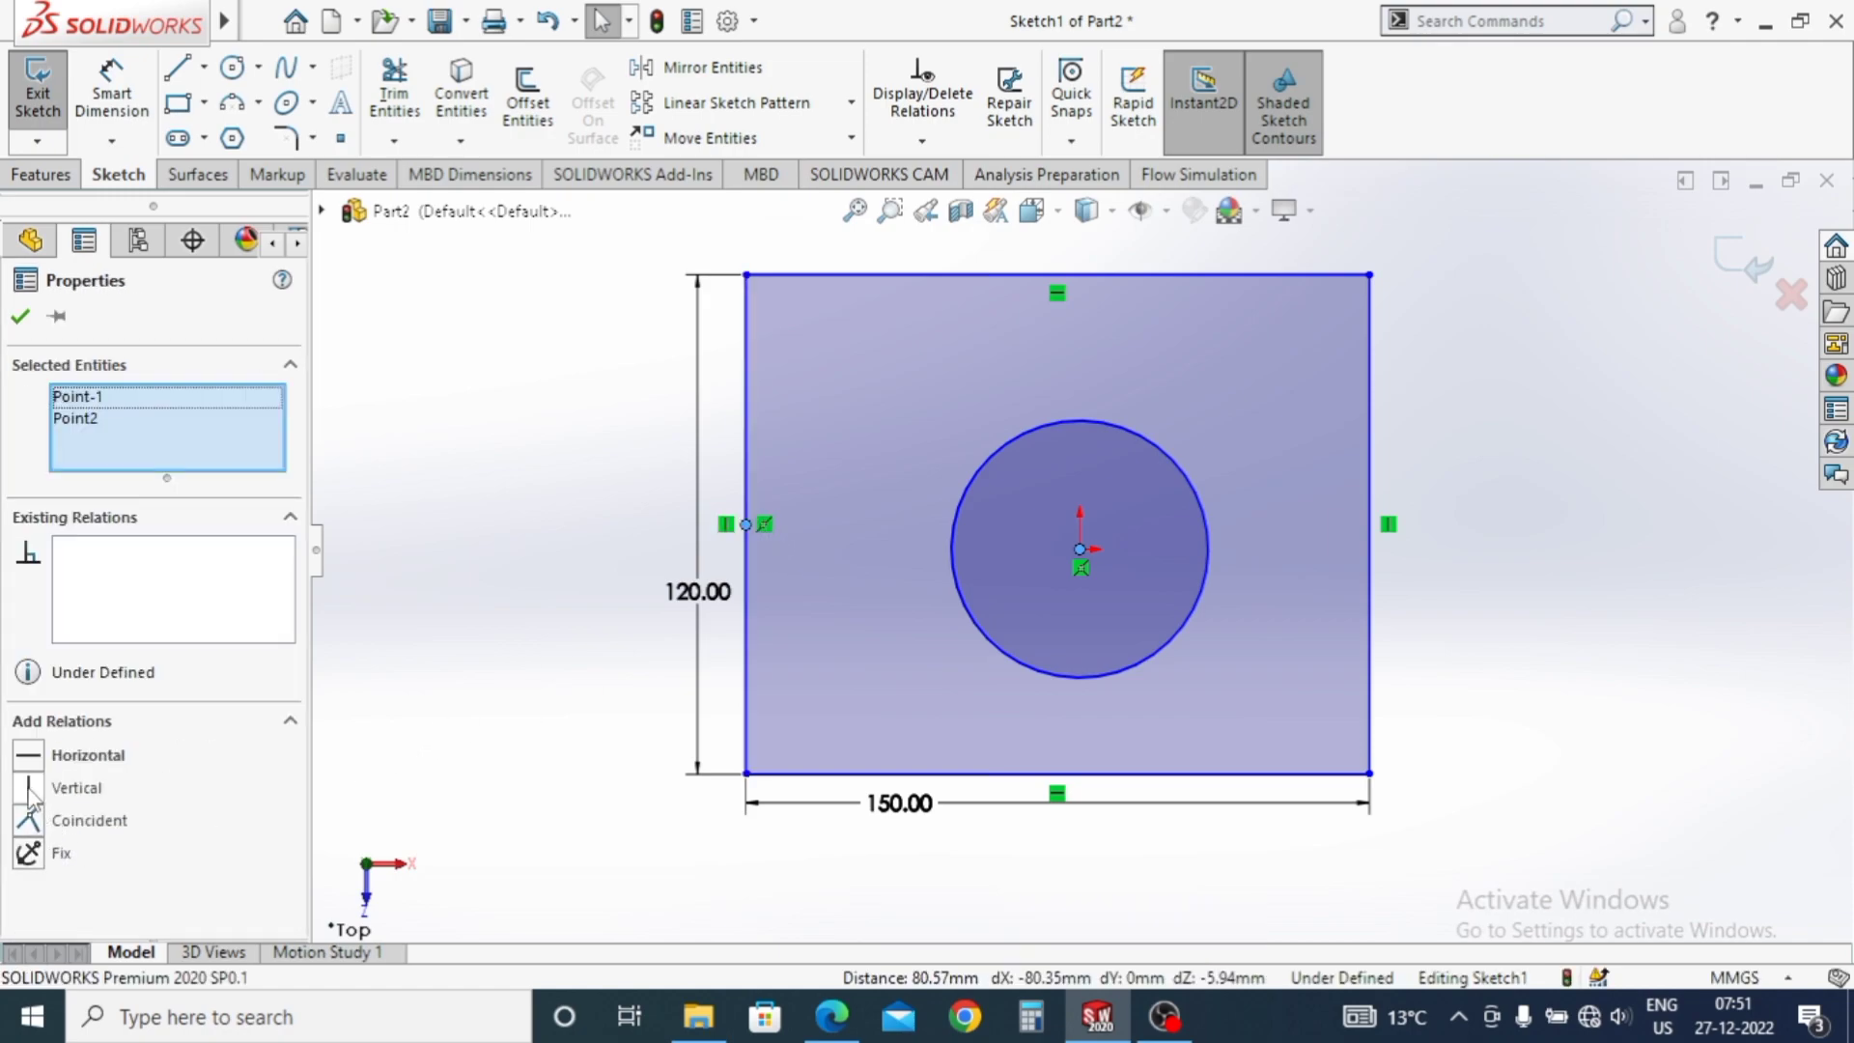
pyautogui.press('Escape')
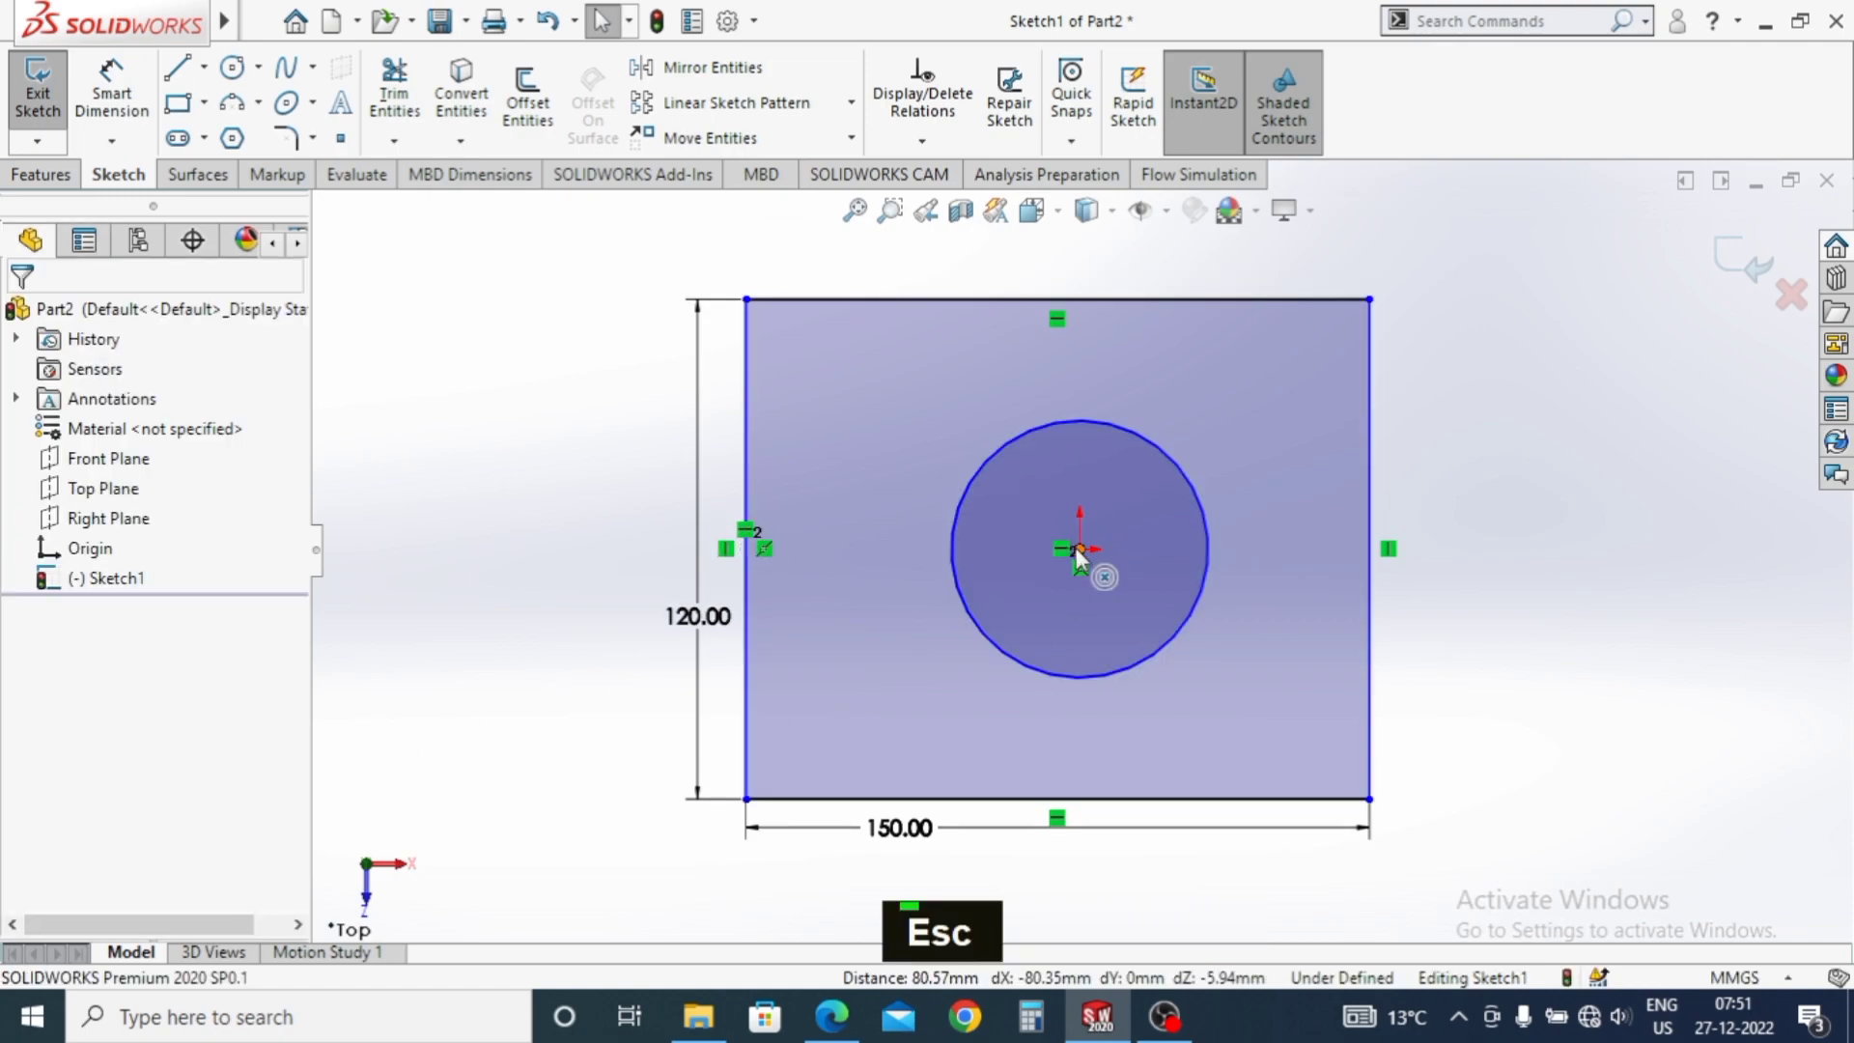
# Sketch the centre, side and upper circles plus a vertical centreline.
pyautogui.click(1062, 811)
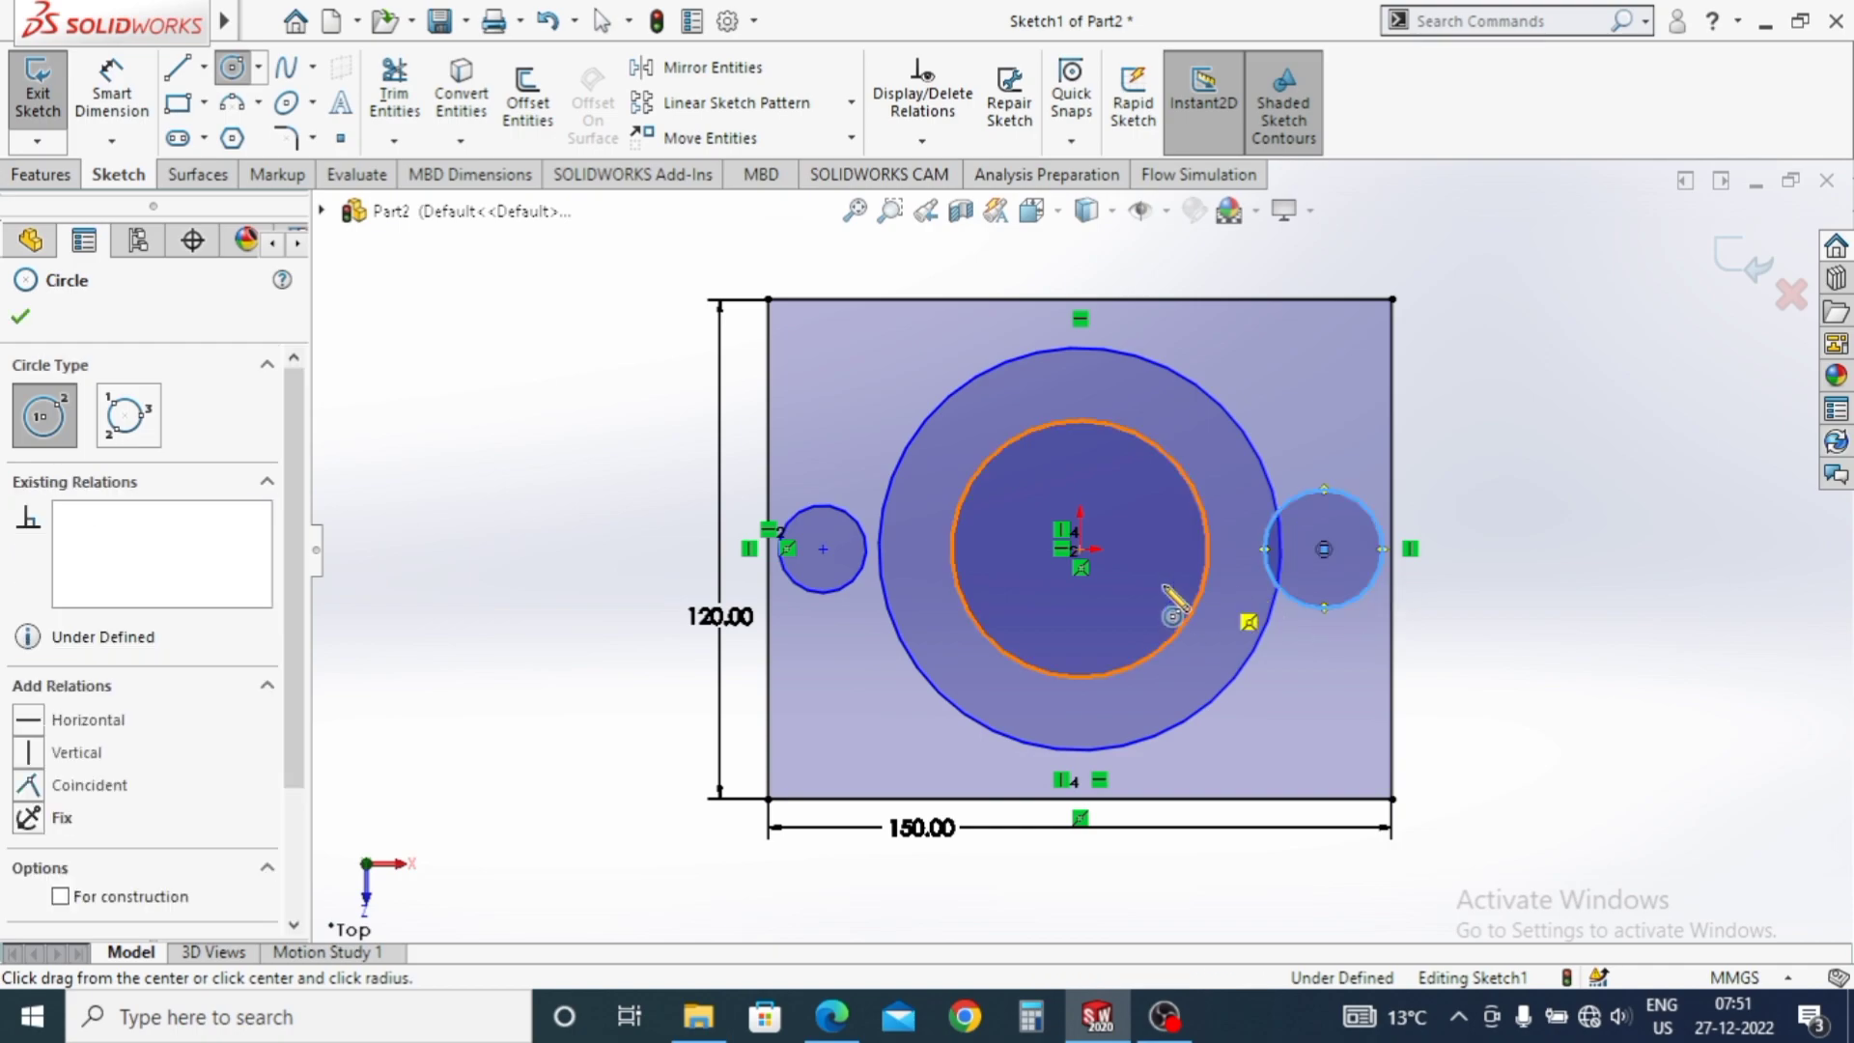
pyautogui.press('Escape')
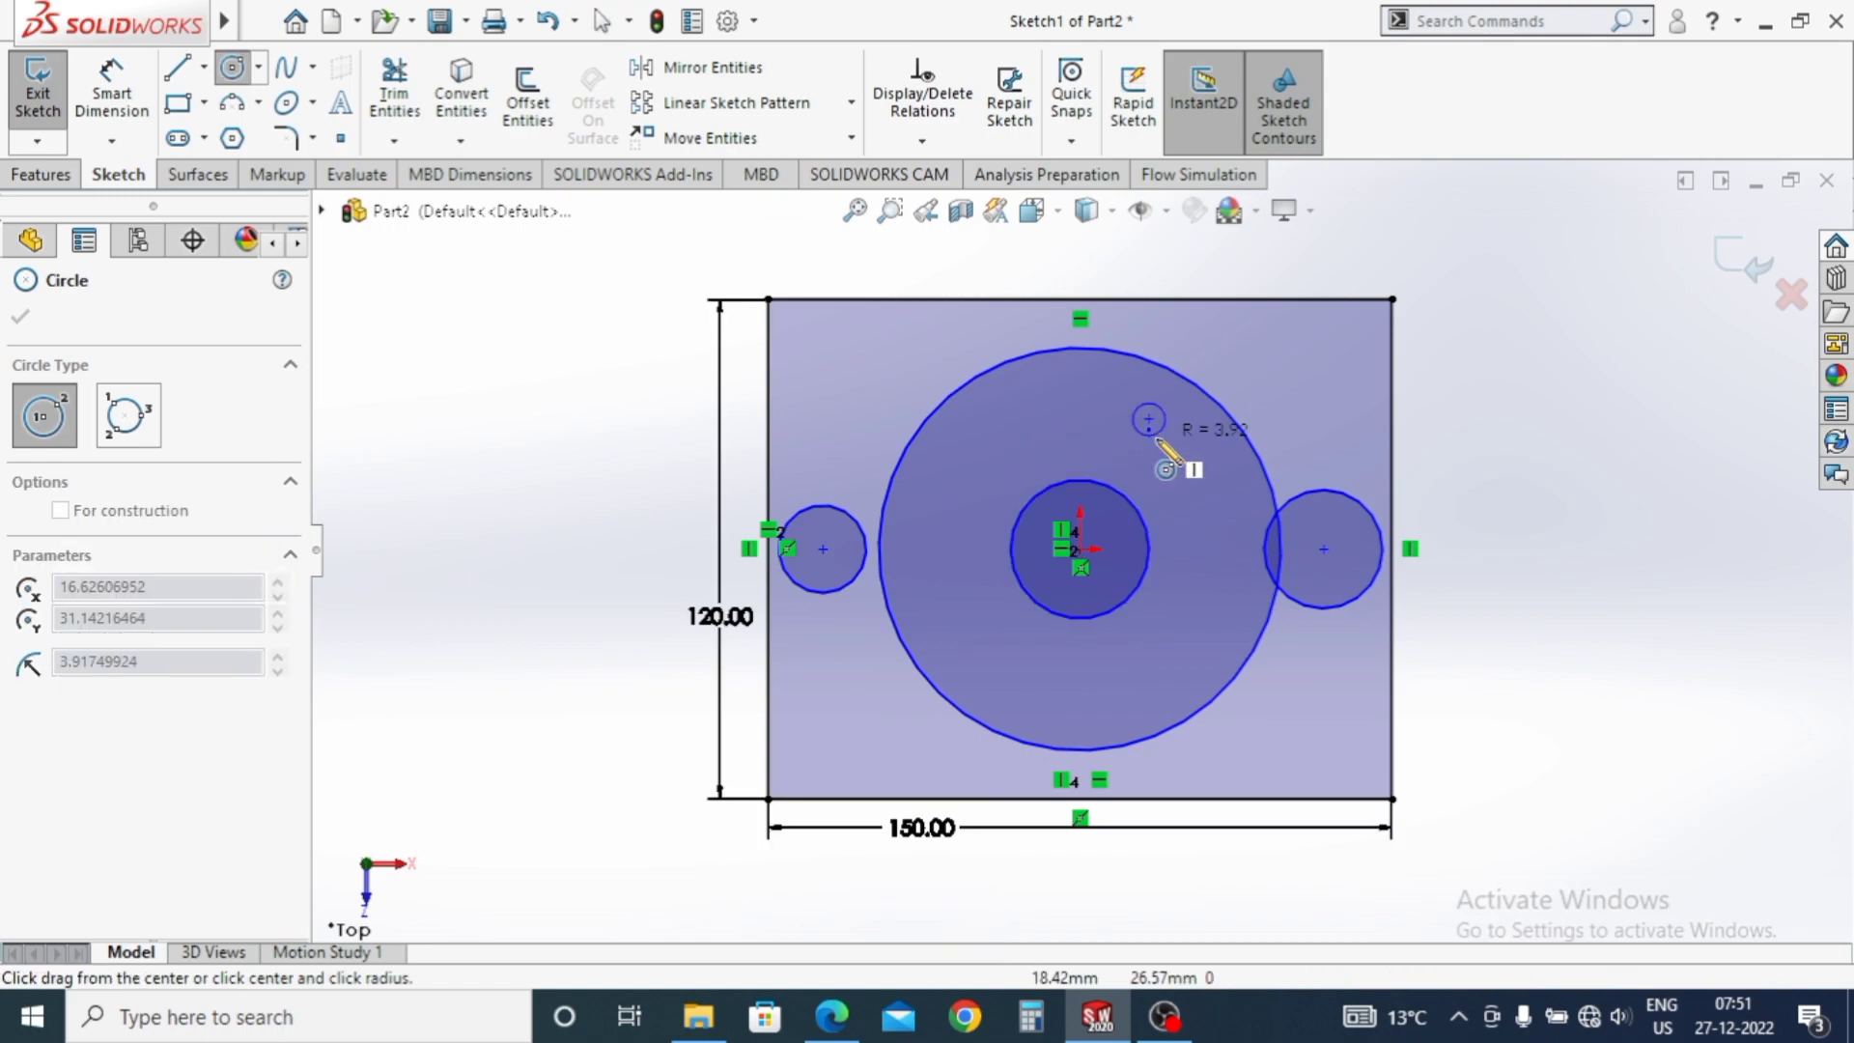
pyautogui.press('Escape')
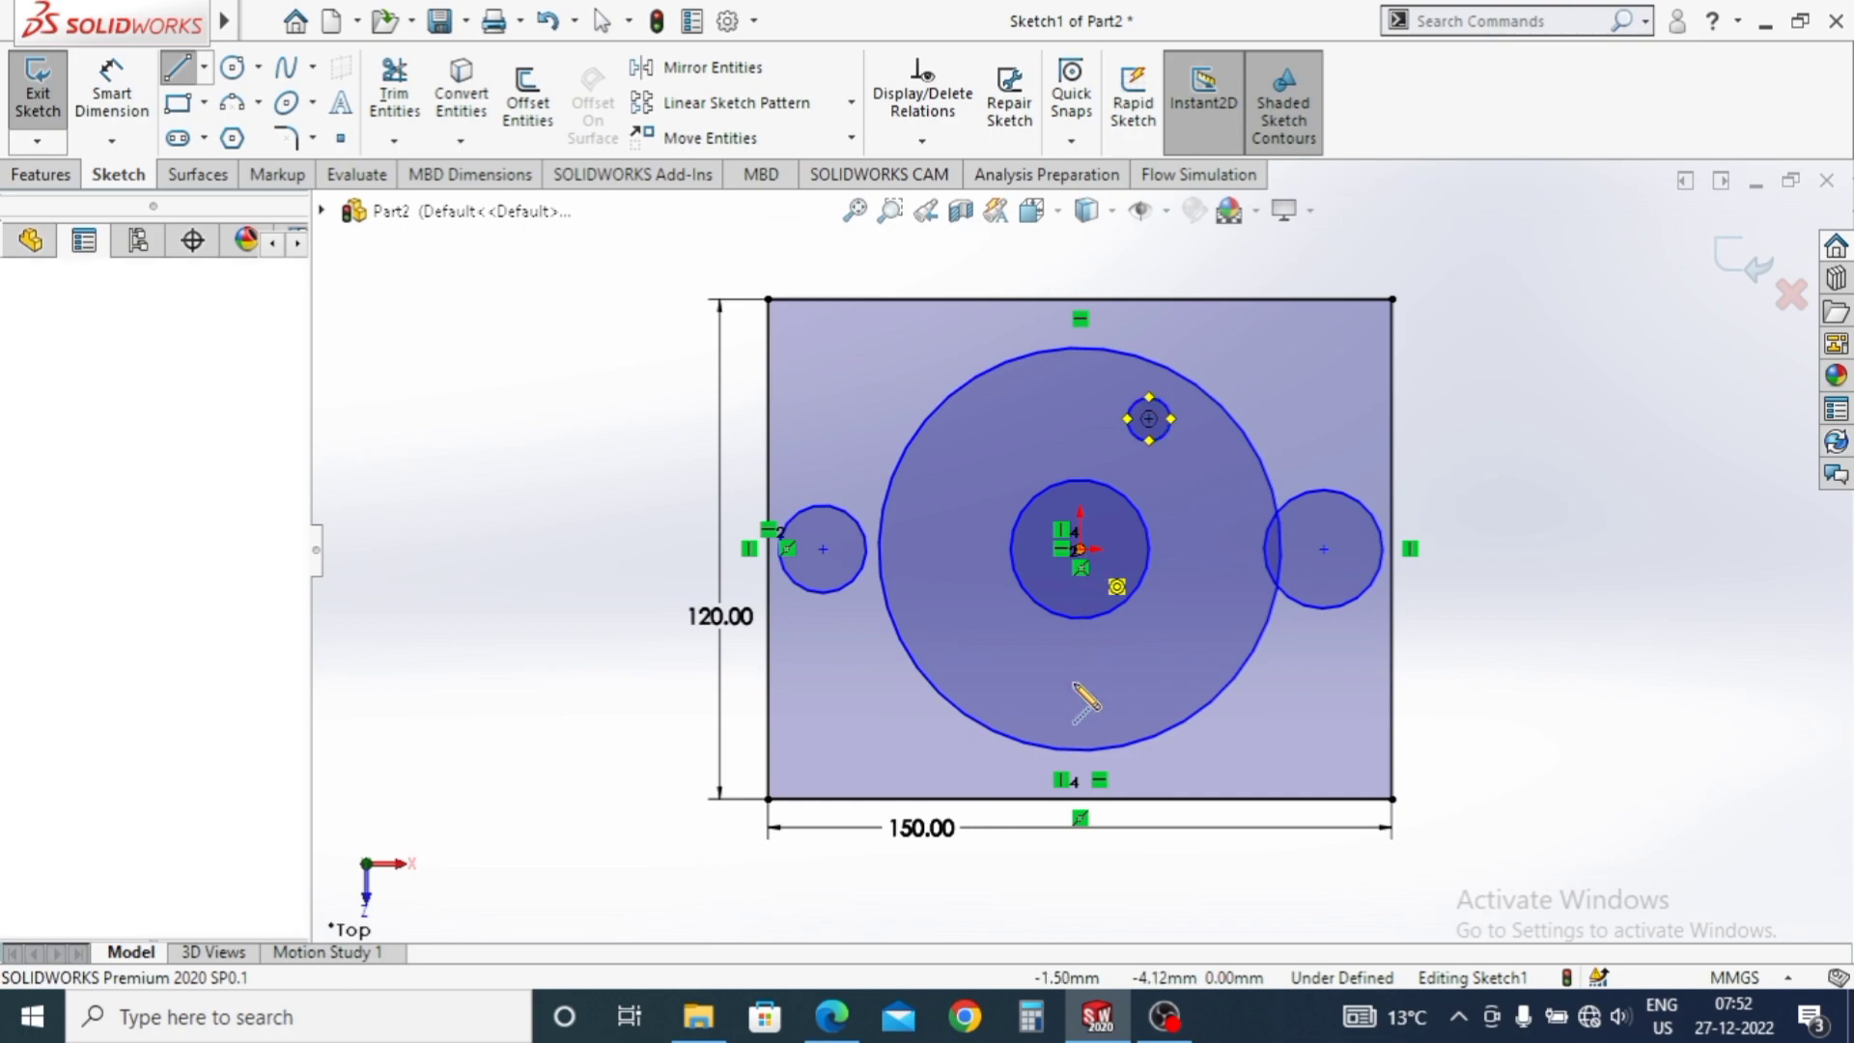
pyautogui.press('Escape')
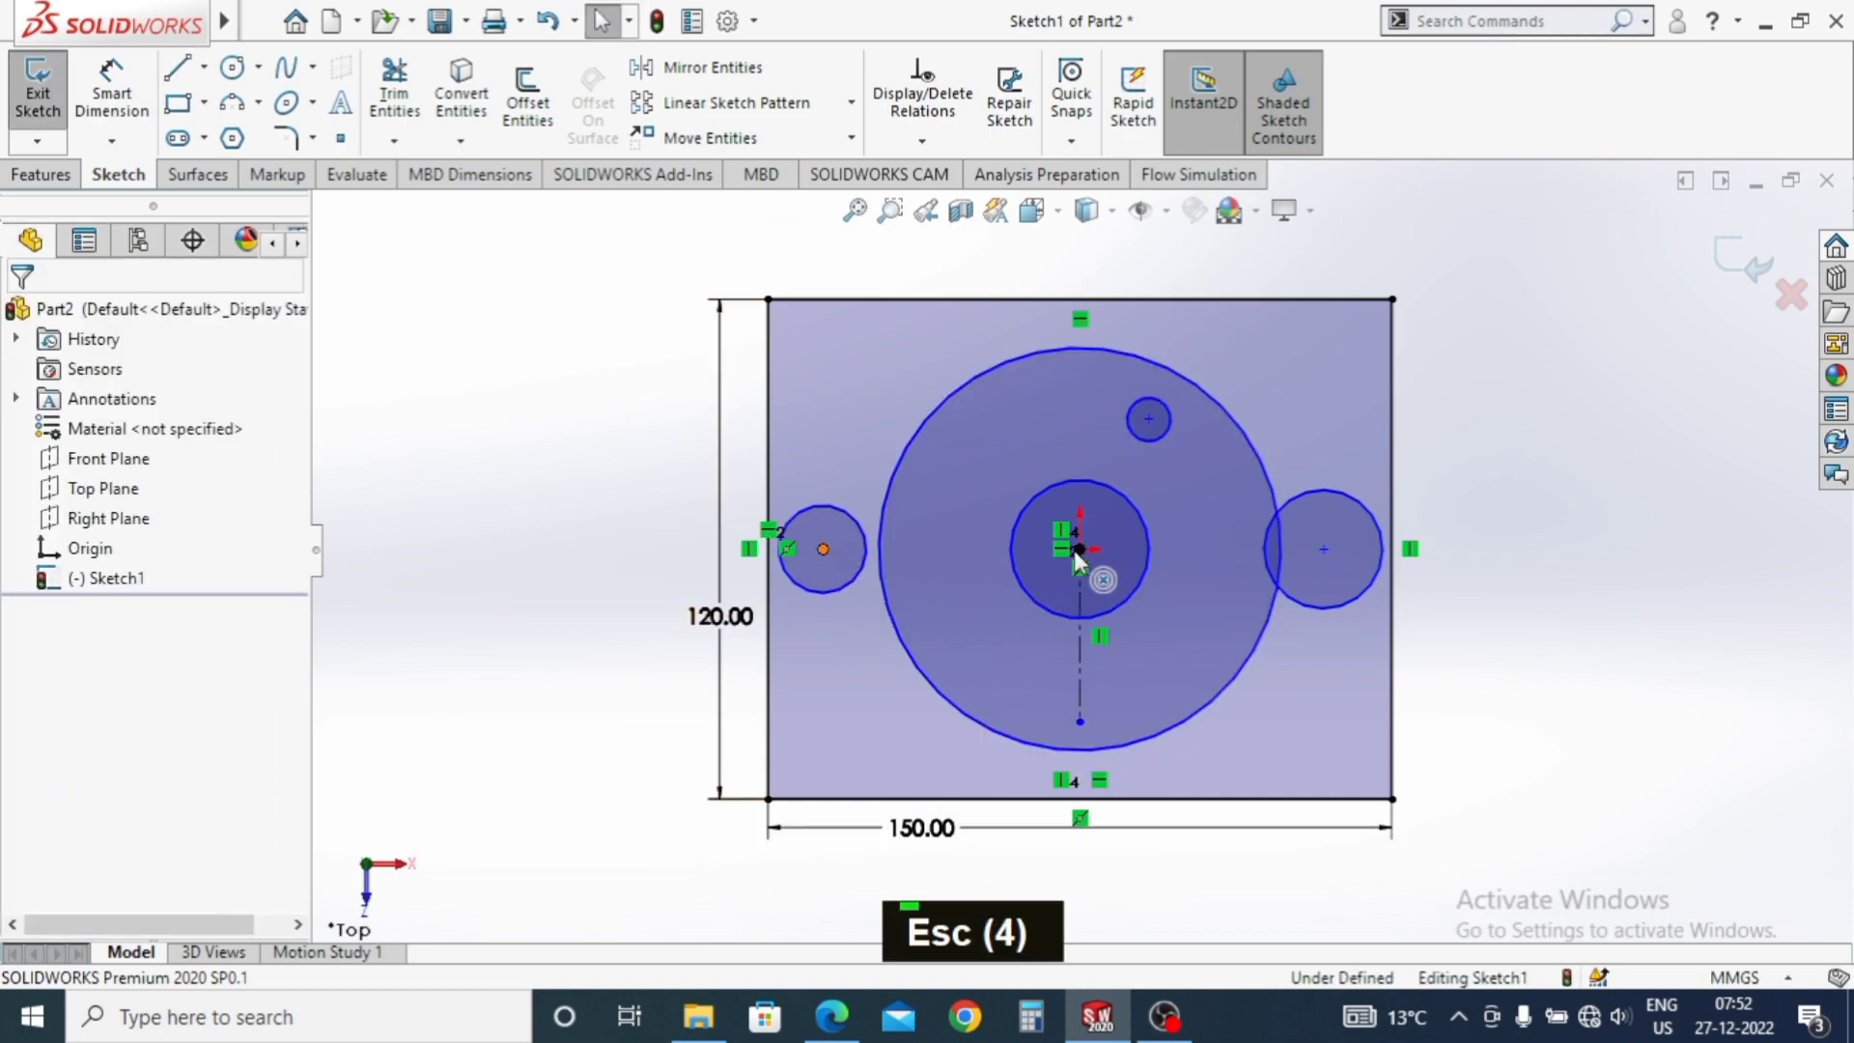
# Level the left side circle's centre with the origin and begin dimensioning the inner centre circle.
pyautogui.click(1086, 559)
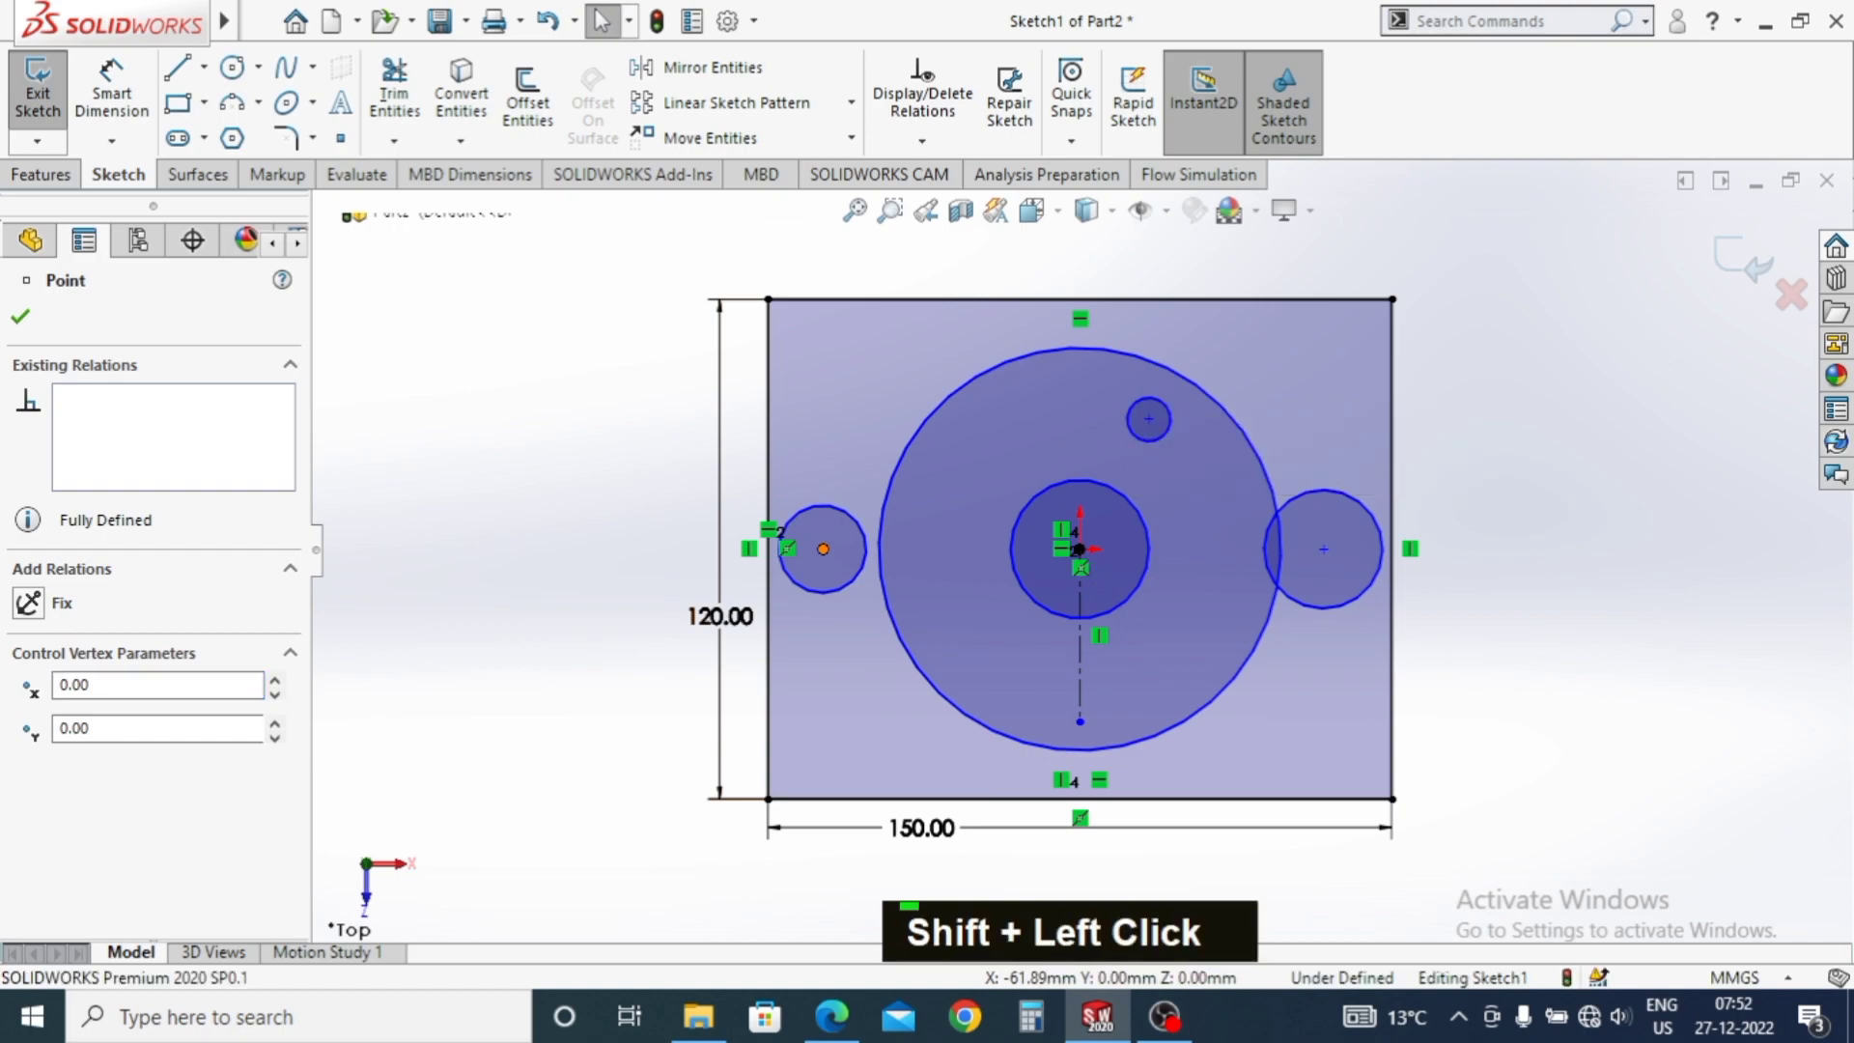
pyautogui.press('Escape')
pyautogui.click(1329, 561)
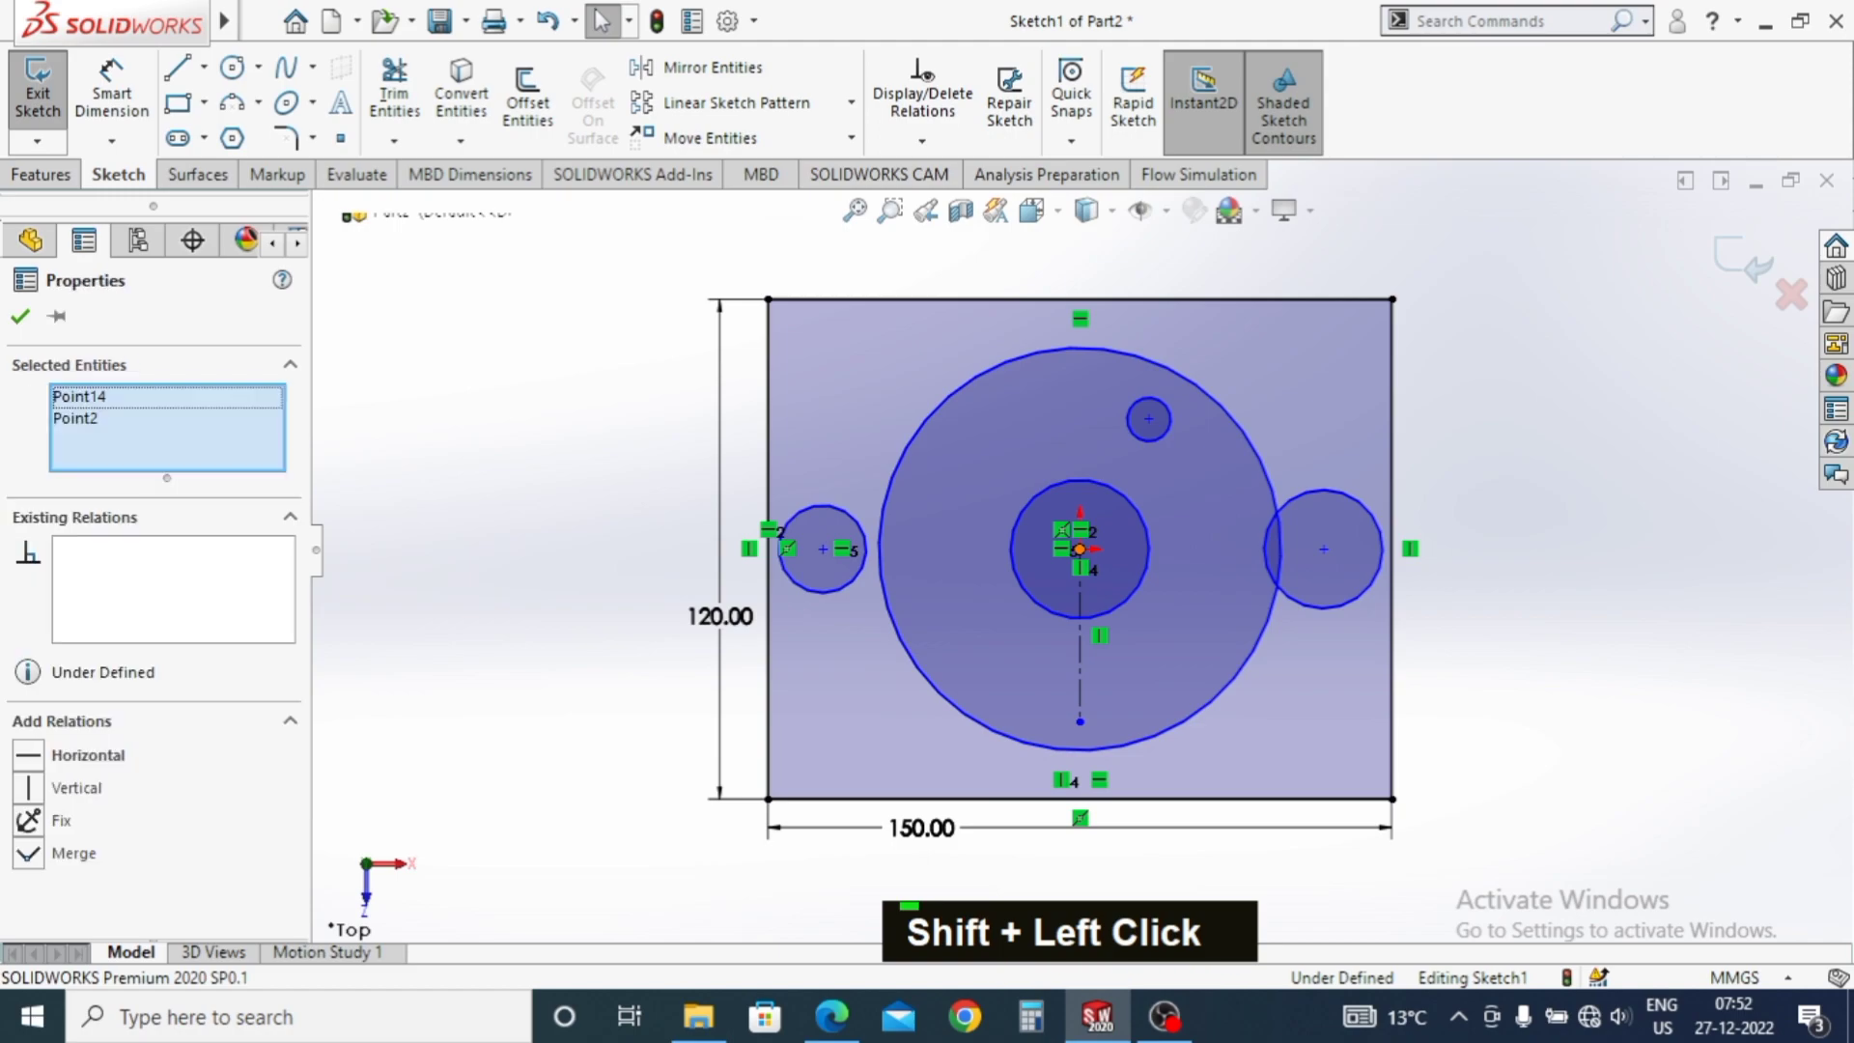
pyautogui.press('Escape')
pyautogui.press('Escape')
pyautogui.click(1336, 501)
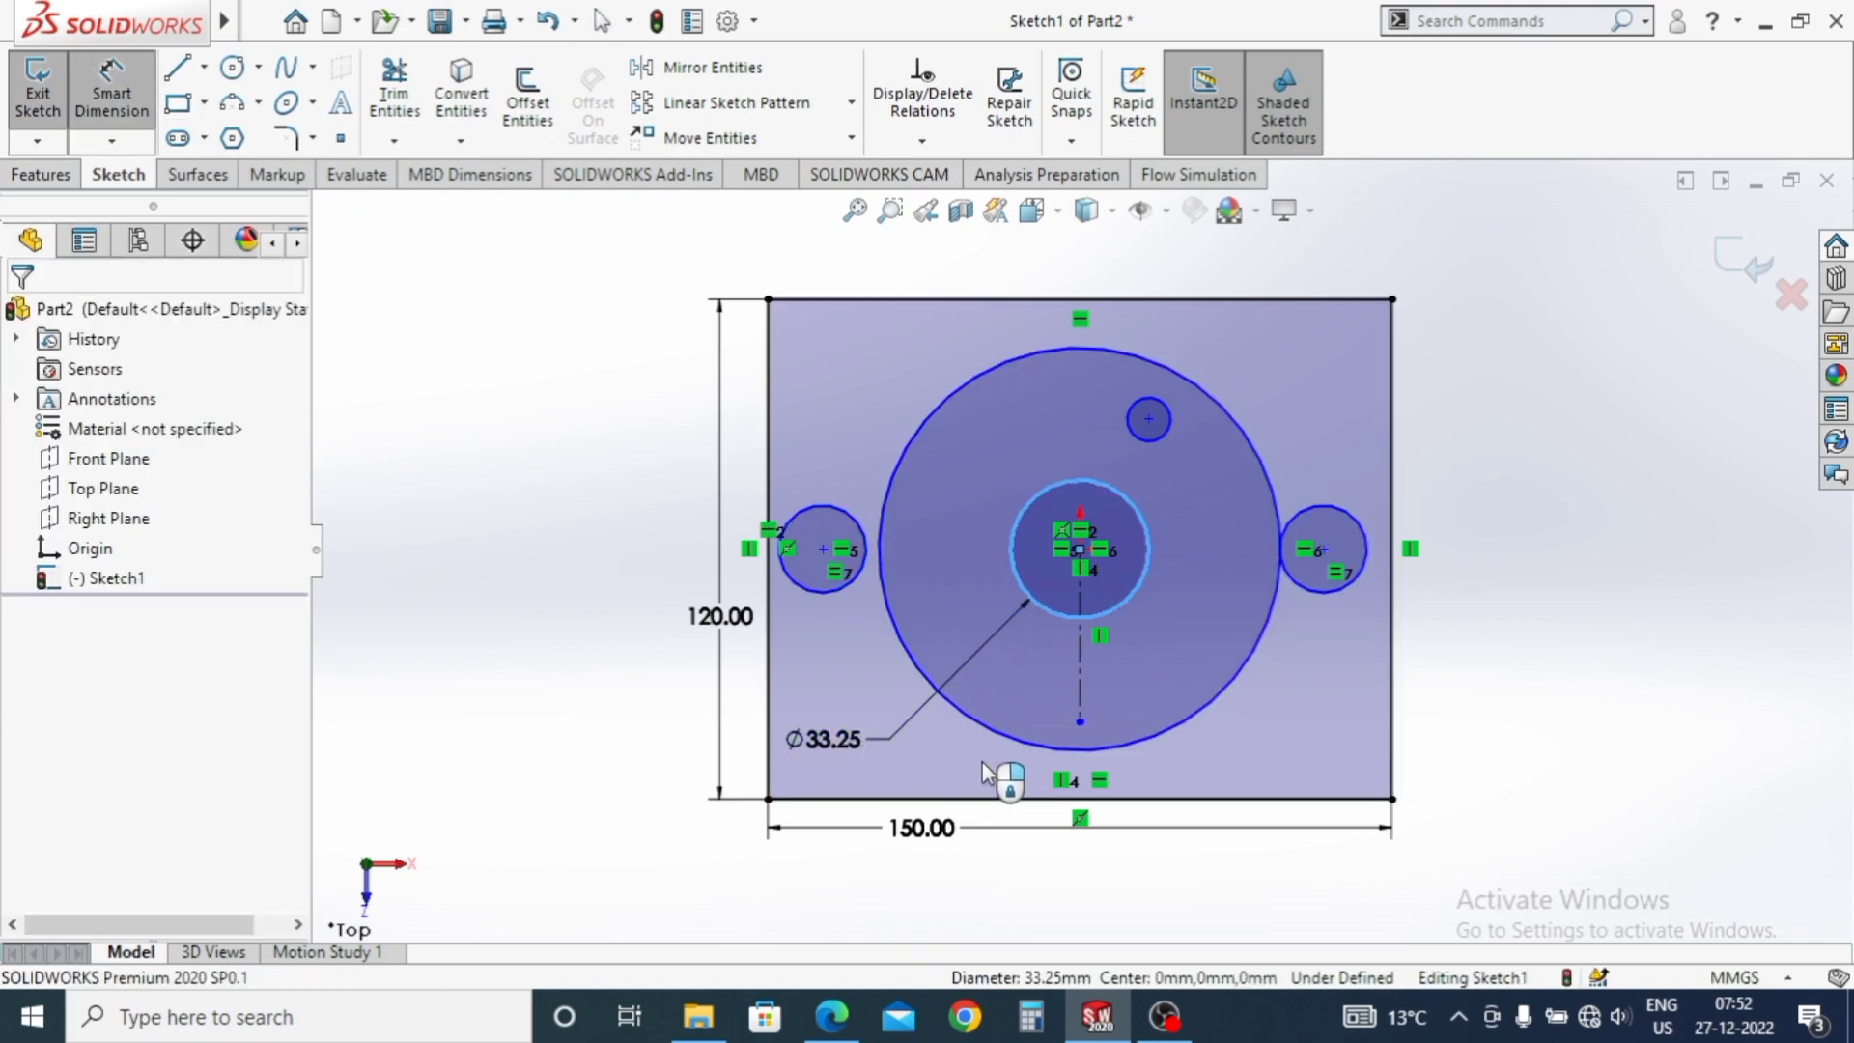
# Dimension the inner circle Ø40, outer circle Ø100 and side circle Ø38.
pyautogui.write('40')
pyautogui.press('Return')
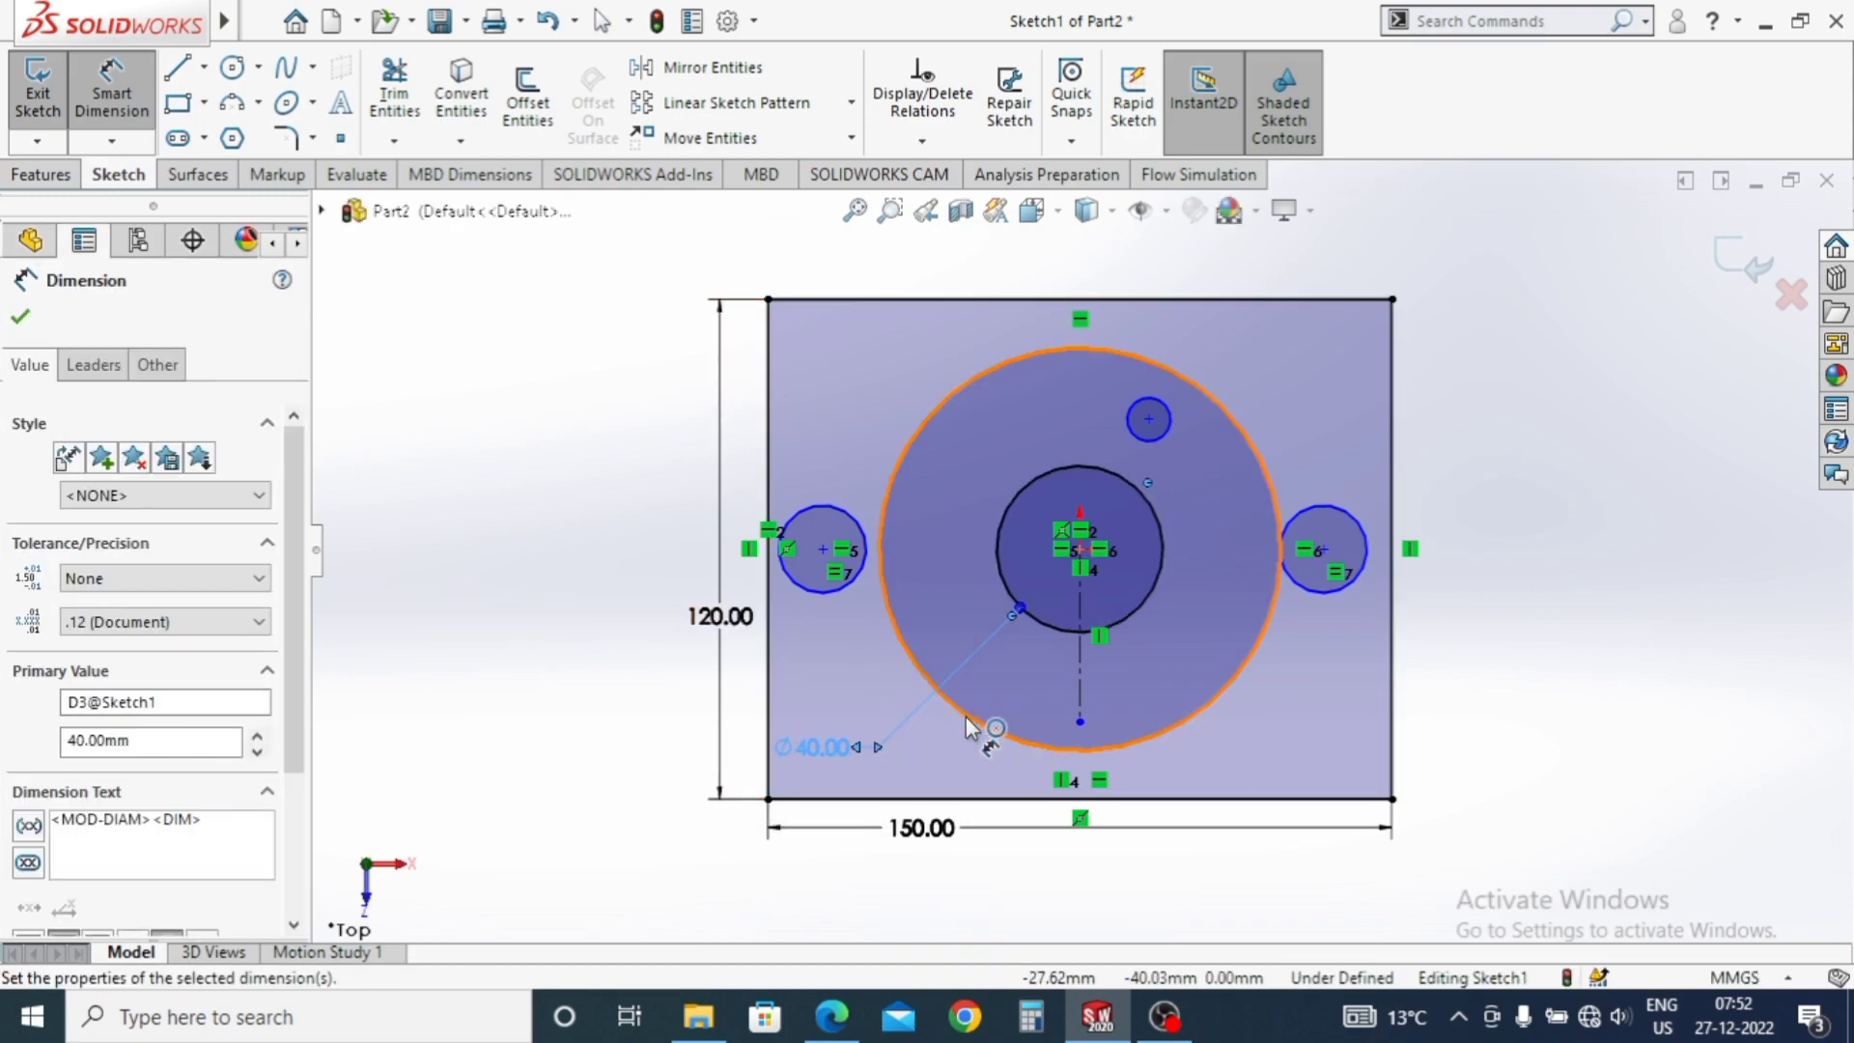
pyautogui.write('100')
pyautogui.press('Return')
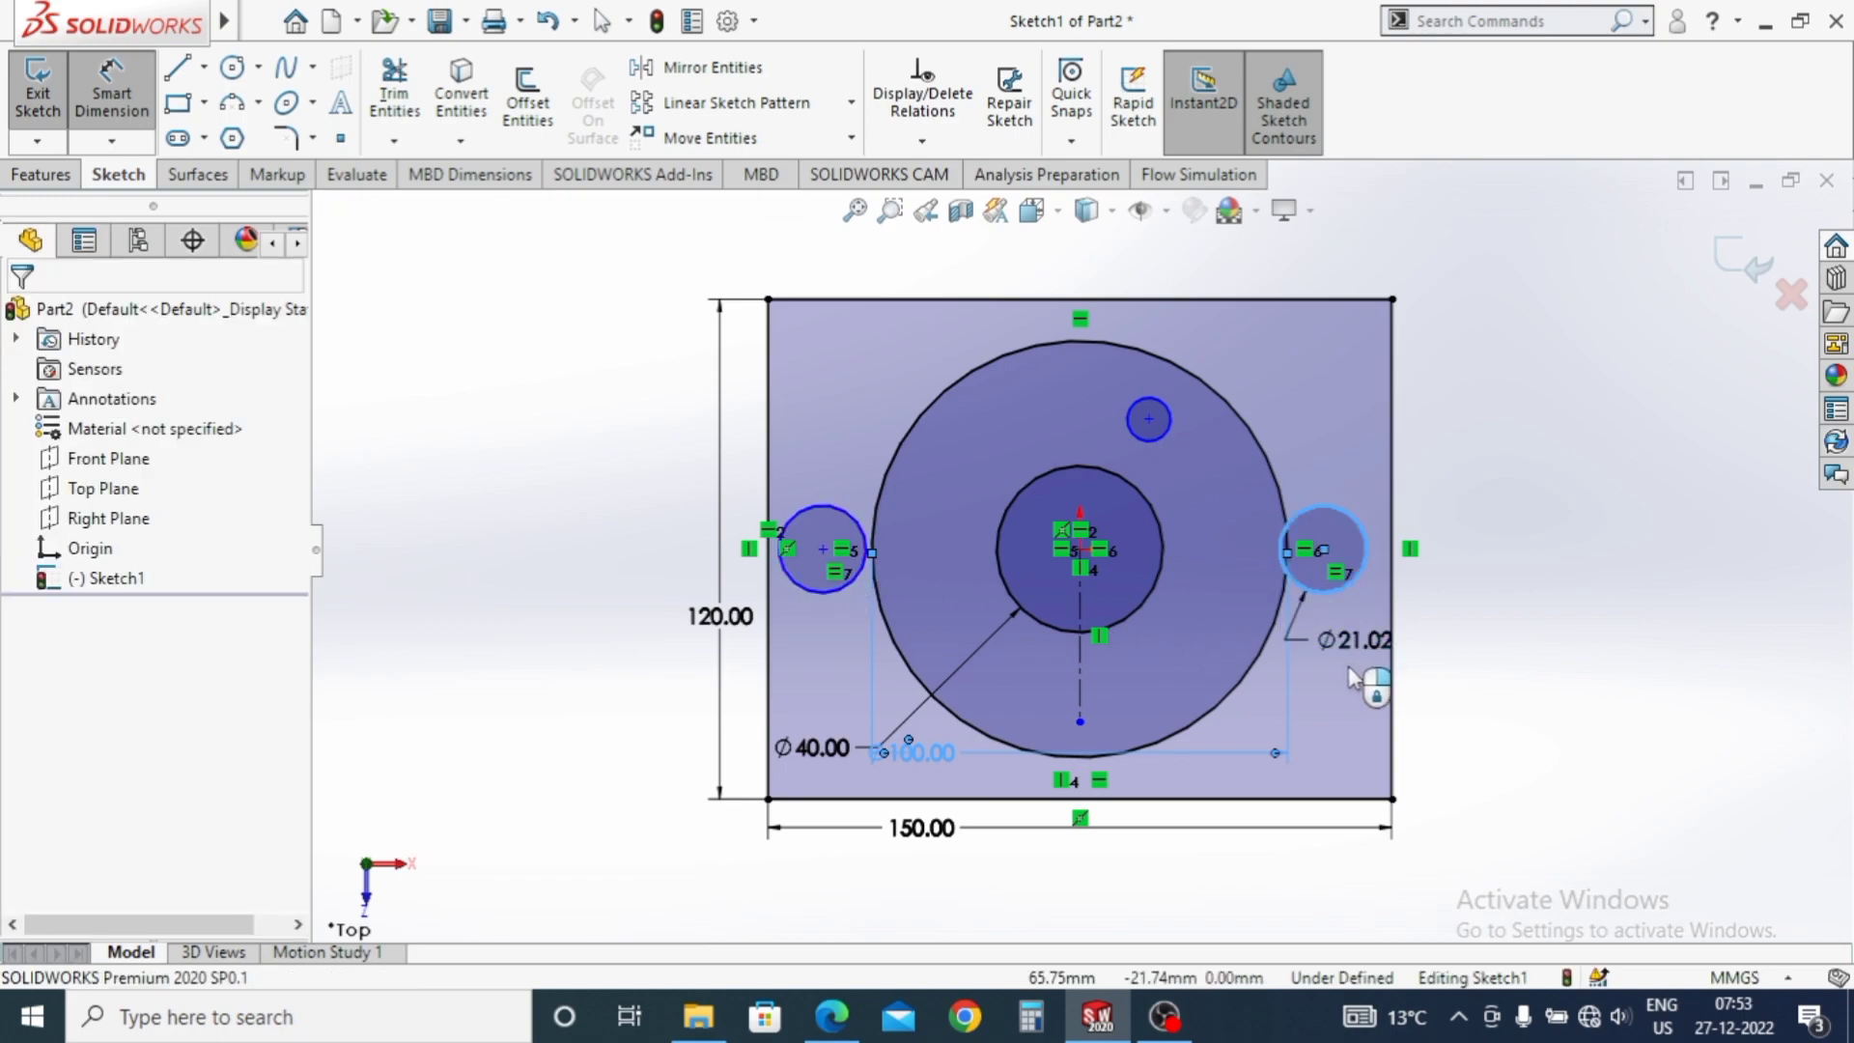
pyautogui.write('38')
pyautogui.press('Return')
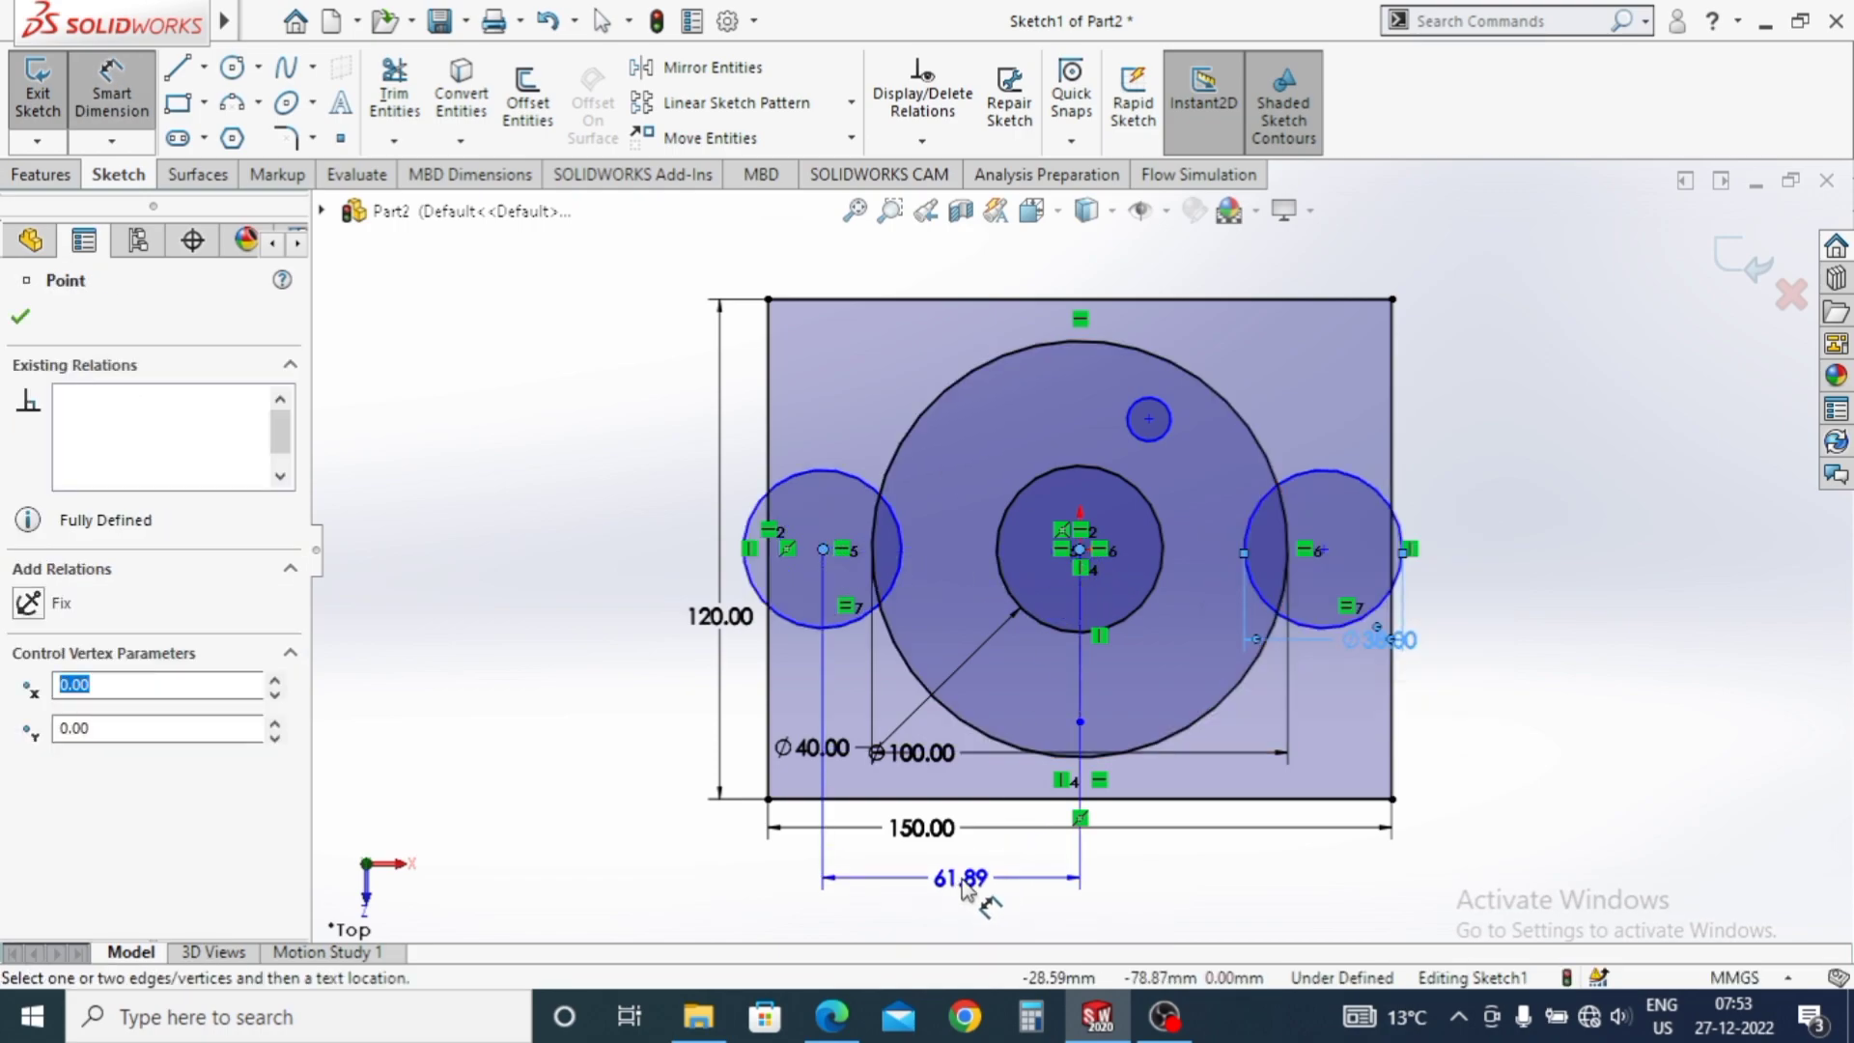
# Place the left and right side circles 50 mm from the centre.
pyautogui.write('5')
pyautogui.press('Return')
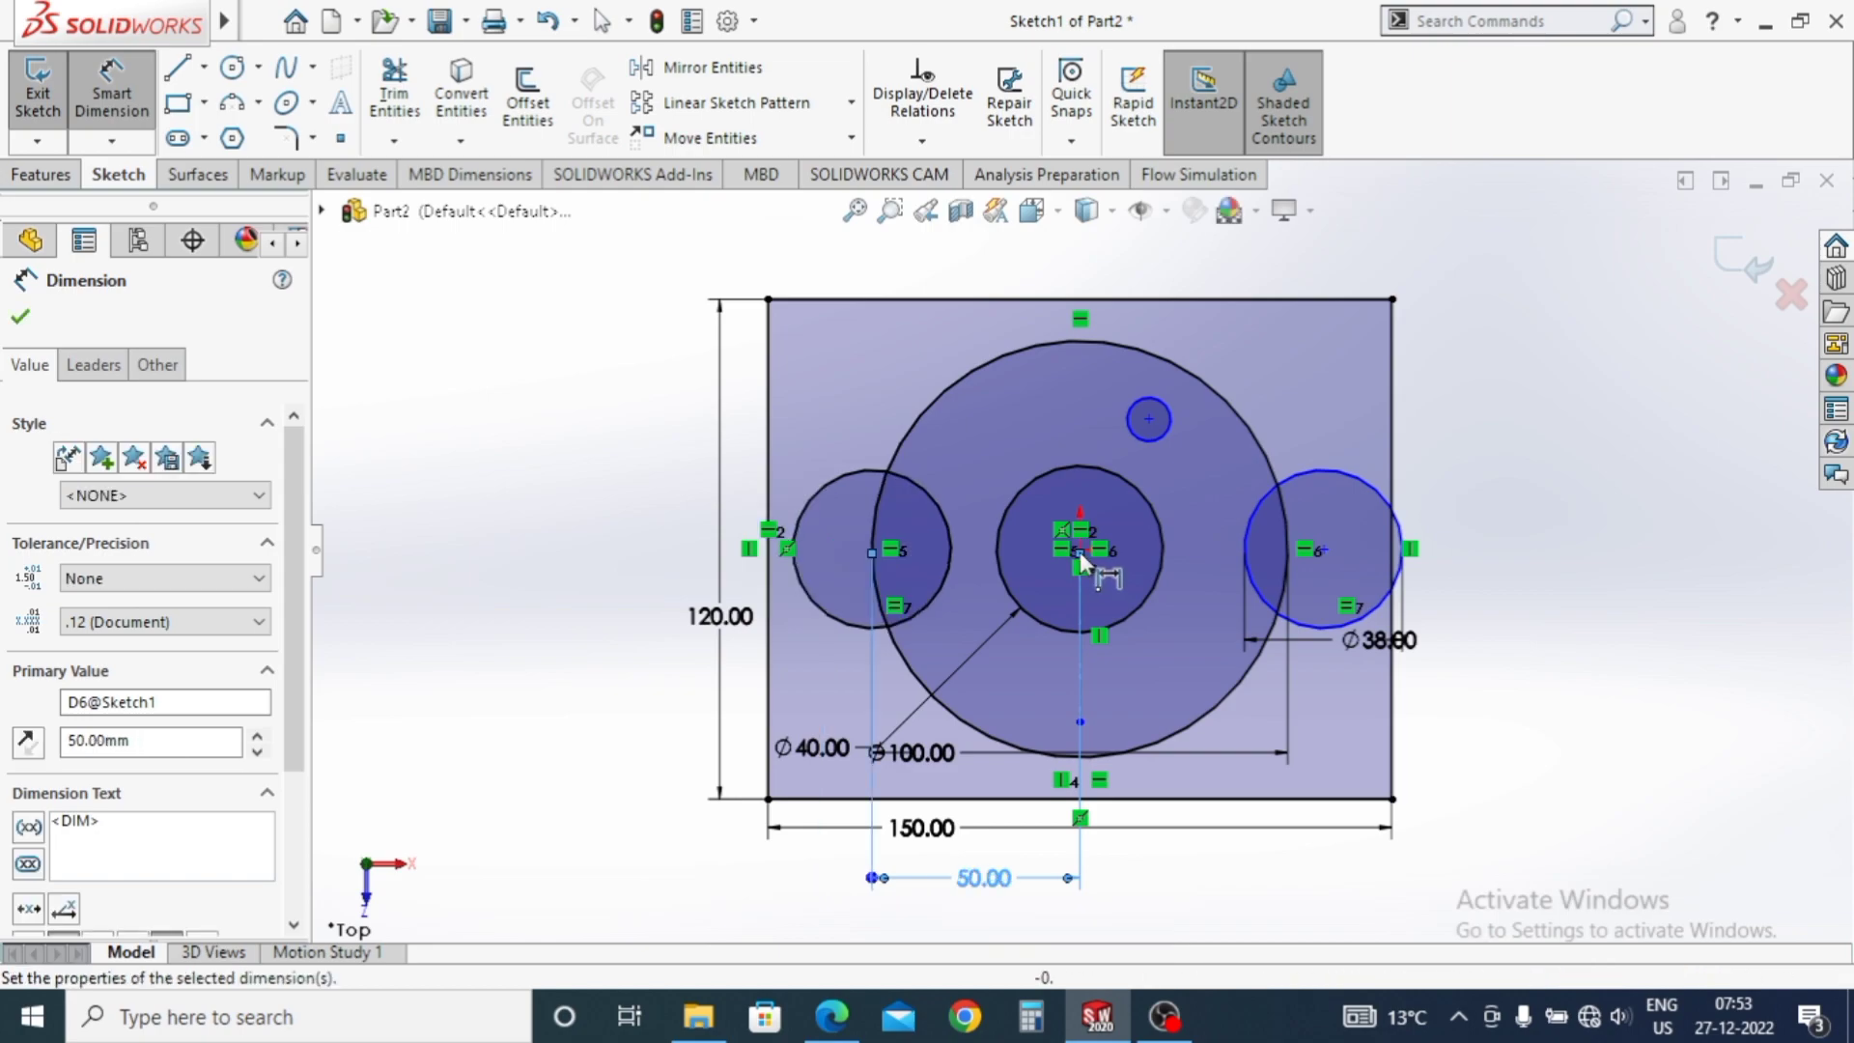
pyautogui.press('Escape')
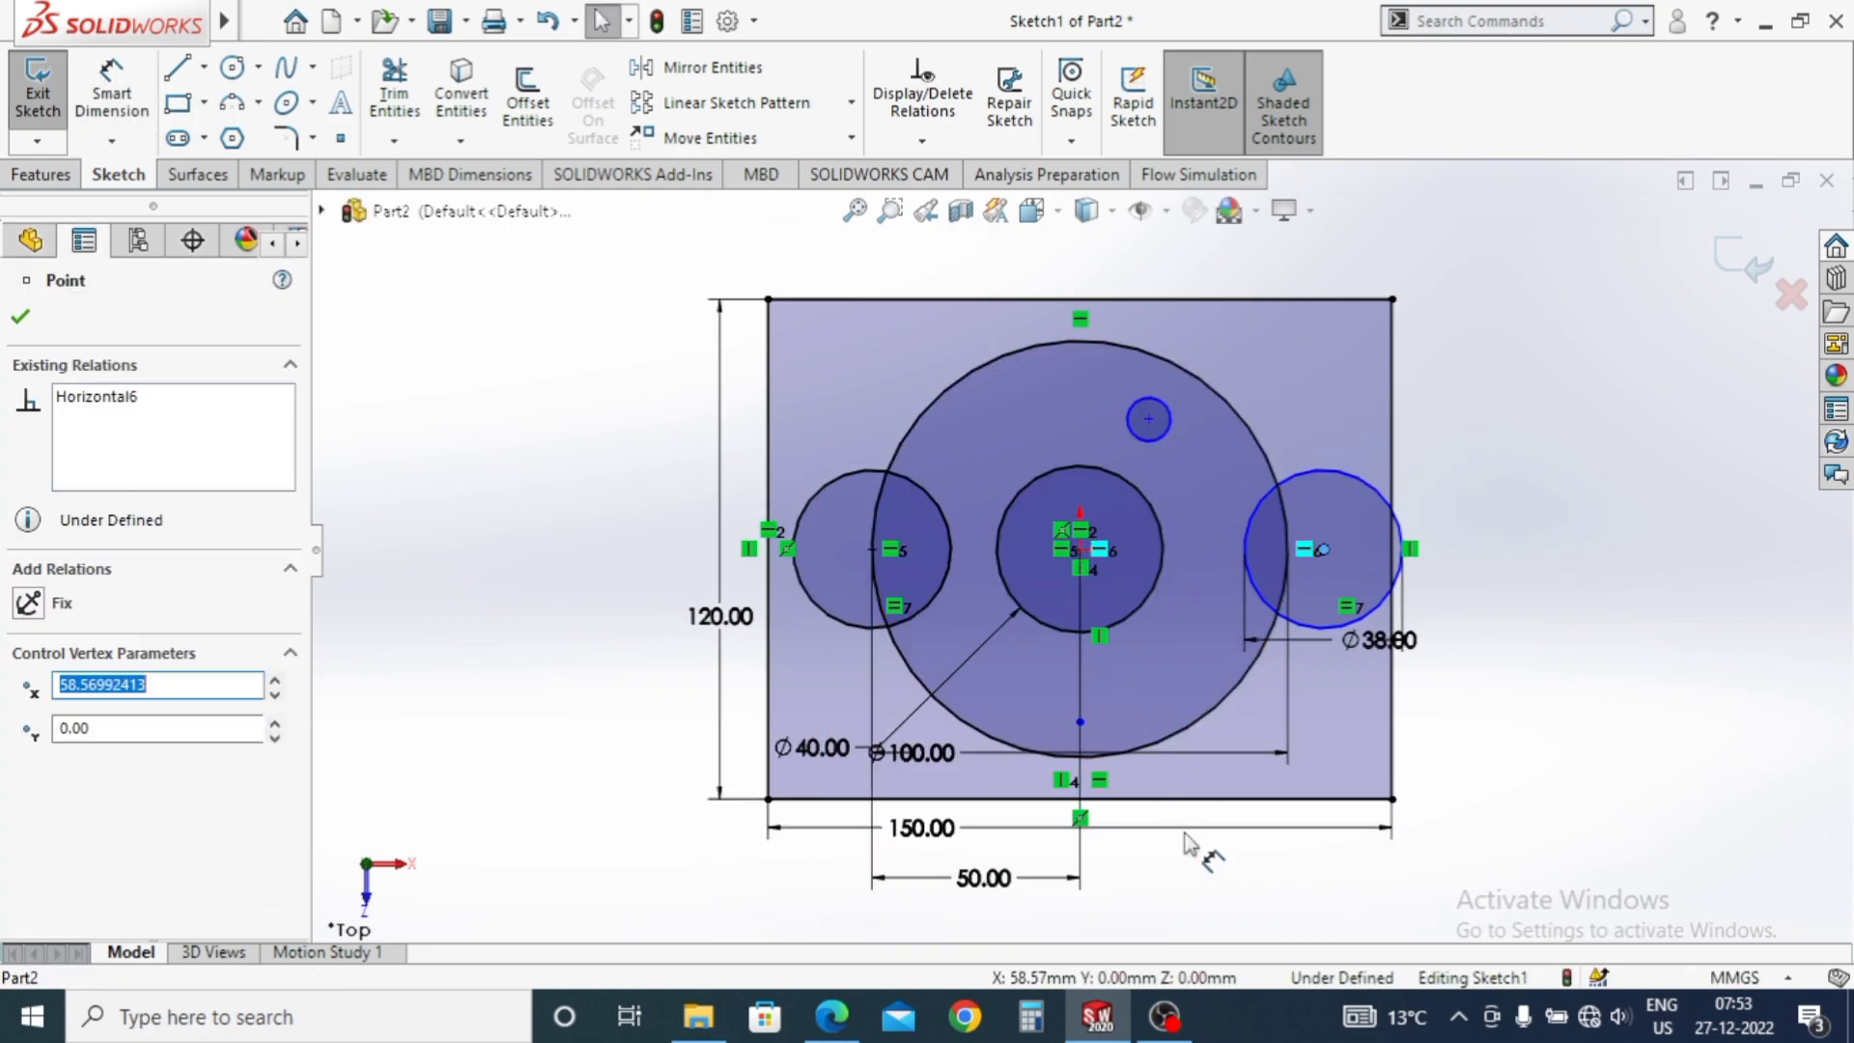
pyautogui.press('Escape')
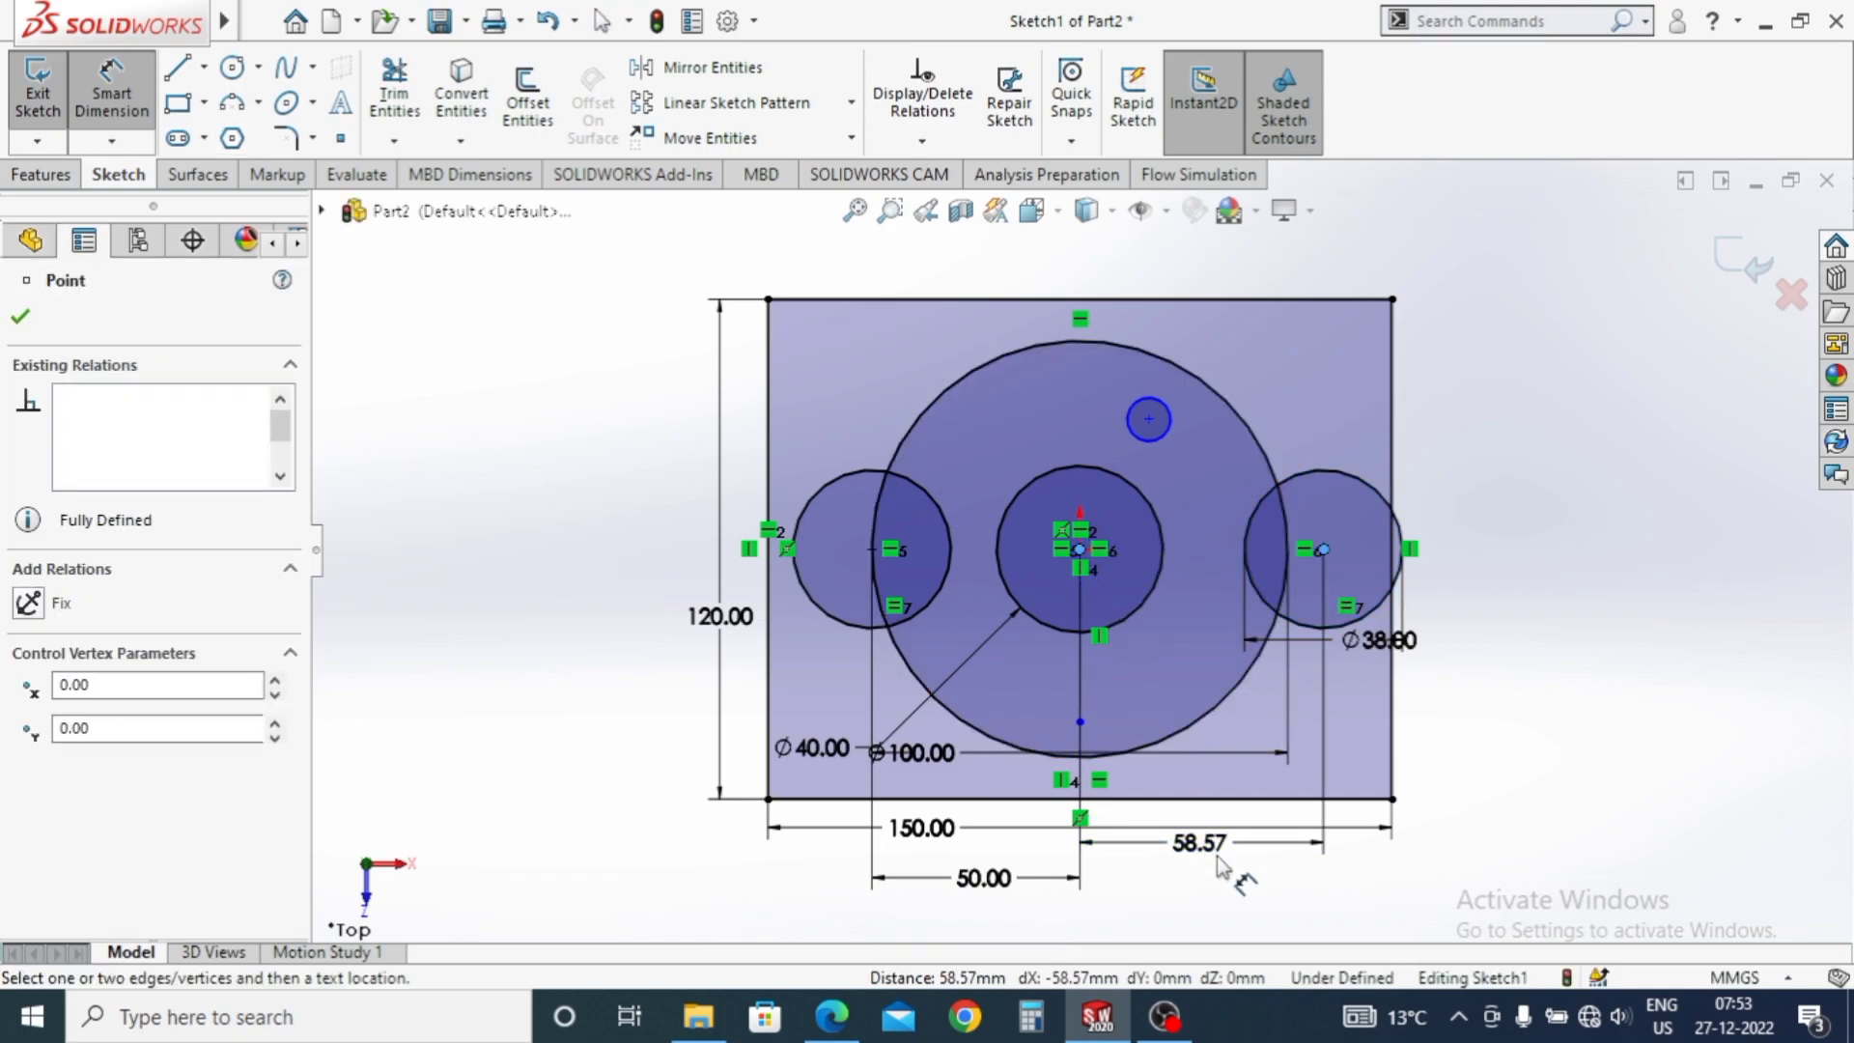
pyautogui.write('50')
pyautogui.press('Return')
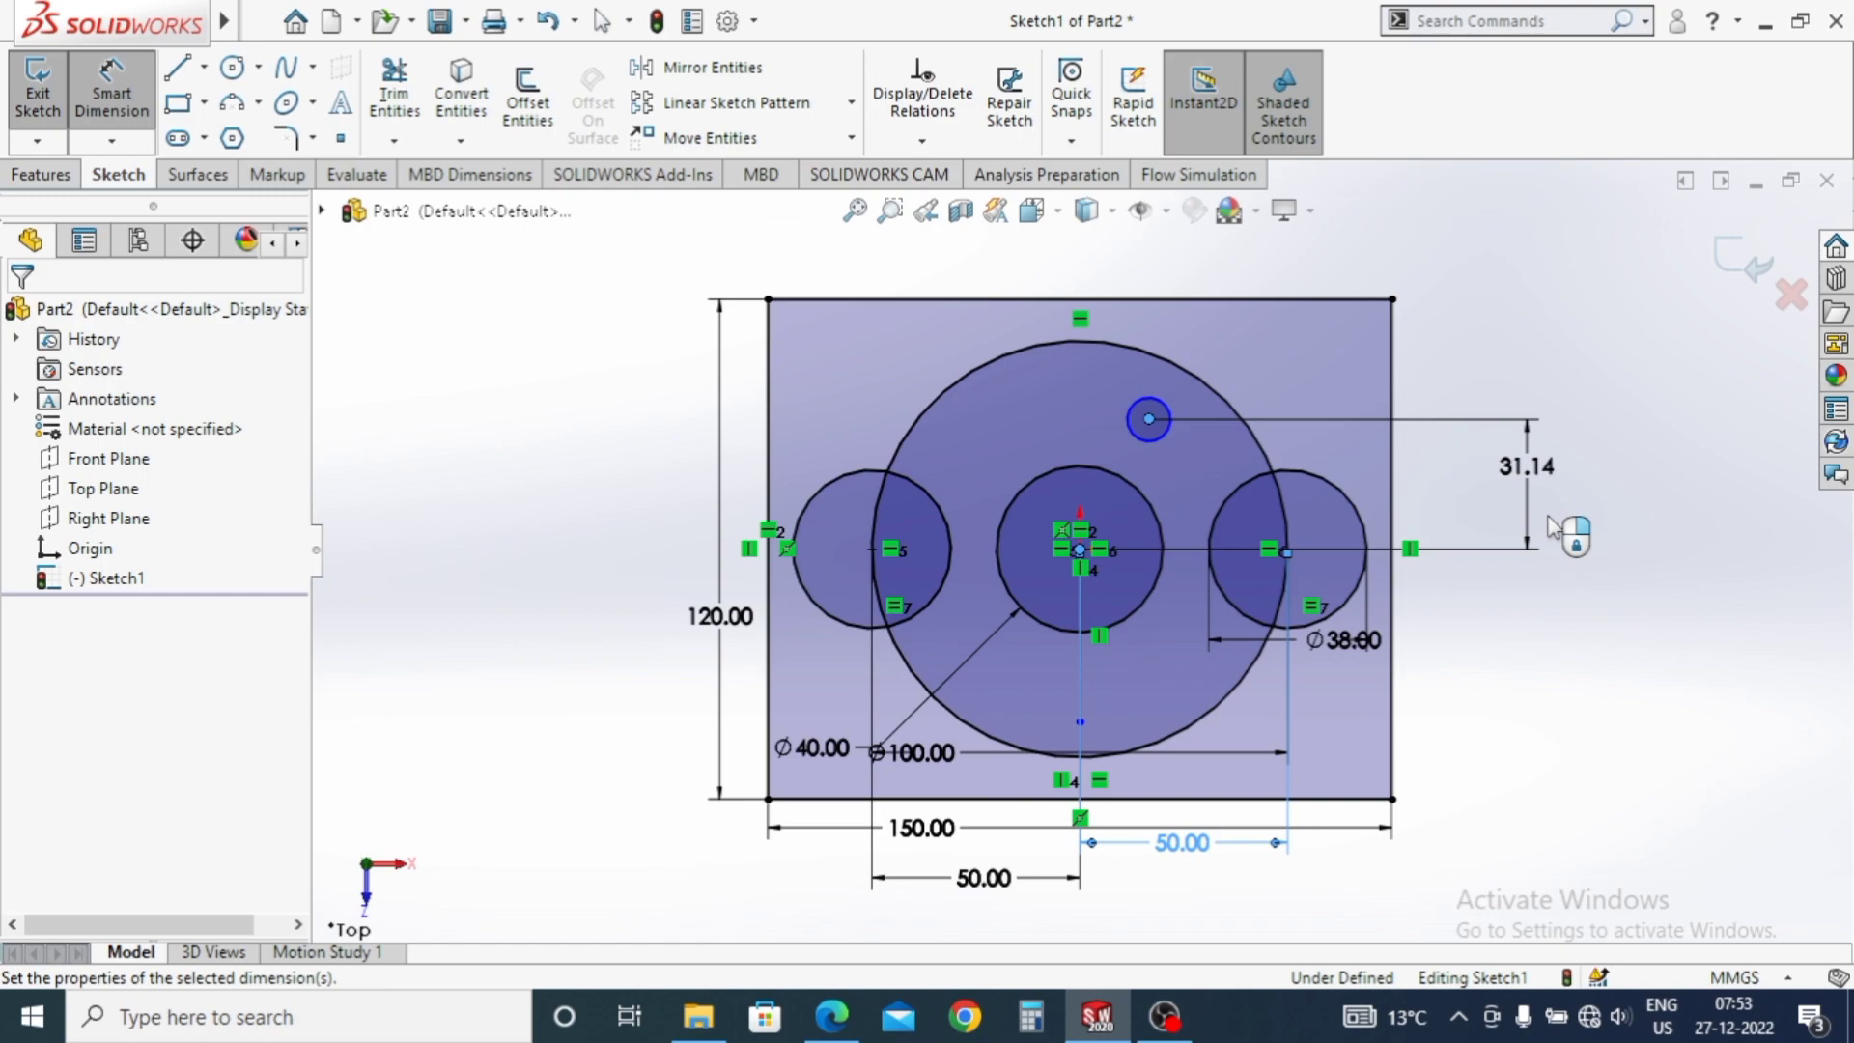
# Dimension the small circle Ø12, 17.50 mm right of and 30.3 mm above the centre.
pyautogui.write('30.3')
pyautogui.press('Return')
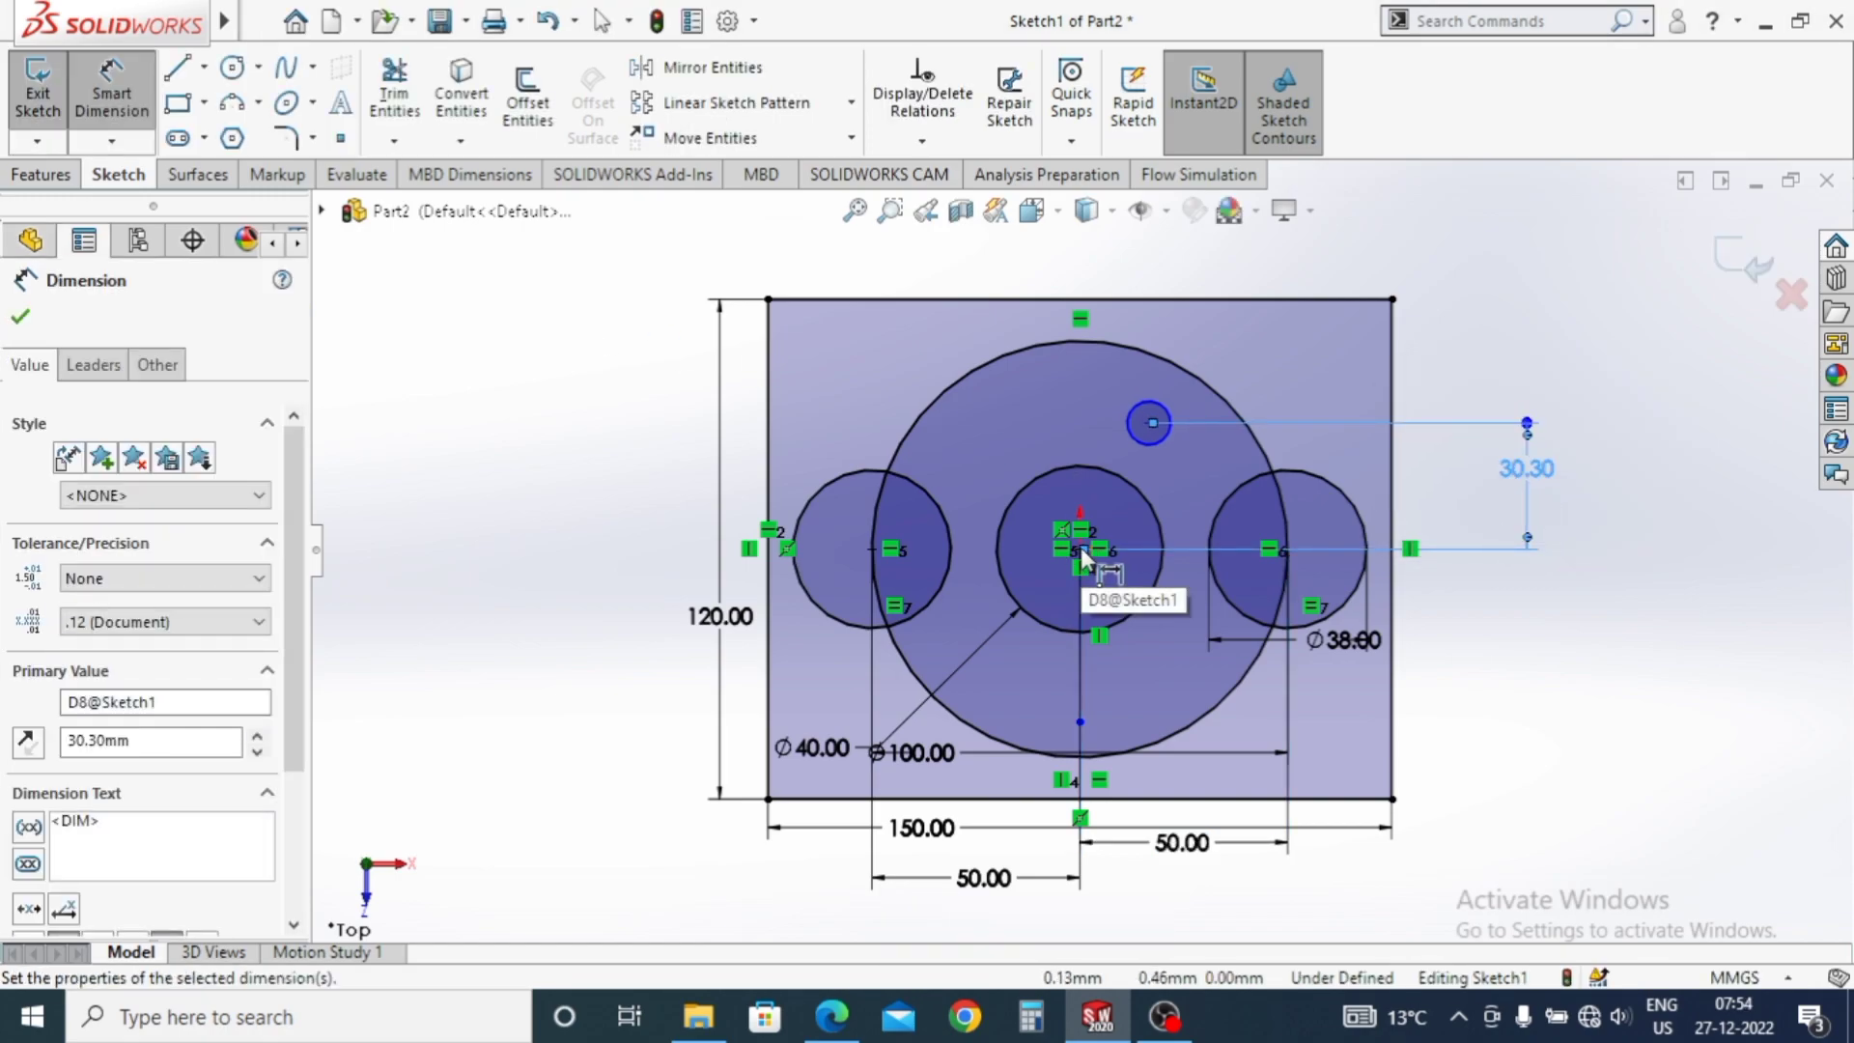
pyautogui.write('17.50')
pyautogui.press('Return')
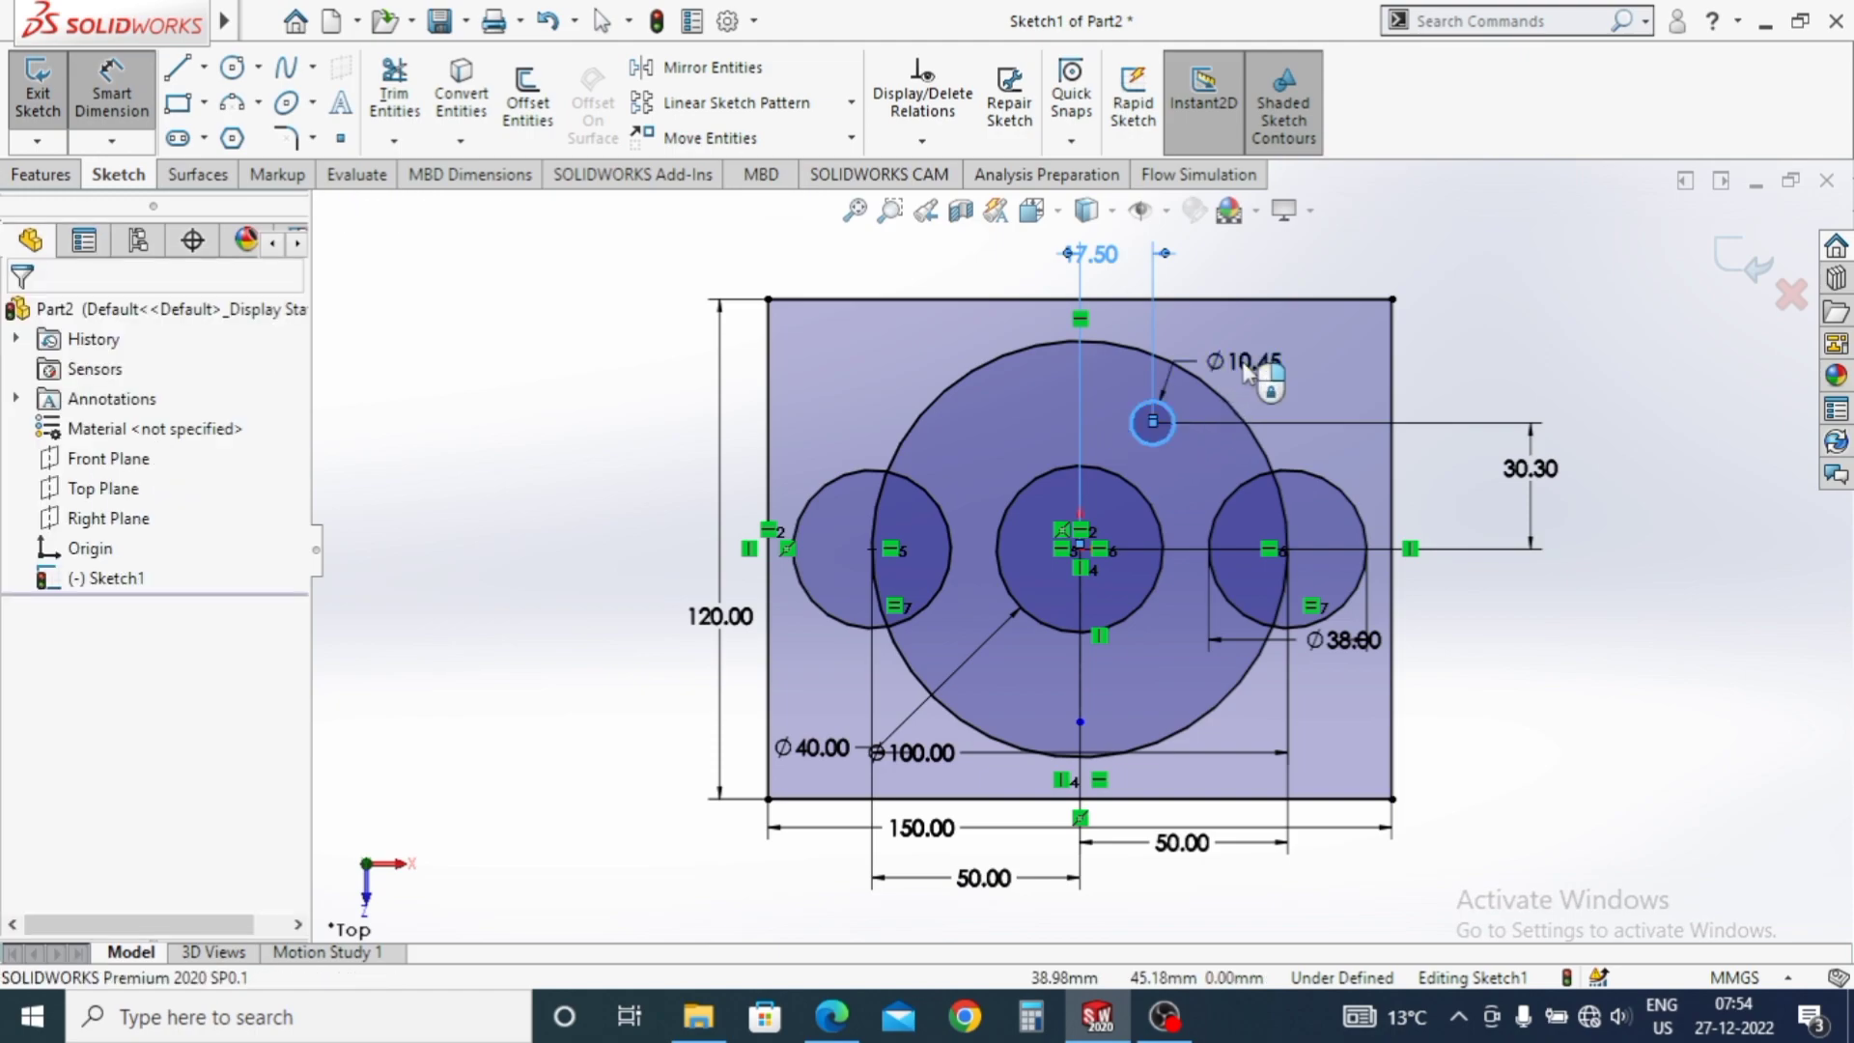
pyautogui.write('12')
pyautogui.press('Return')
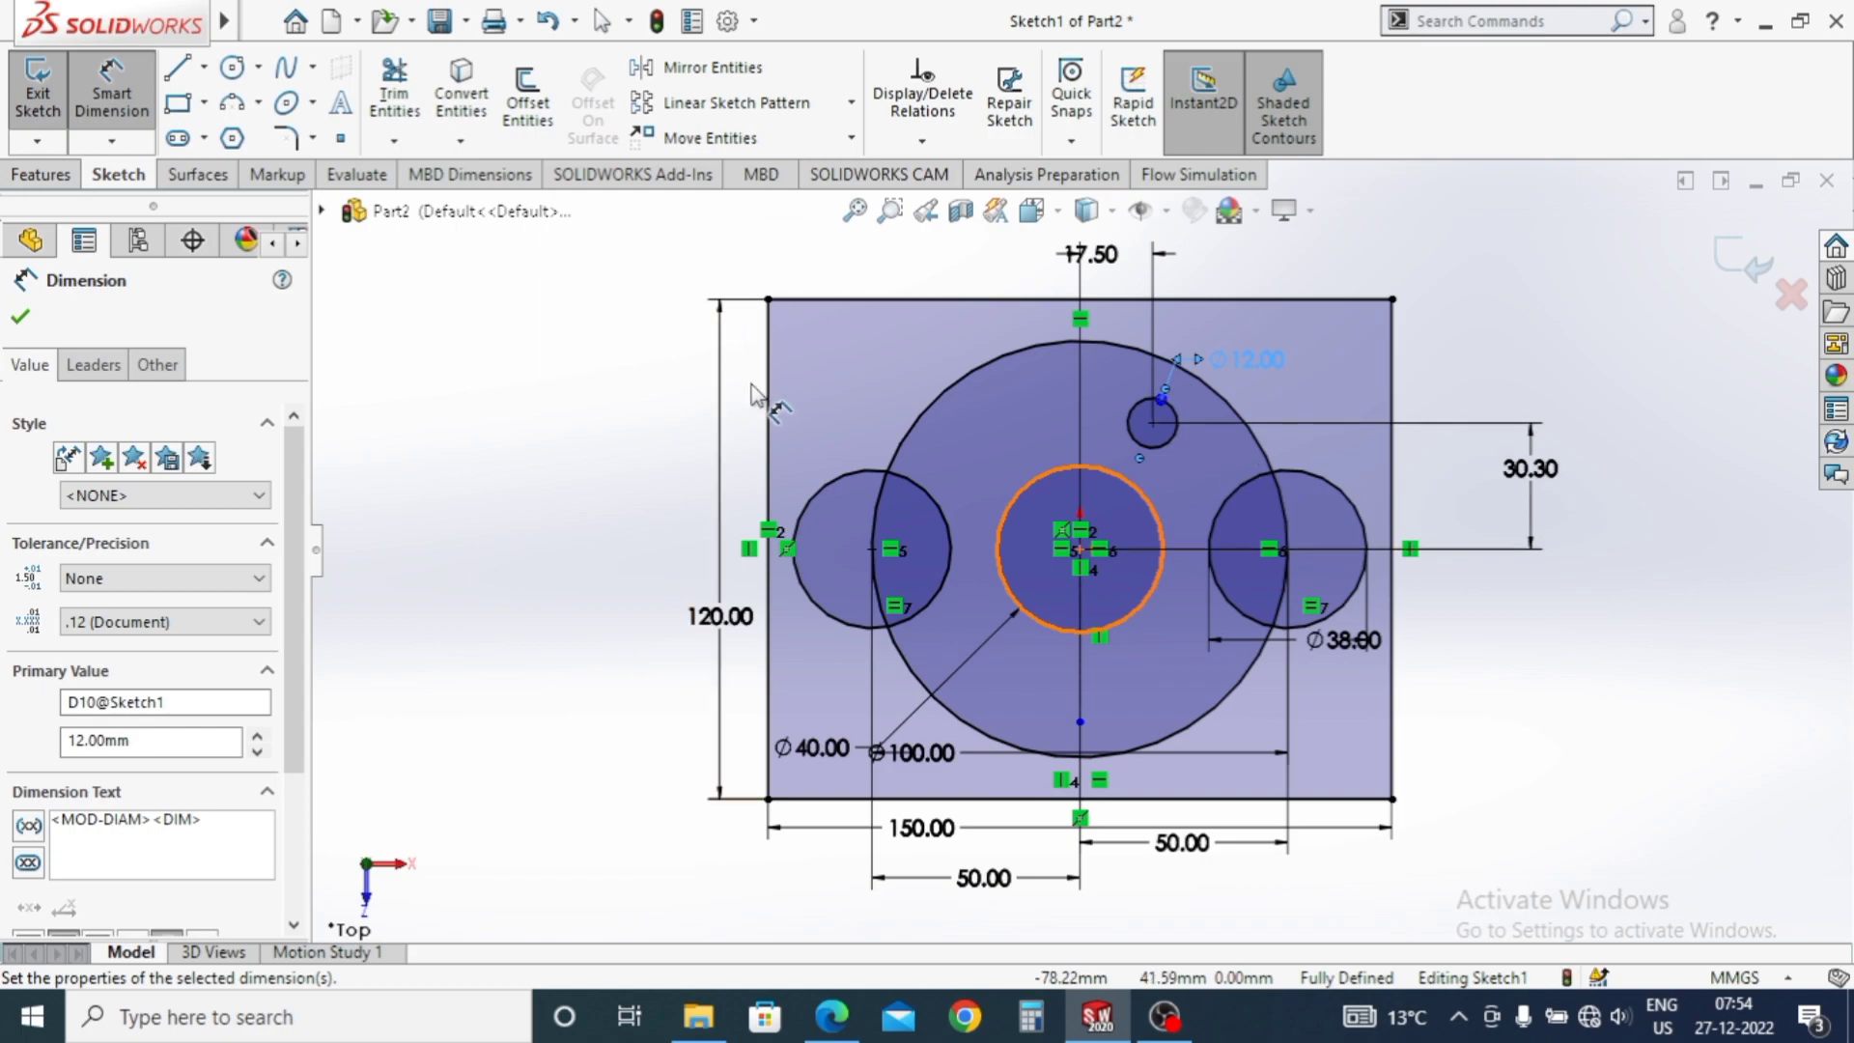
pyautogui.press('Escape')
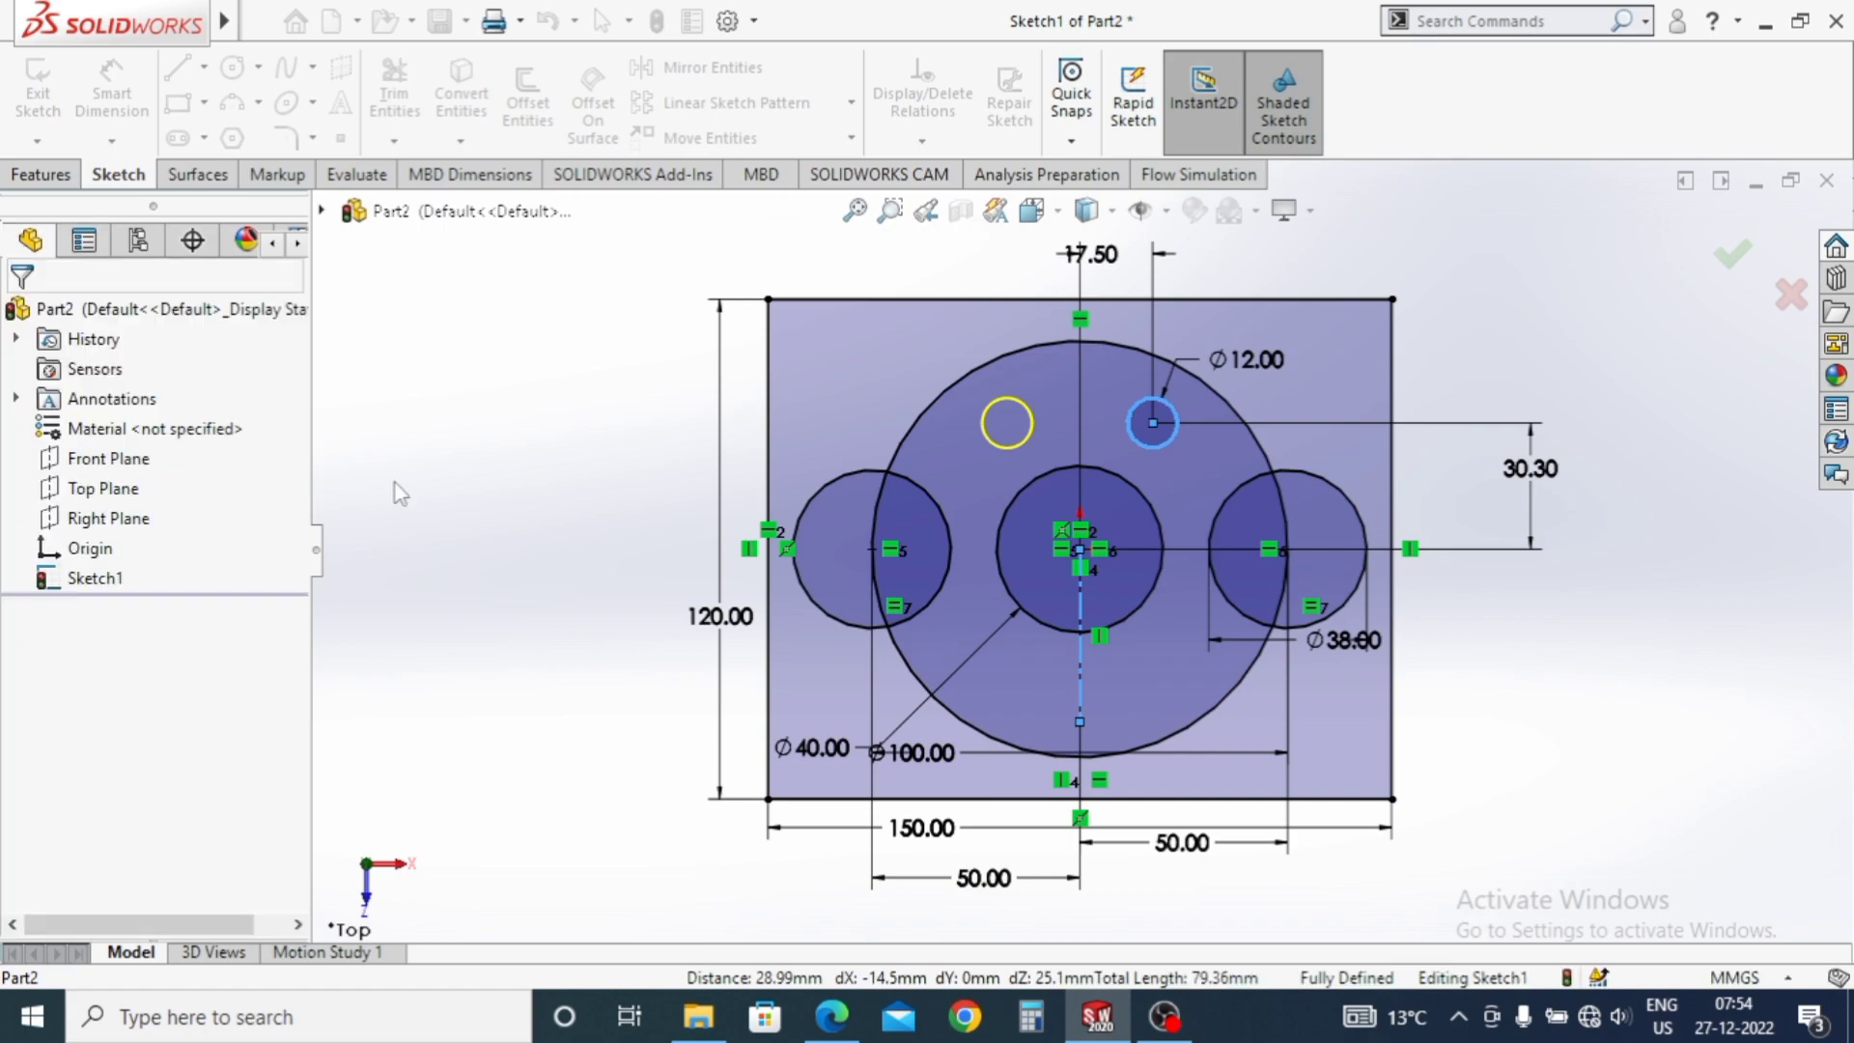
# Sketch two centred circles and make the outer one tangent to the small circle.
pyautogui.press('Escape')
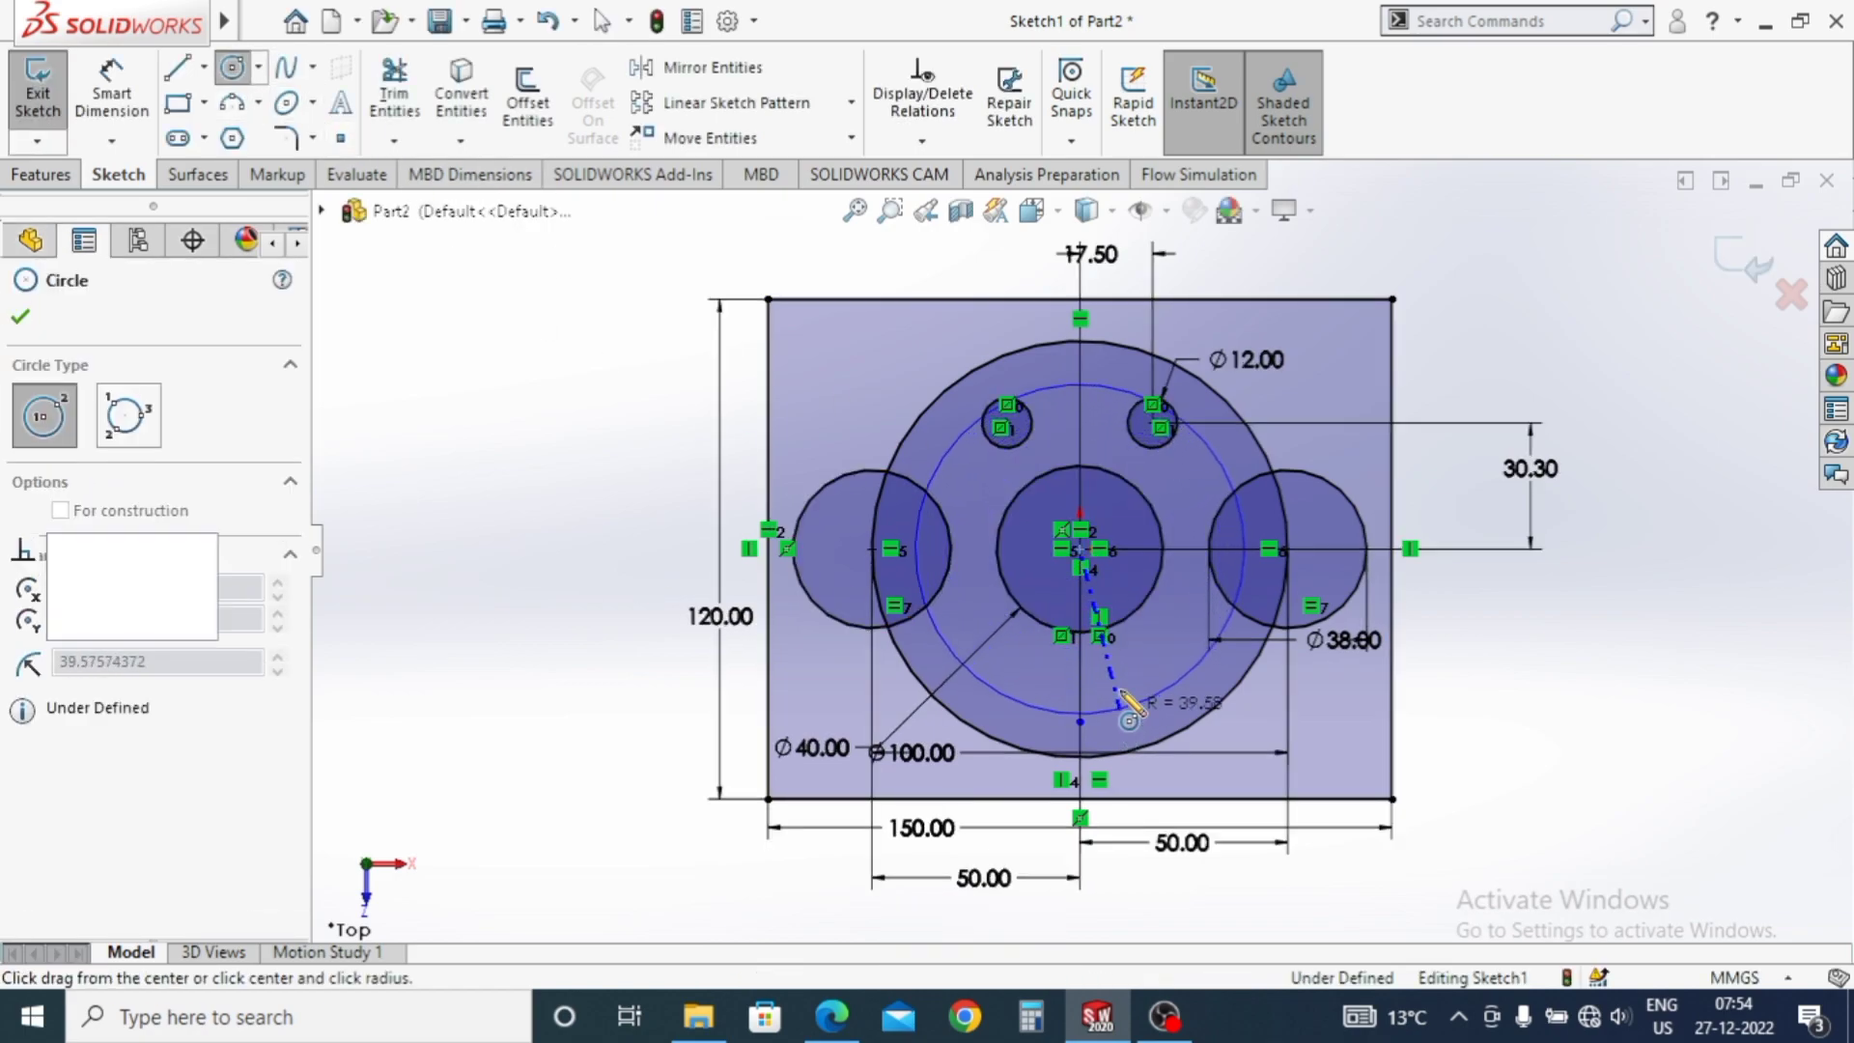
pyautogui.press('Escape')
pyautogui.click(907, 517)
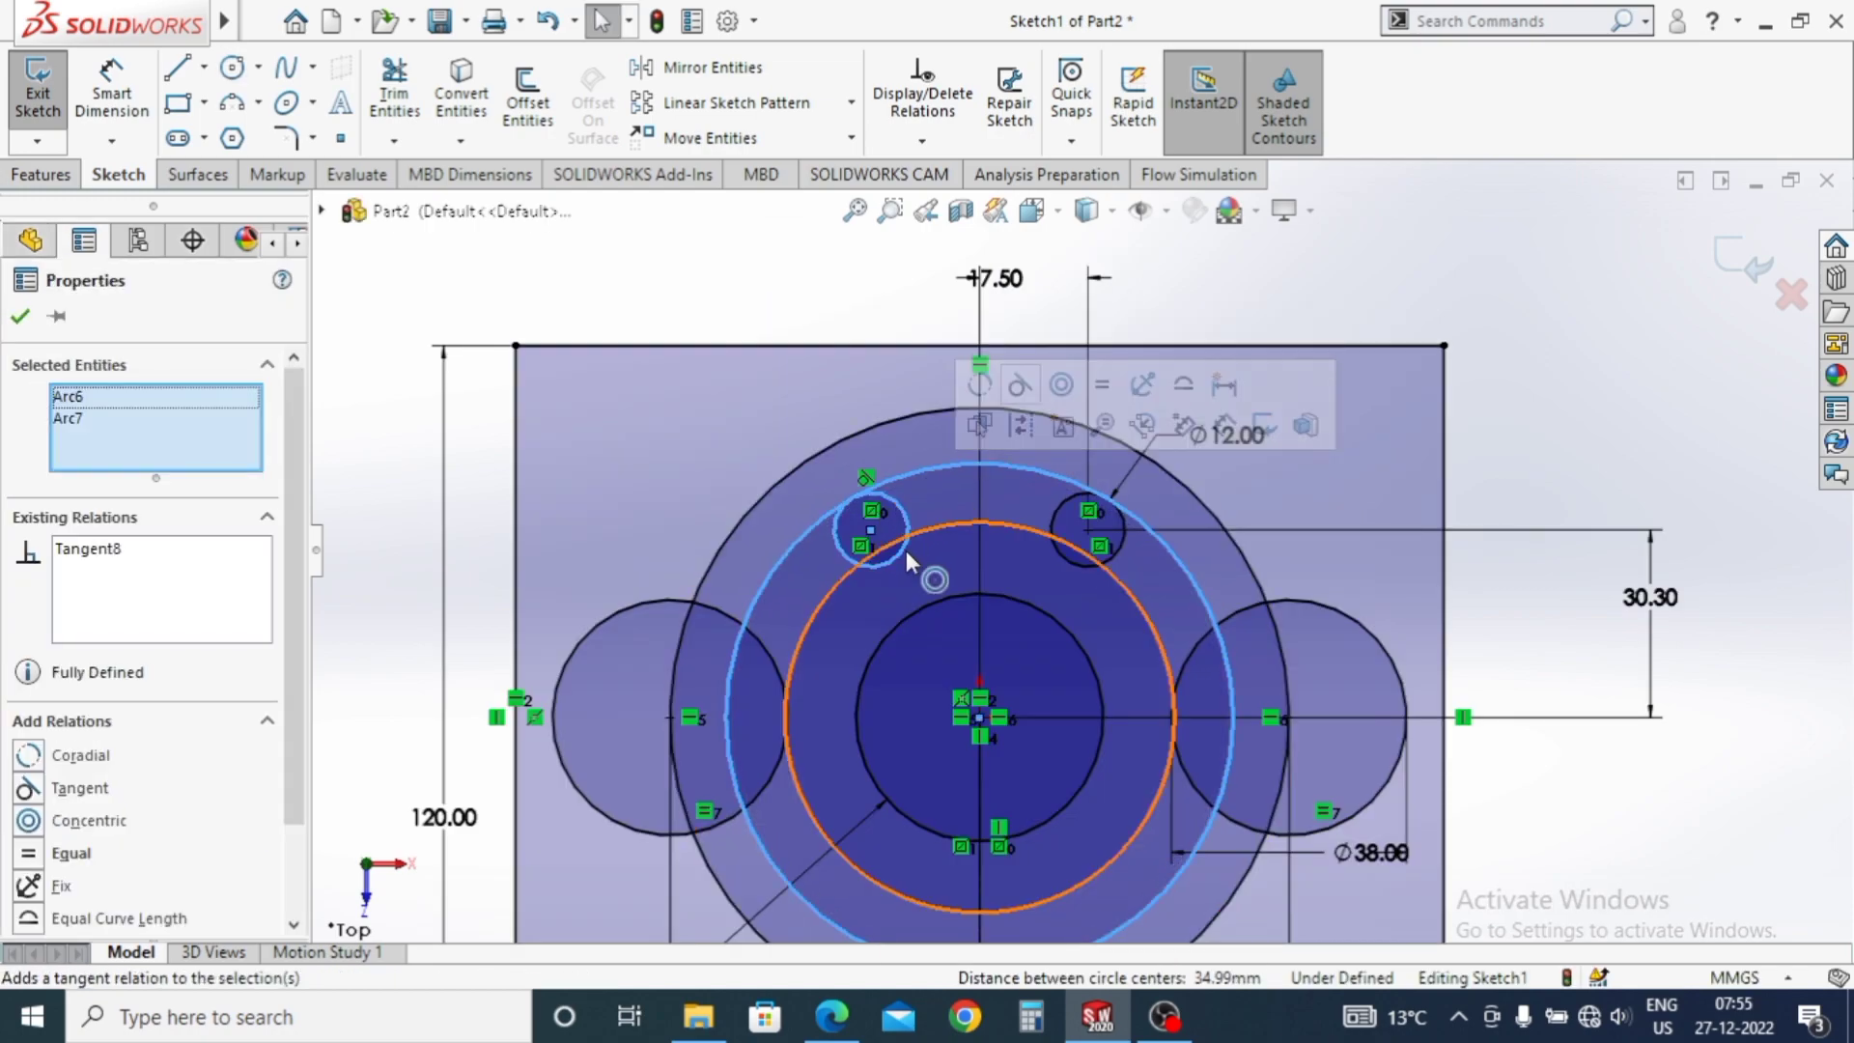
pyautogui.press('Escape')
pyautogui.press('Escape')
# Make the inner centred circle tangent to the small circle, outlining the curved slot.
pyautogui.click(907, 519)
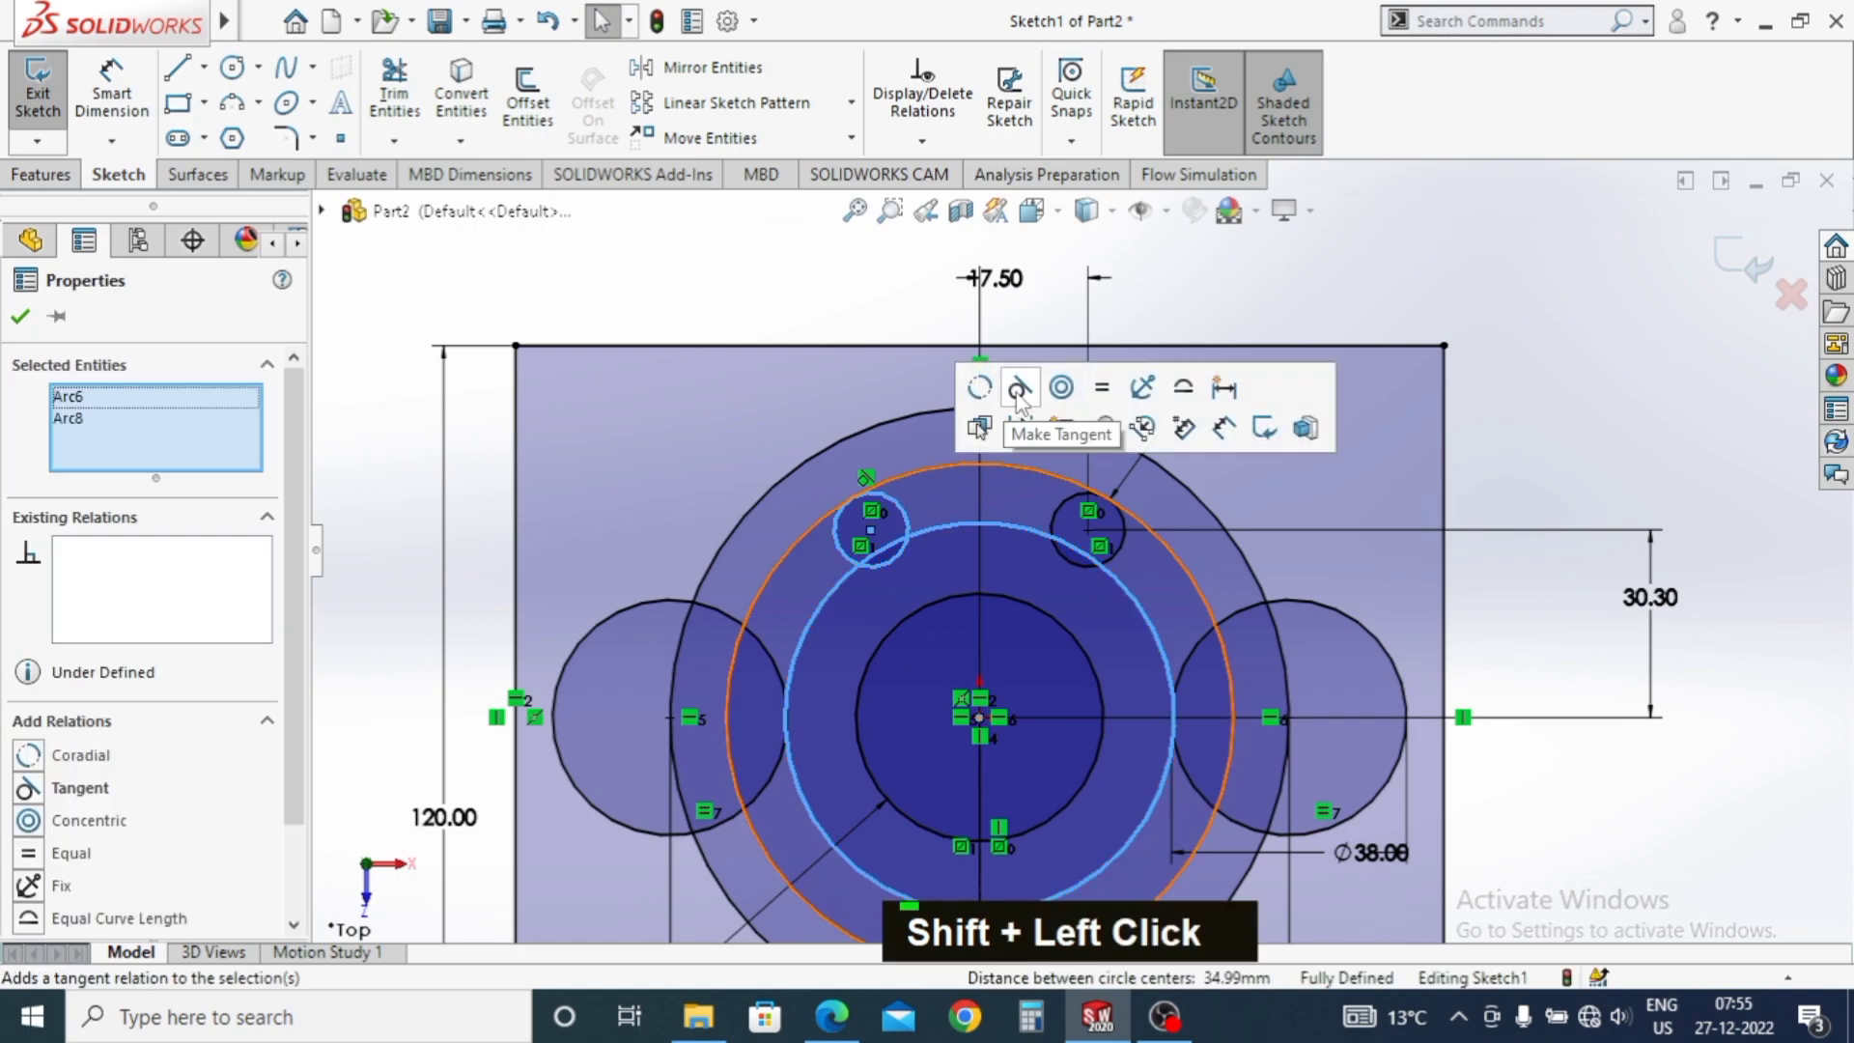
pyautogui.press('Escape')
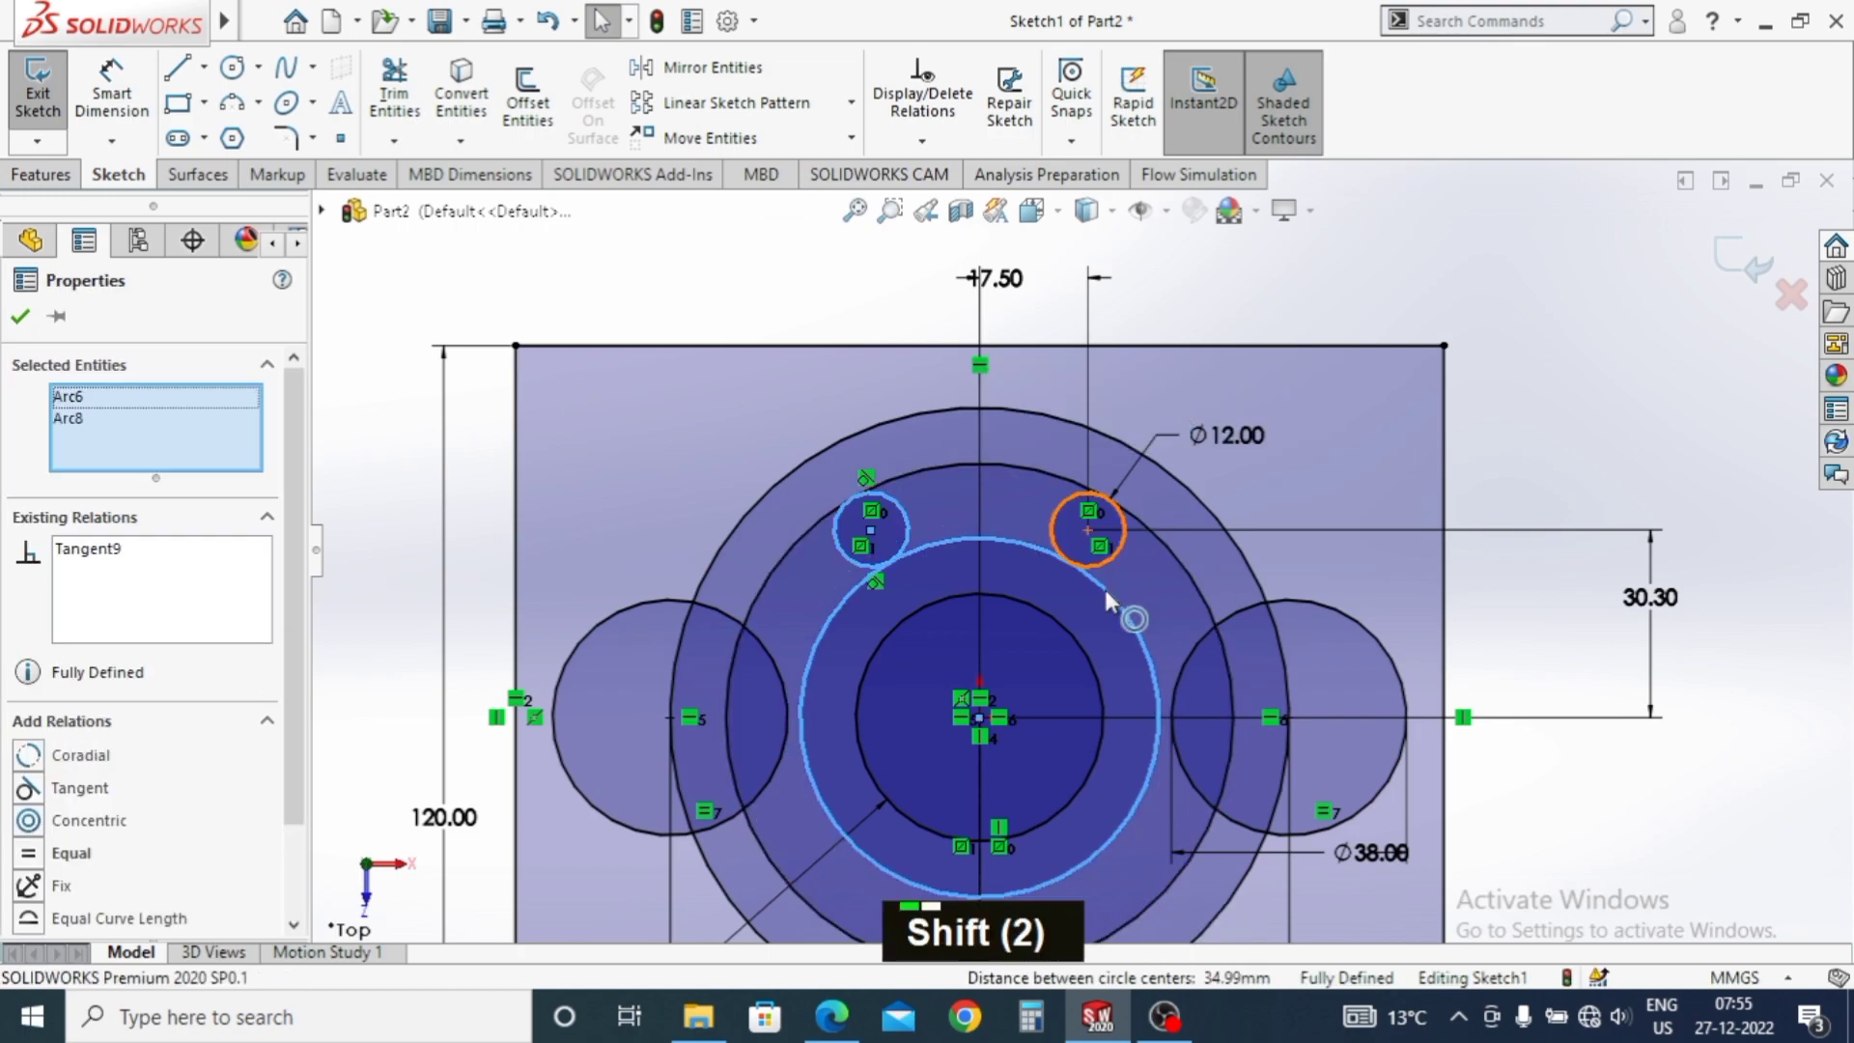
pyautogui.click(1111, 600)
pyautogui.press('Escape')
pyautogui.press('Escape')
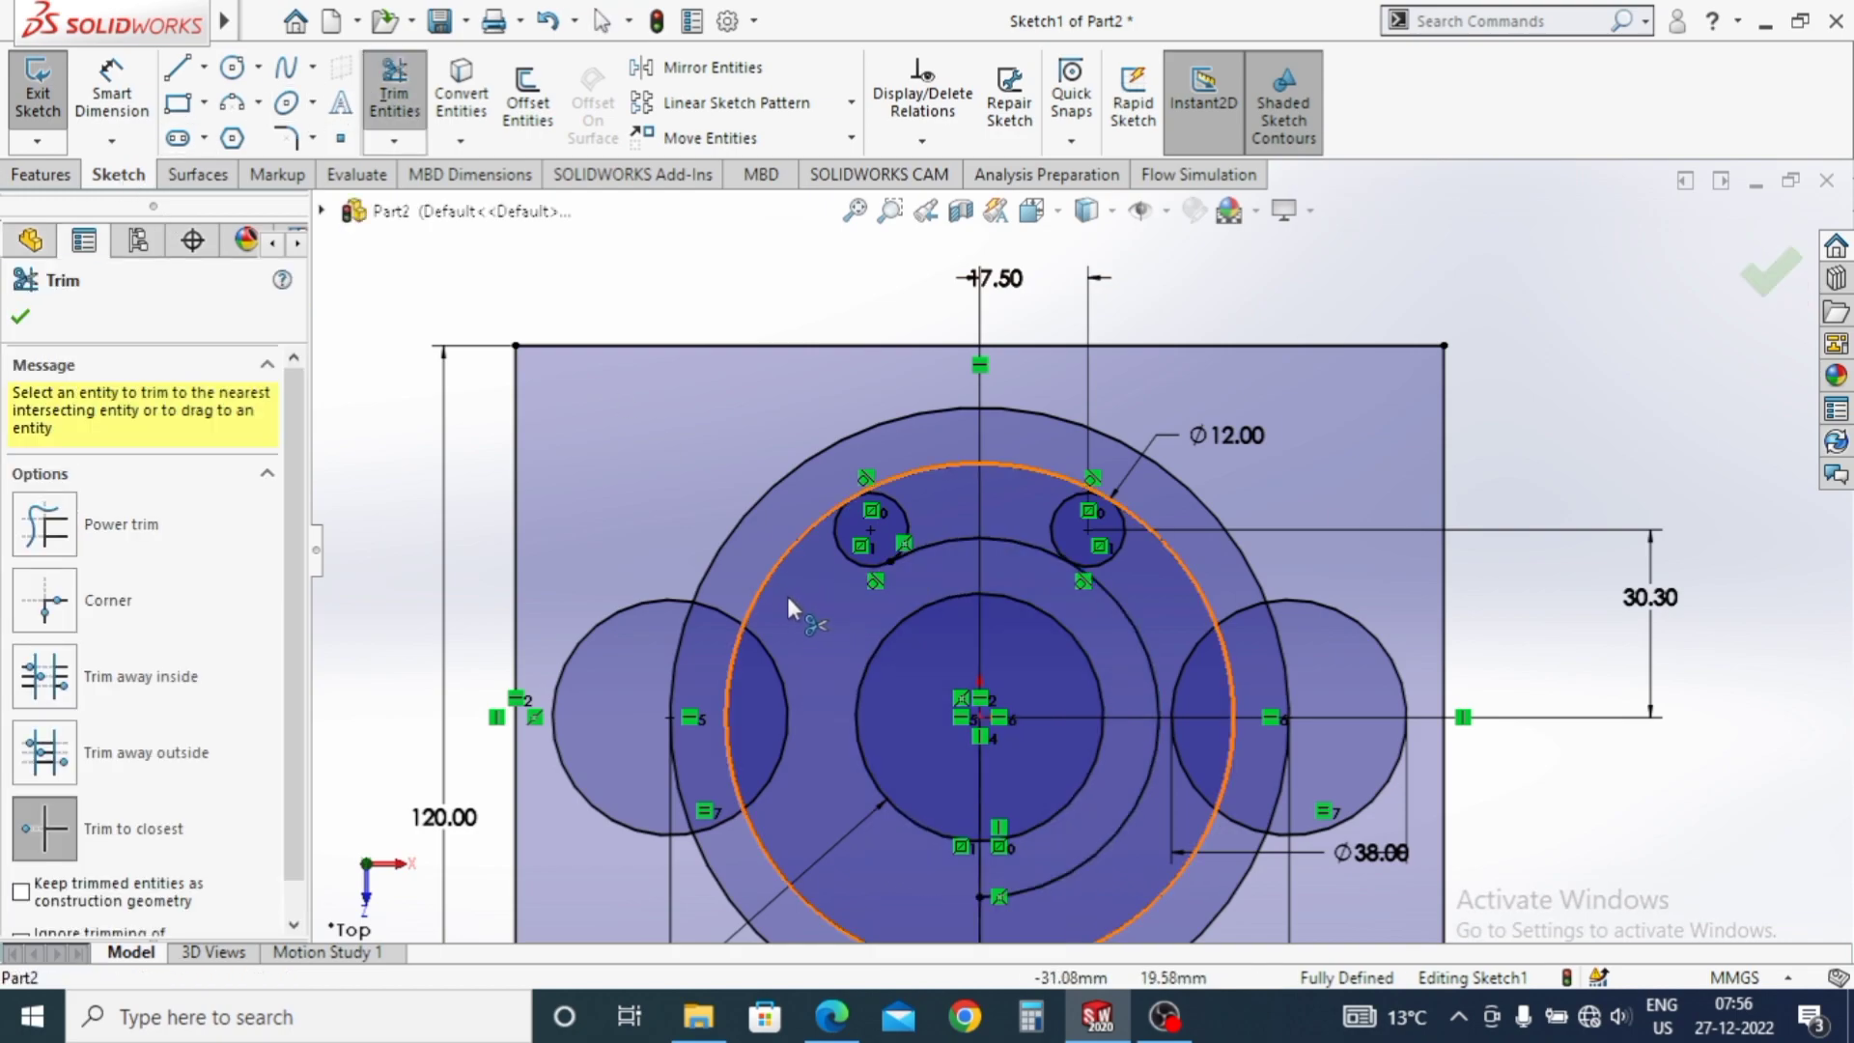
# Trim the circle segments so the small circles and arcs form one closed curved slot.
pyautogui.middleClick(931, 856)
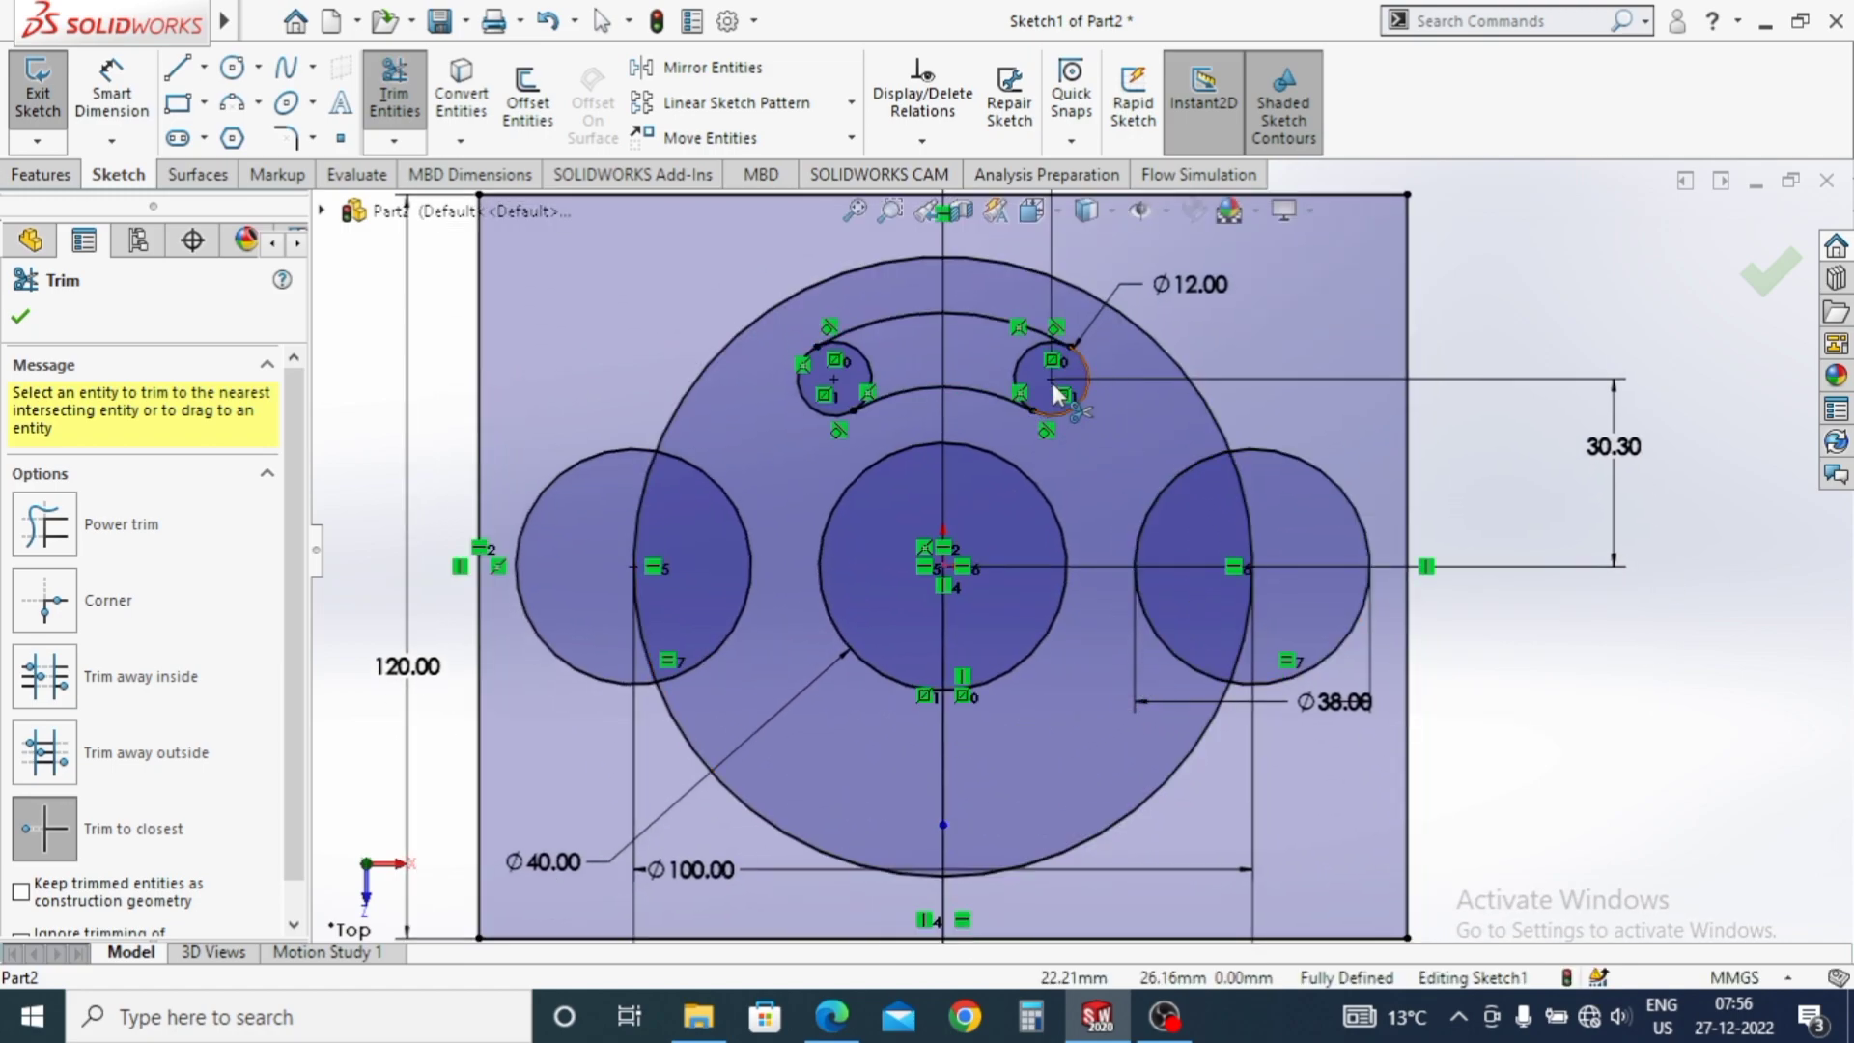
pyautogui.press('Escape')
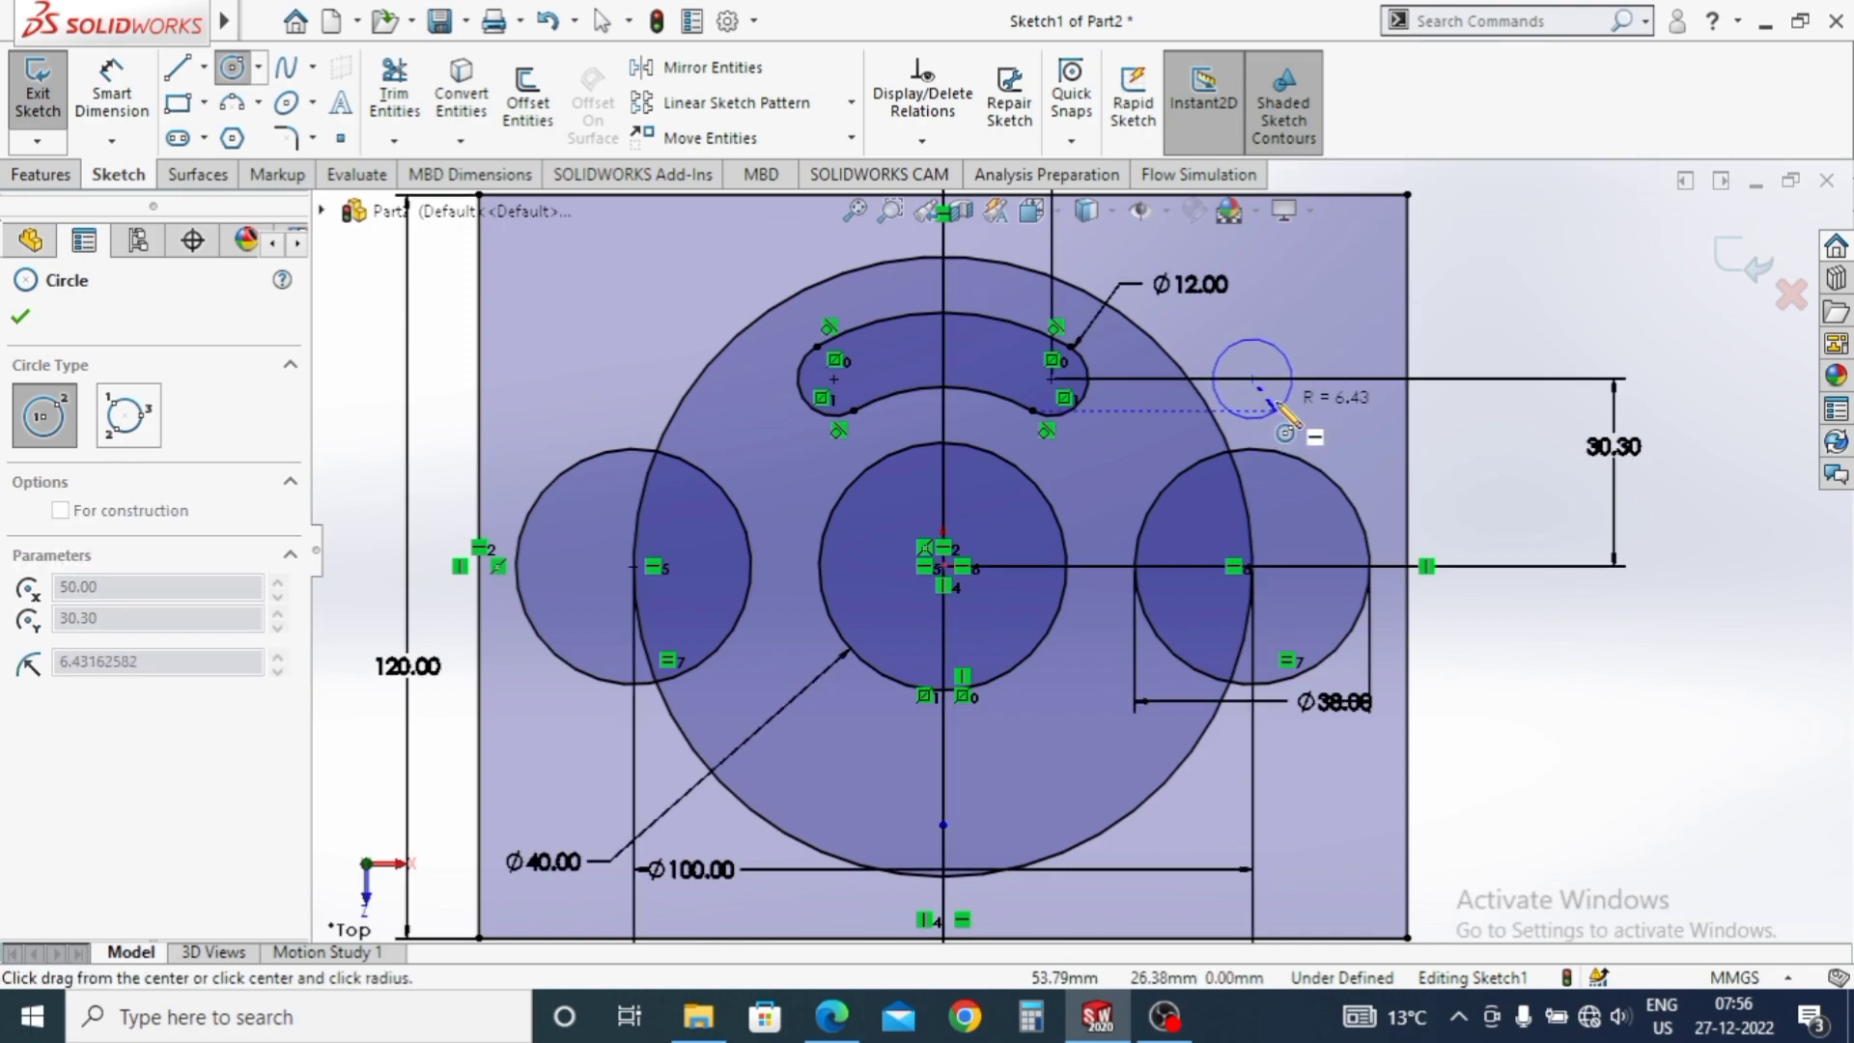
# Add a construction centreline and dimension the new circle Ø24.
pyautogui.press('Escape')
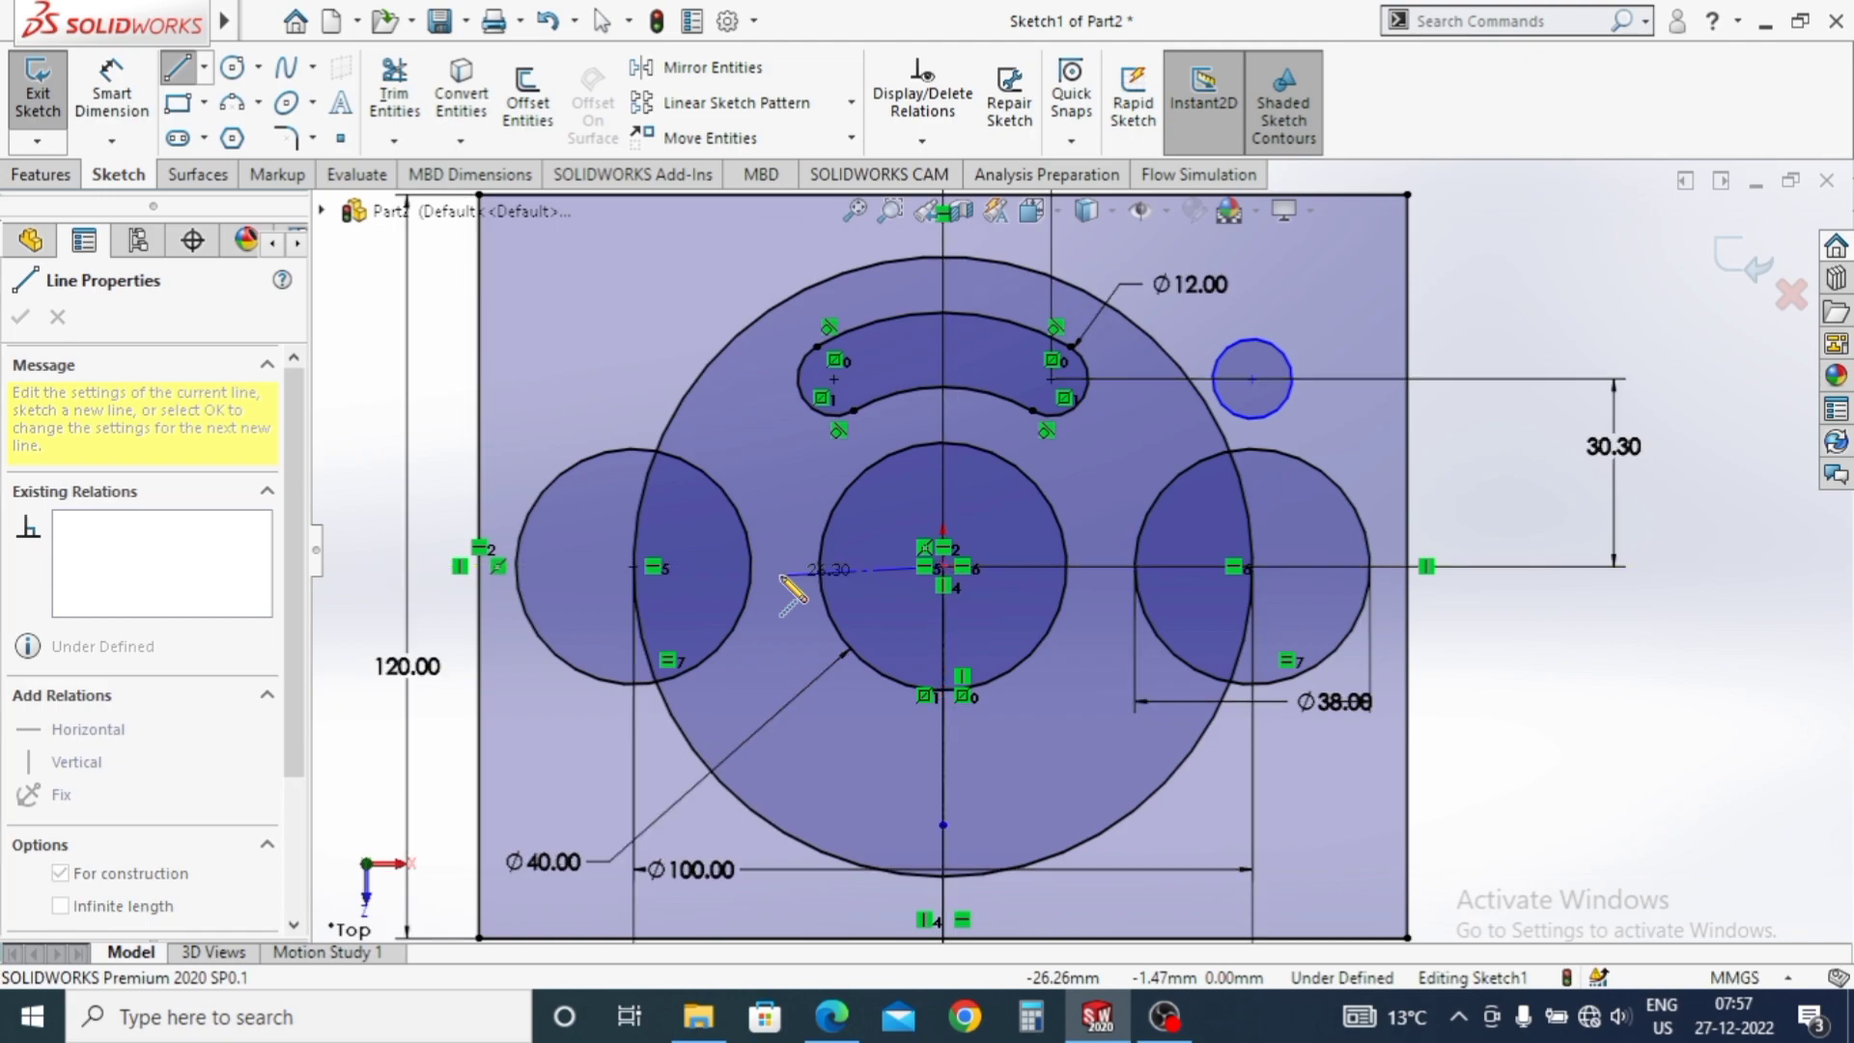
pyautogui.press('Escape')
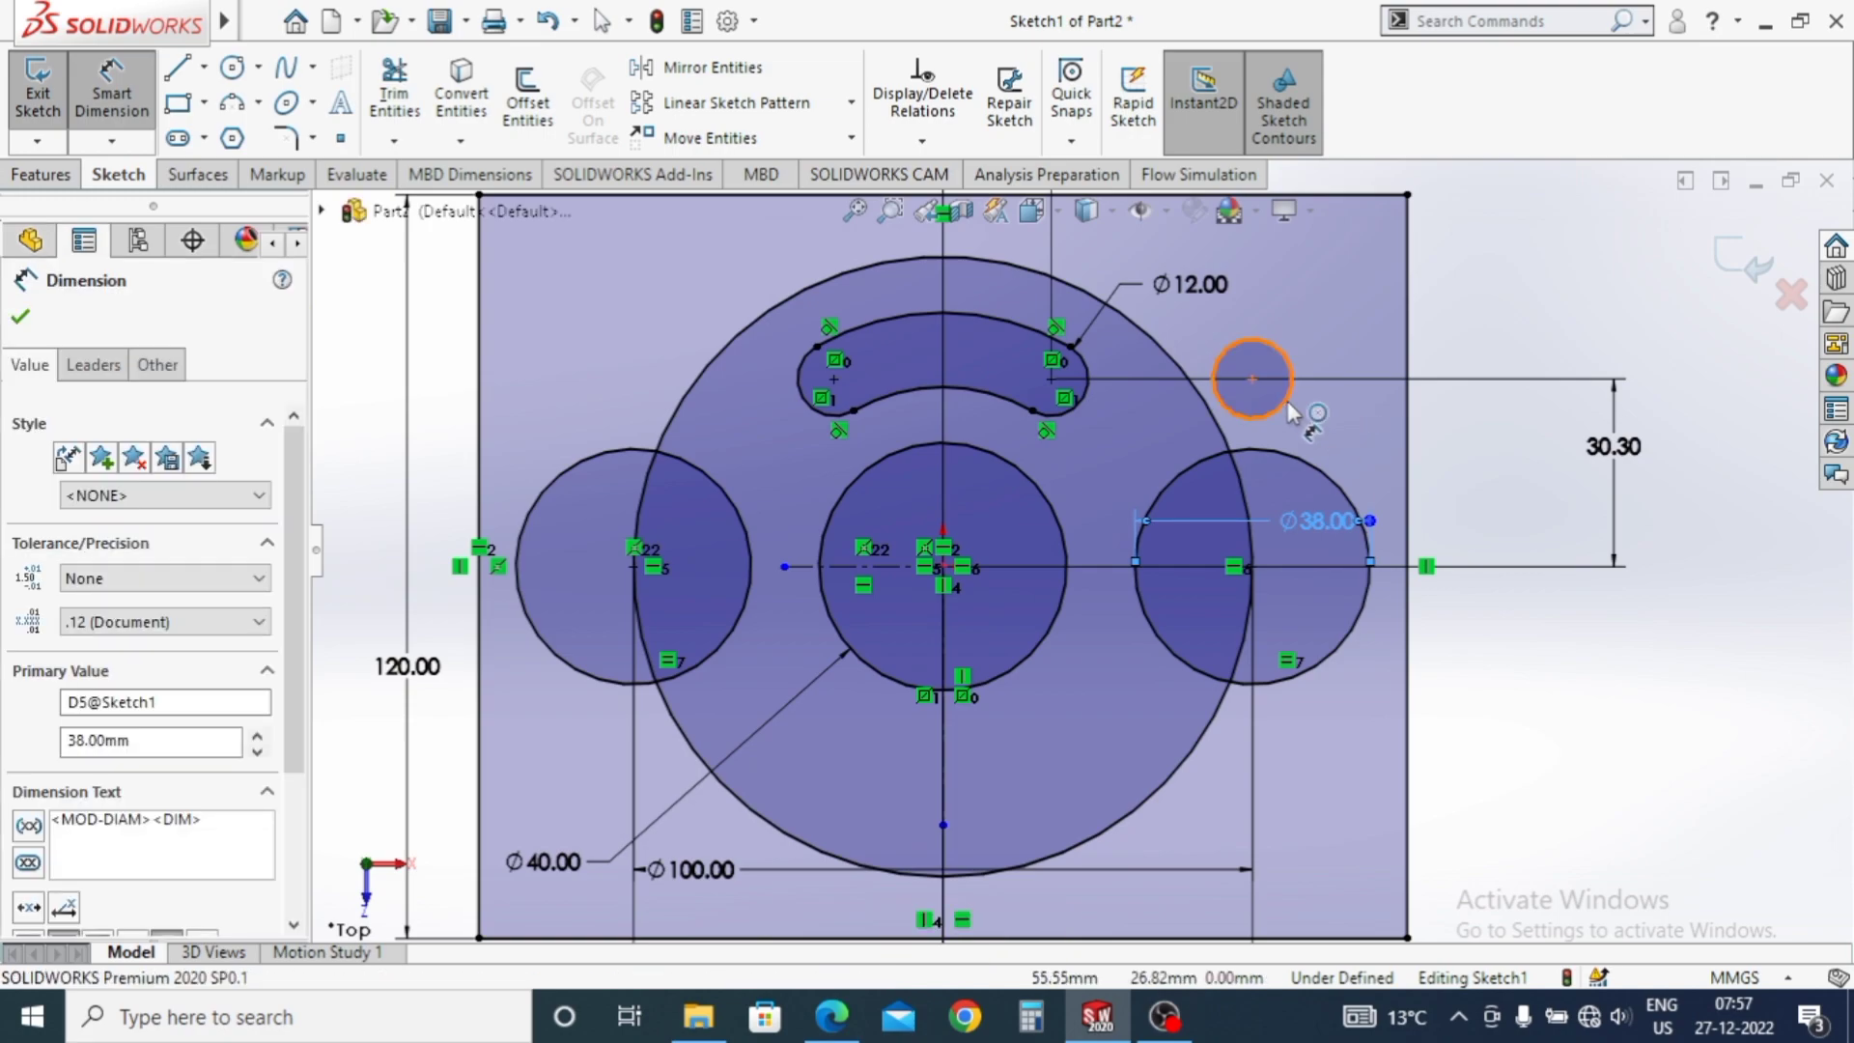
pyautogui.write('24')
pyautogui.press('Return')
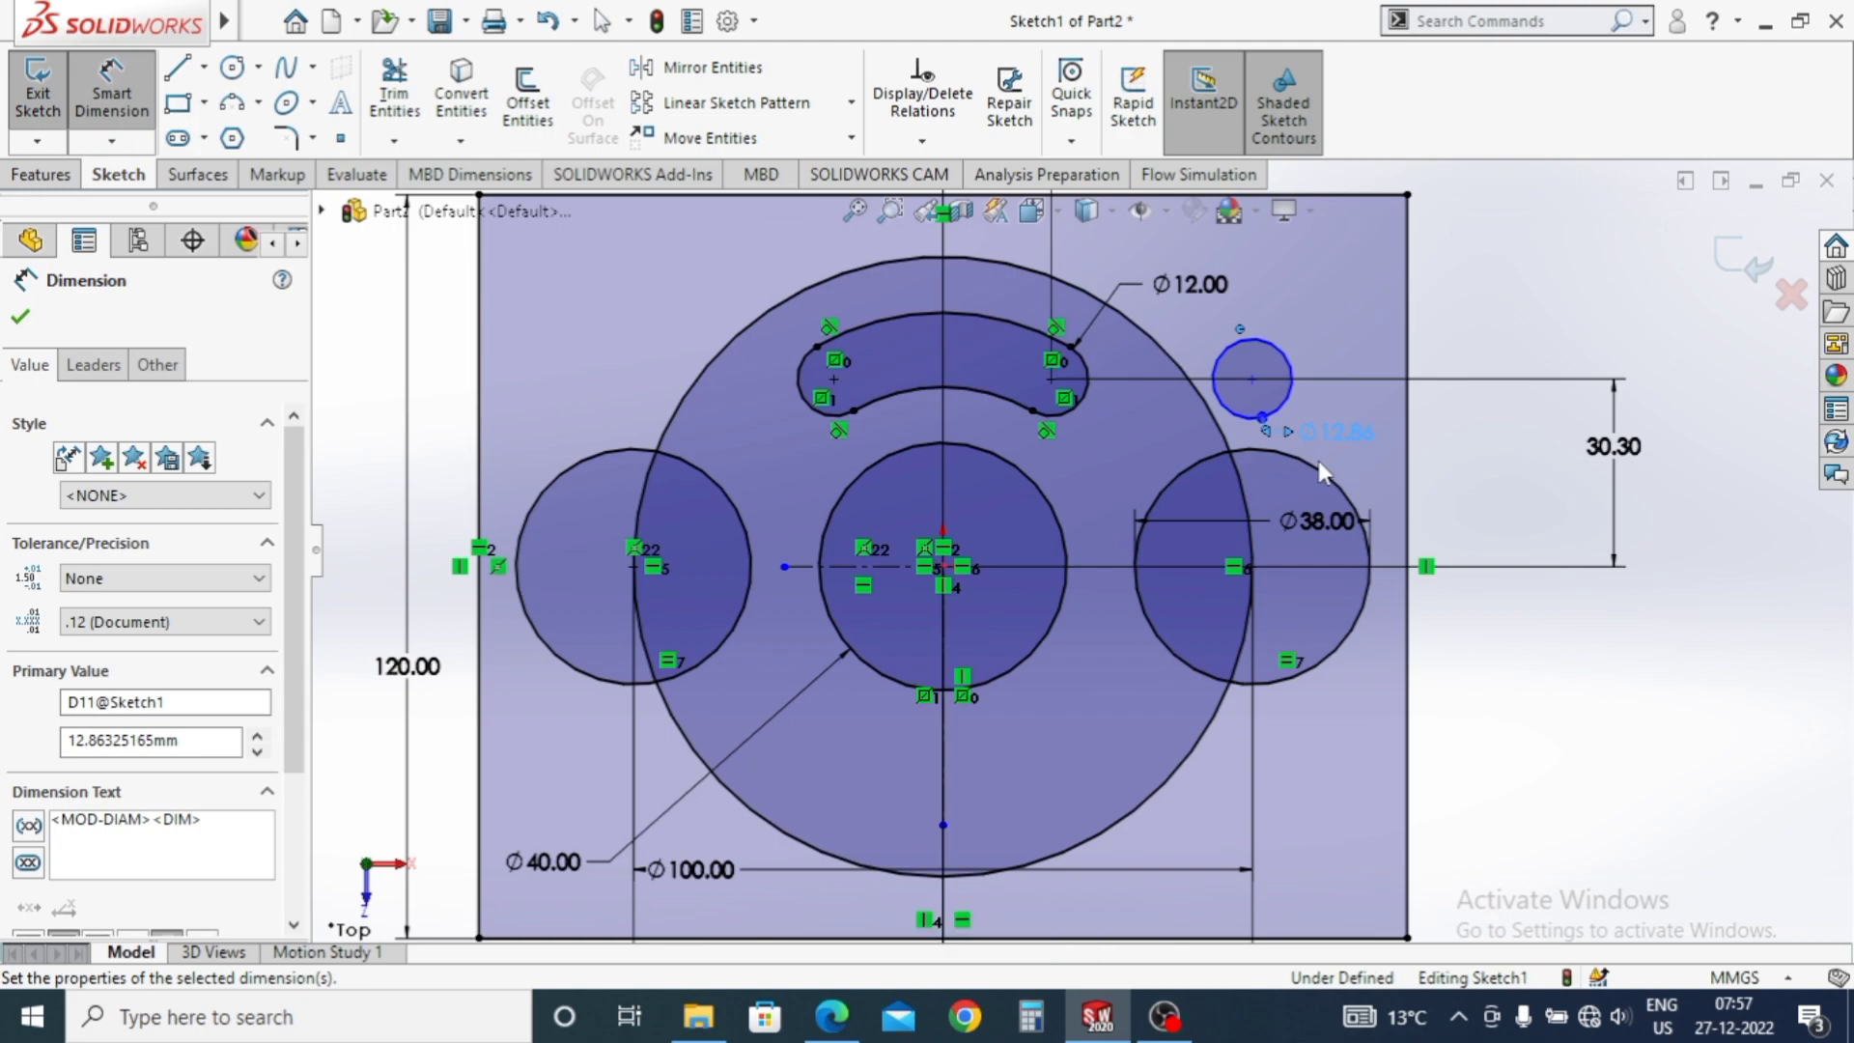
pyautogui.press('Escape')
pyautogui.press('Escape')
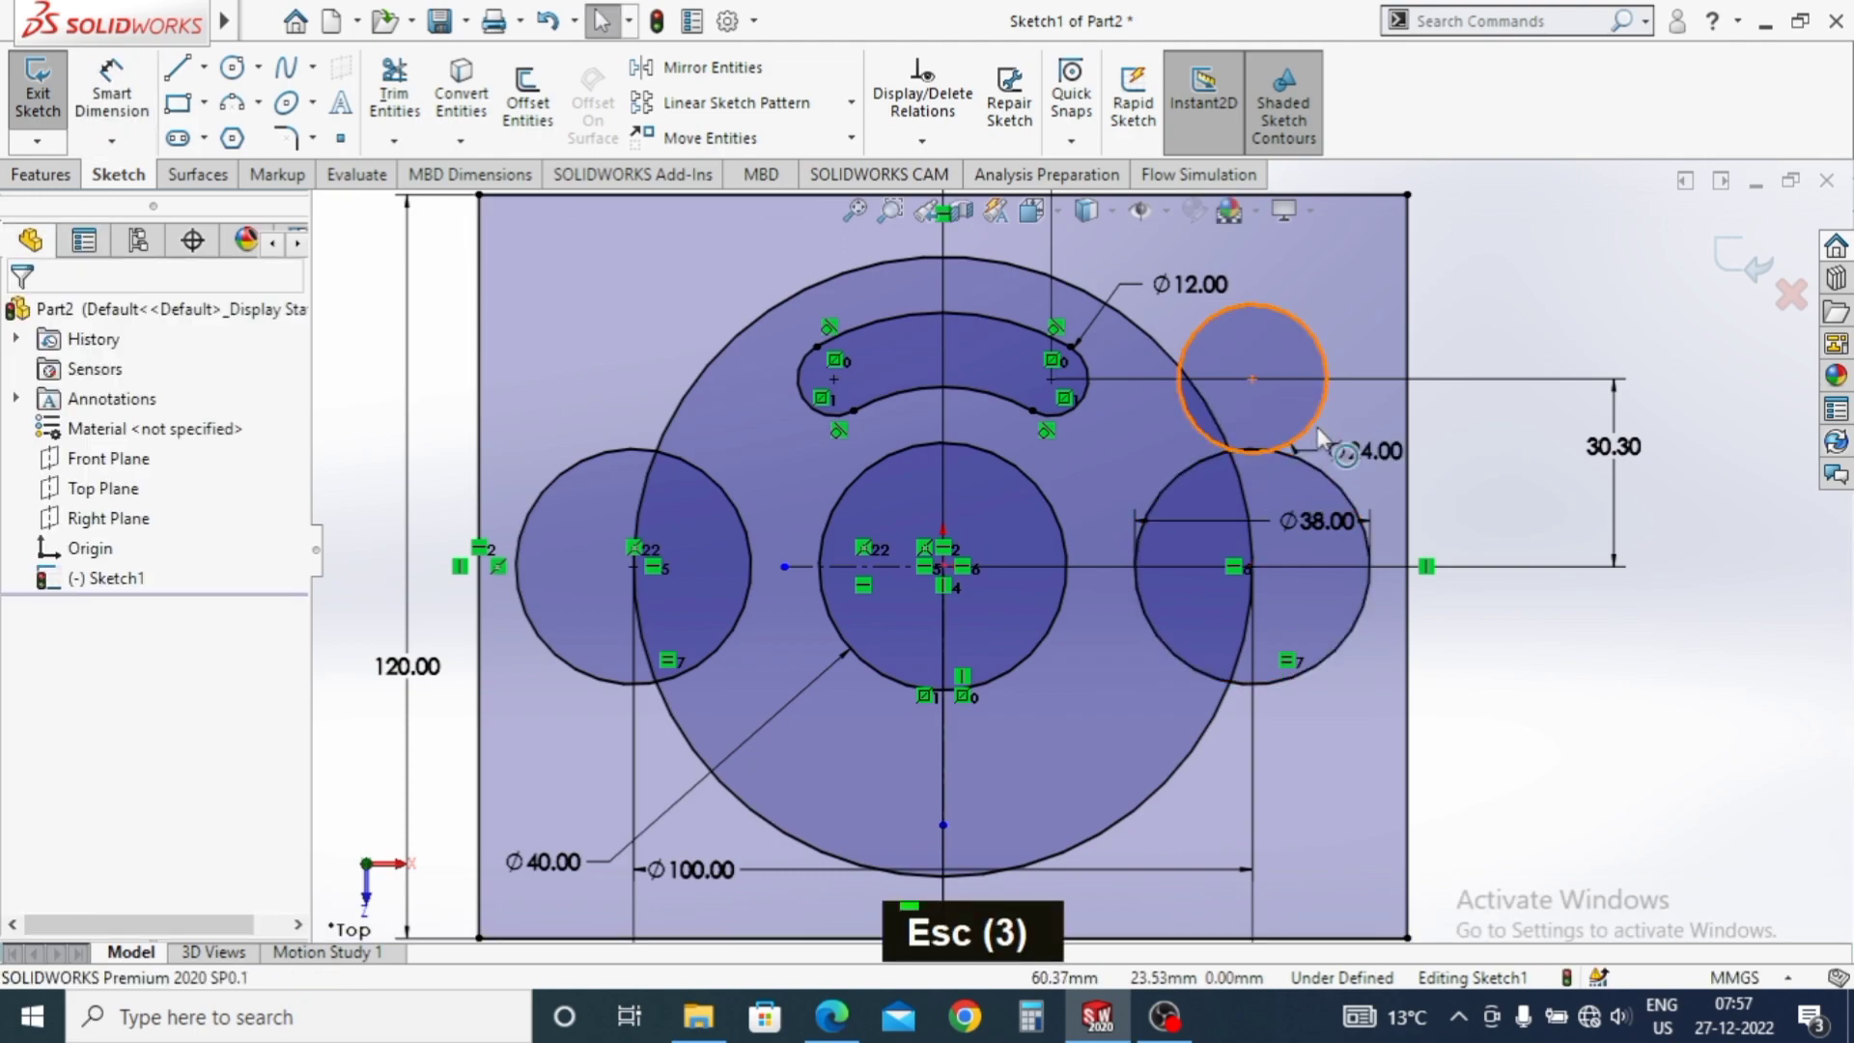
# Make the Ø24 circle tangent to the right lobe and the large Ø100 circle.
pyautogui.click(1336, 486)
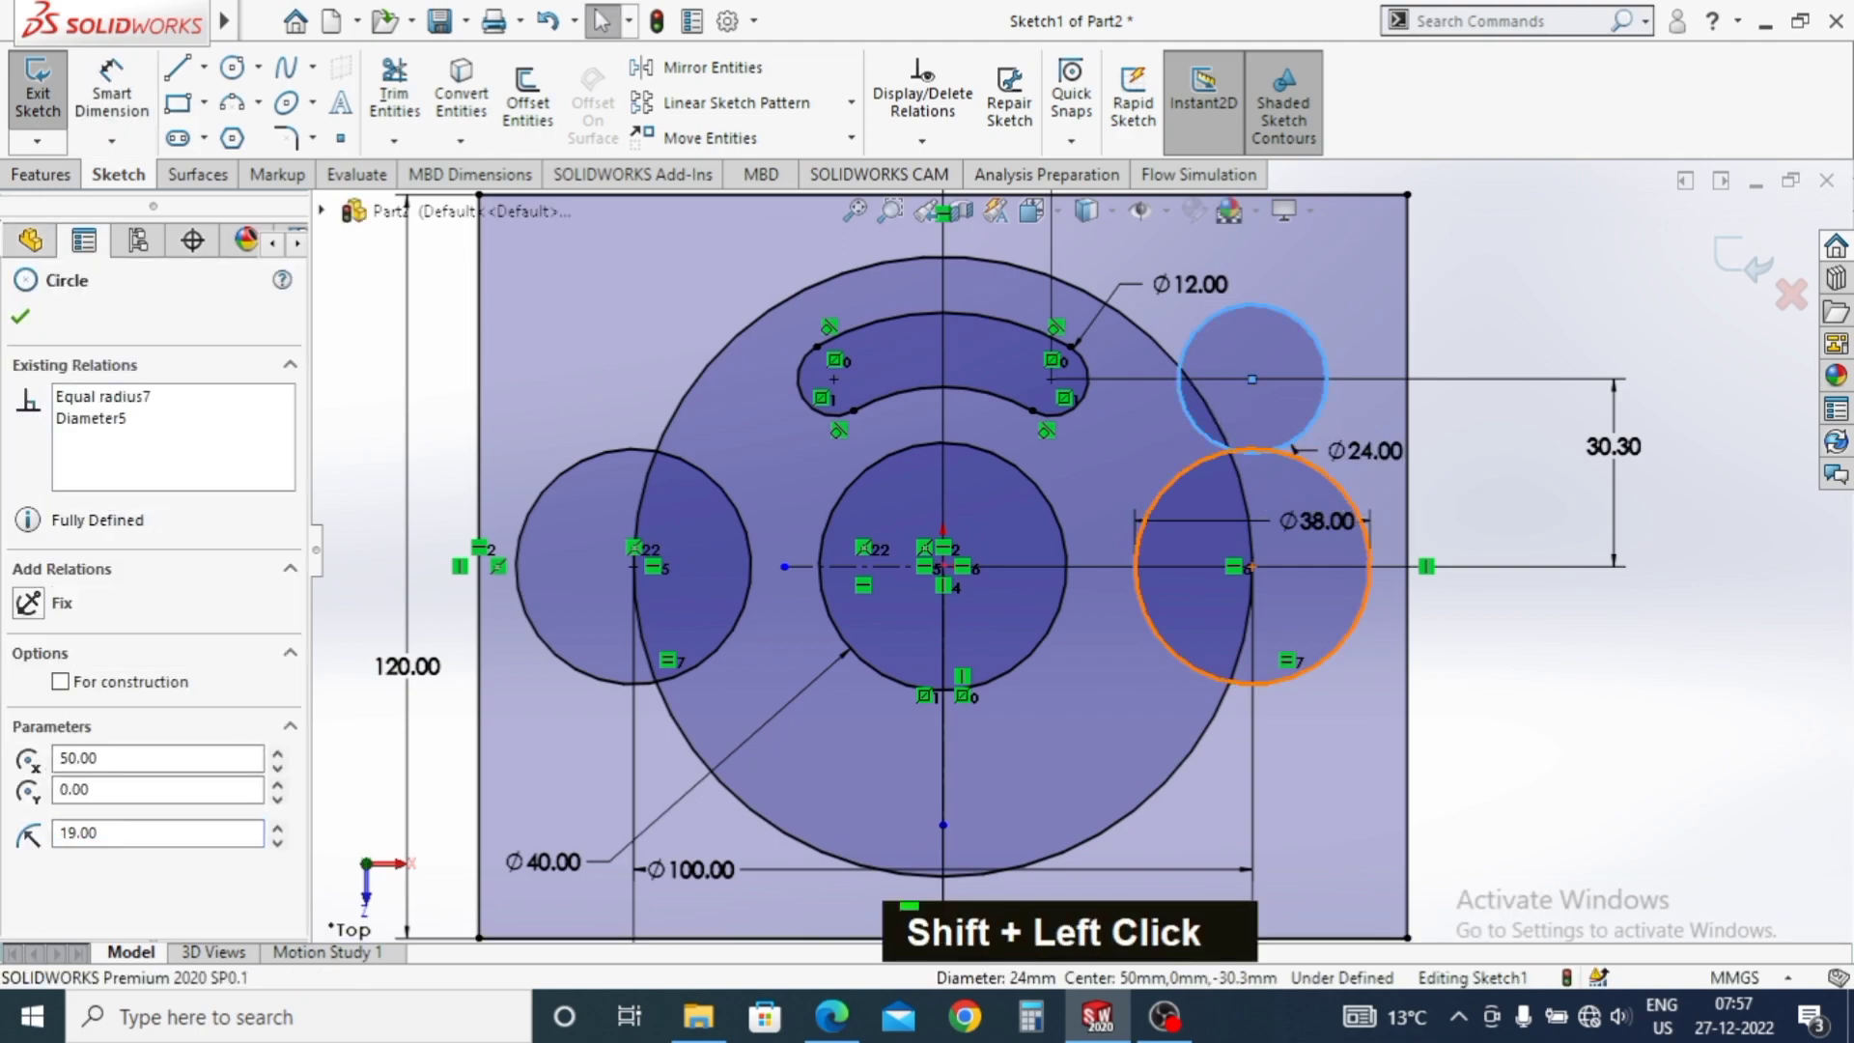
pyautogui.press('Escape')
pyautogui.press('Escape')
pyautogui.click(1199, 339)
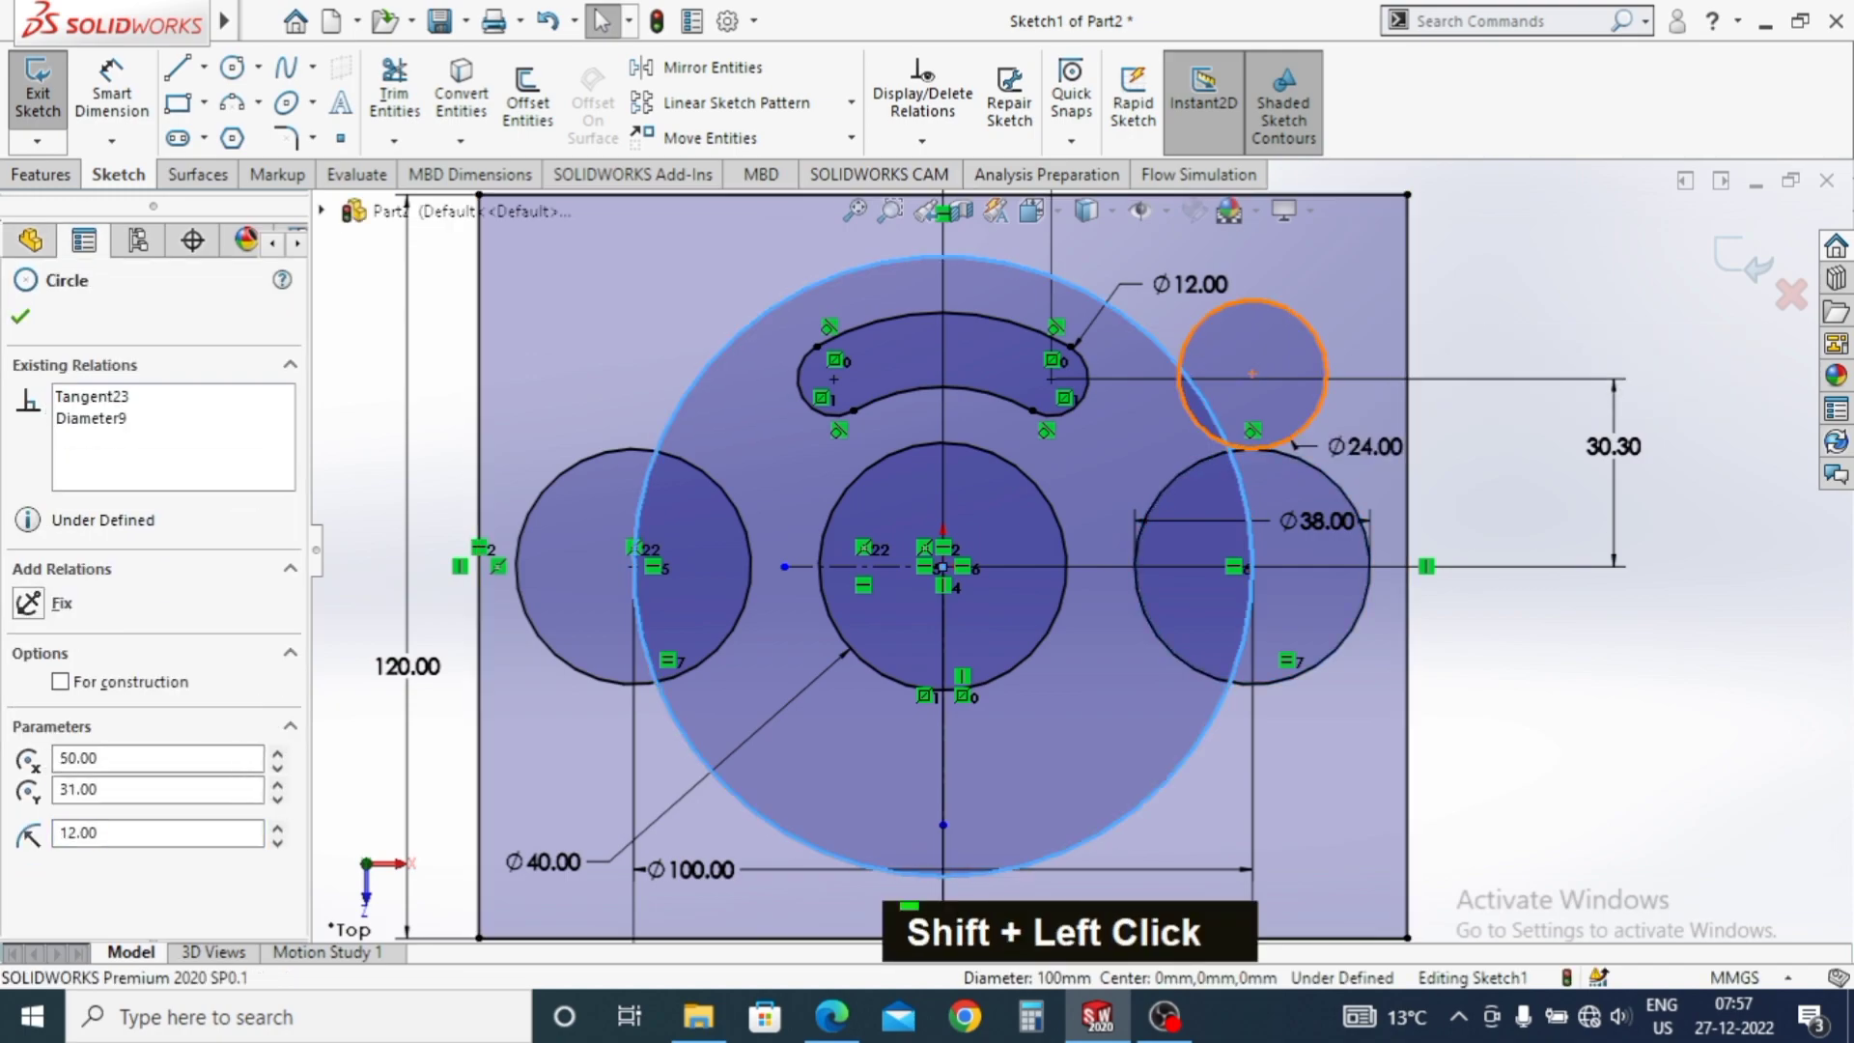
pyautogui.press('Escape')
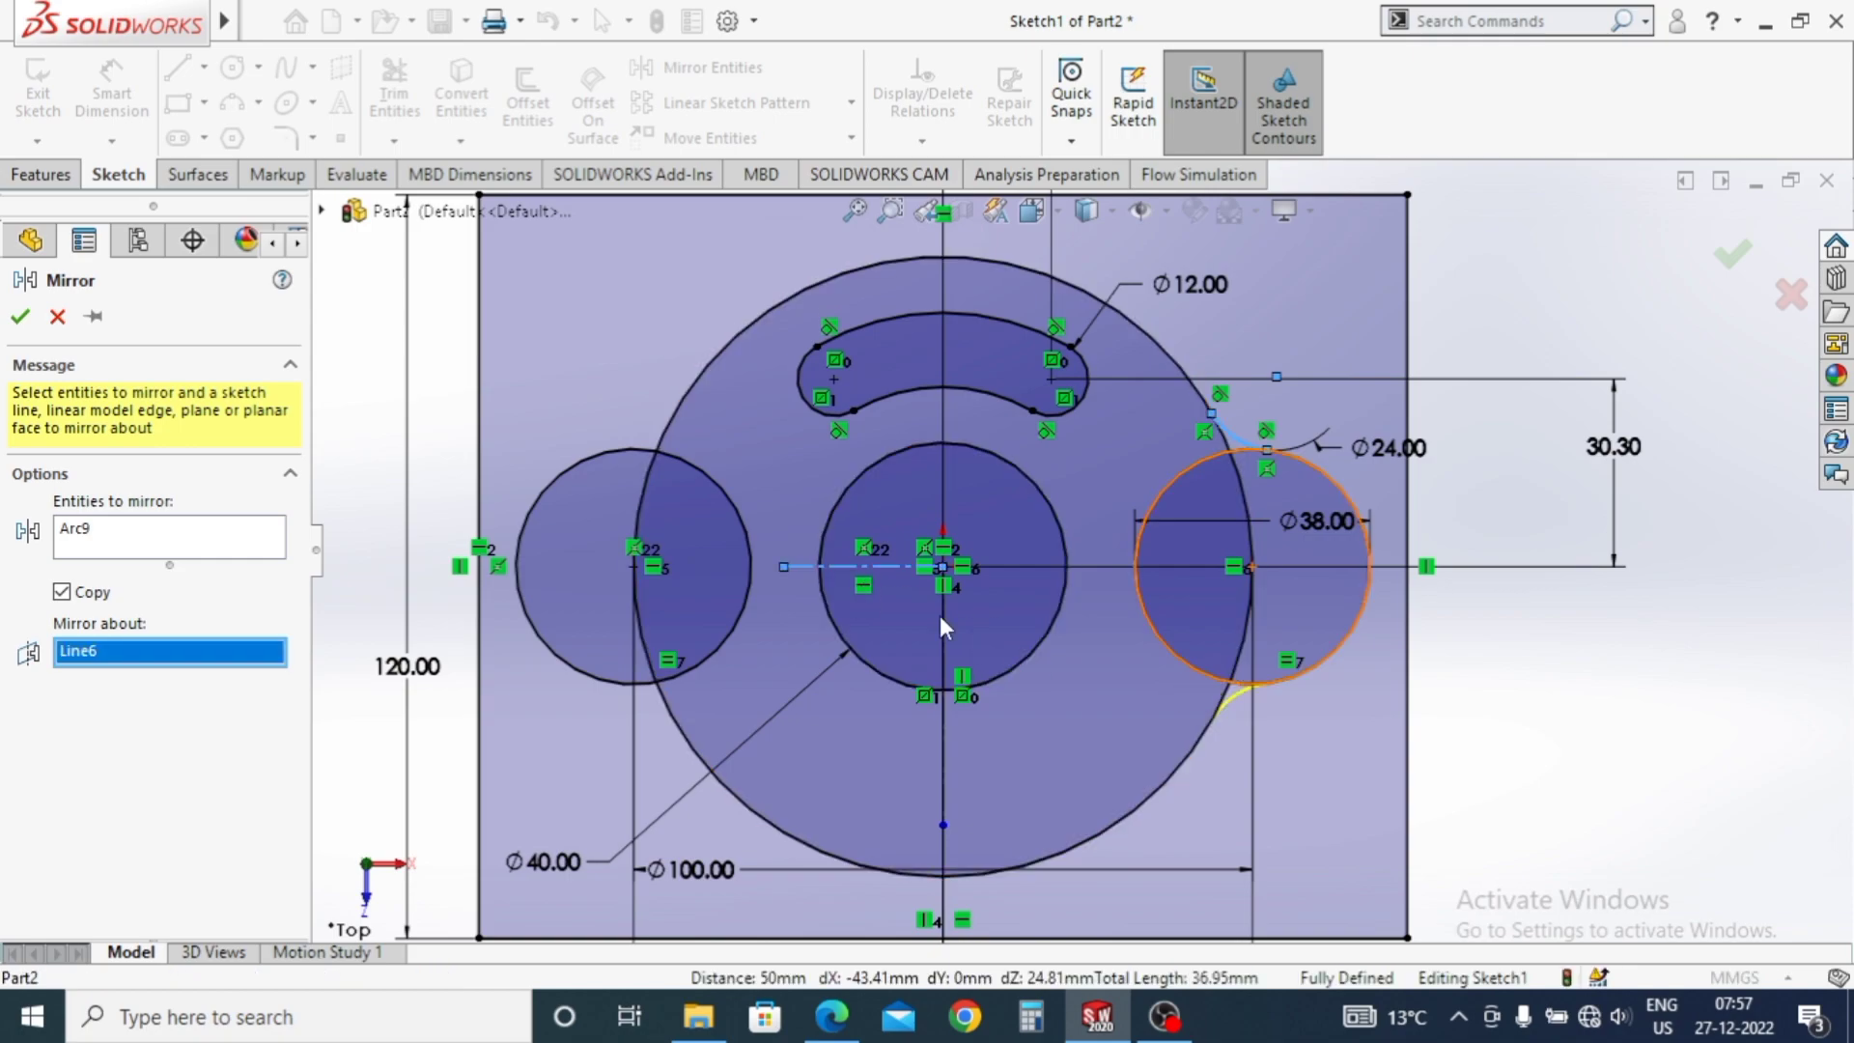
# Confirm the mirrored Ø24 arc and fillet the left lobe corners with R24.
pyautogui.press('Escape')
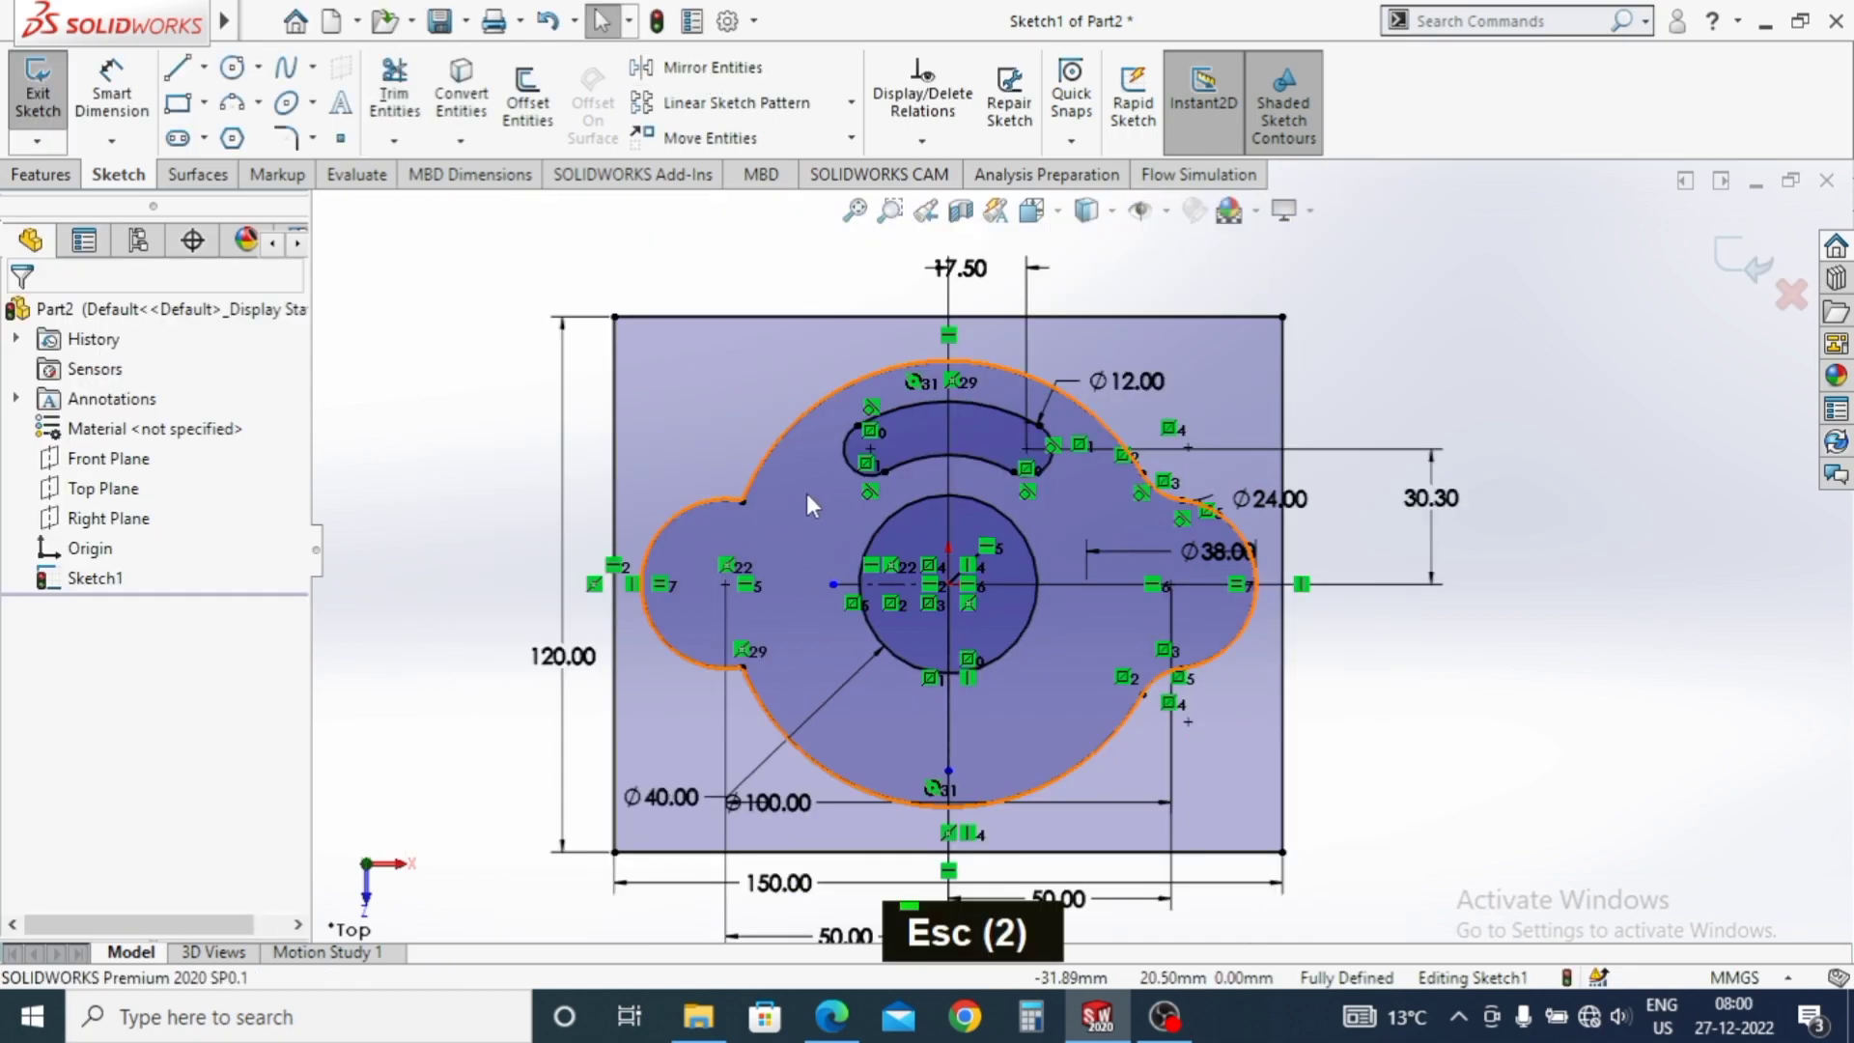
pyautogui.press('Escape')
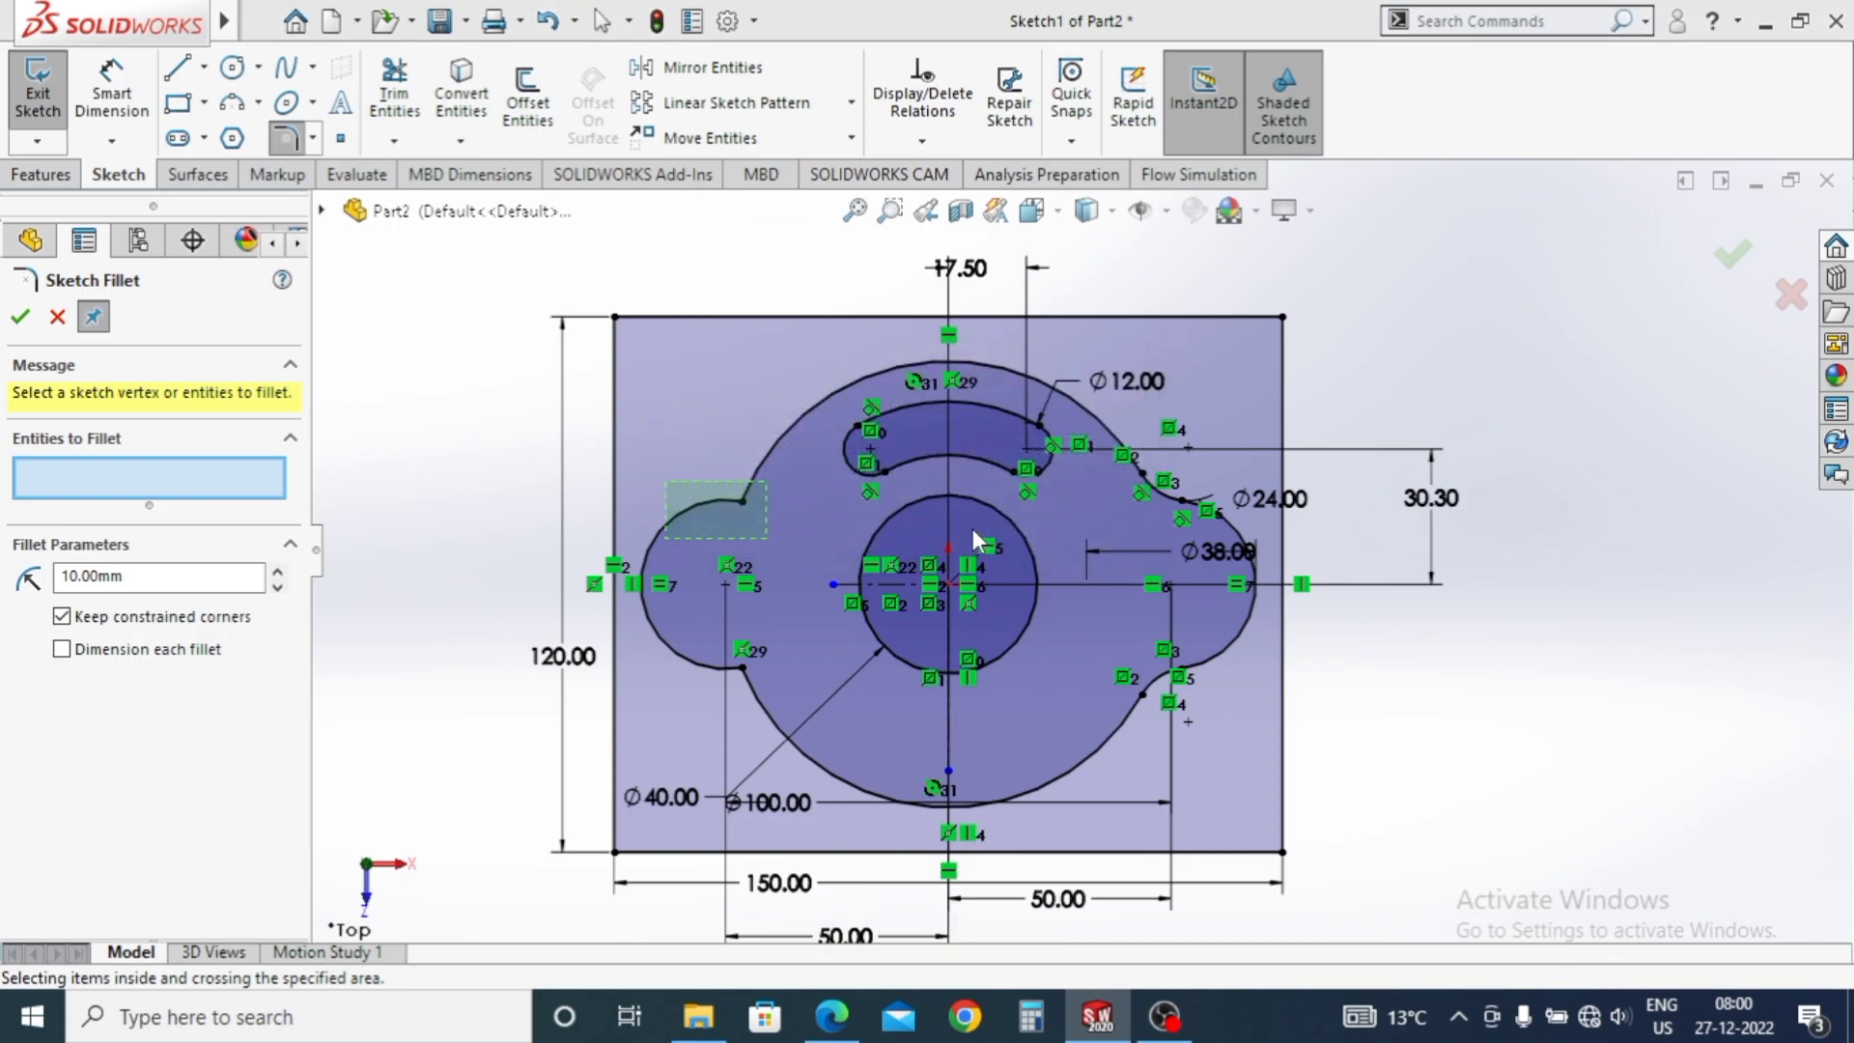
pyautogui.write('24')
pyautogui.press('Return')
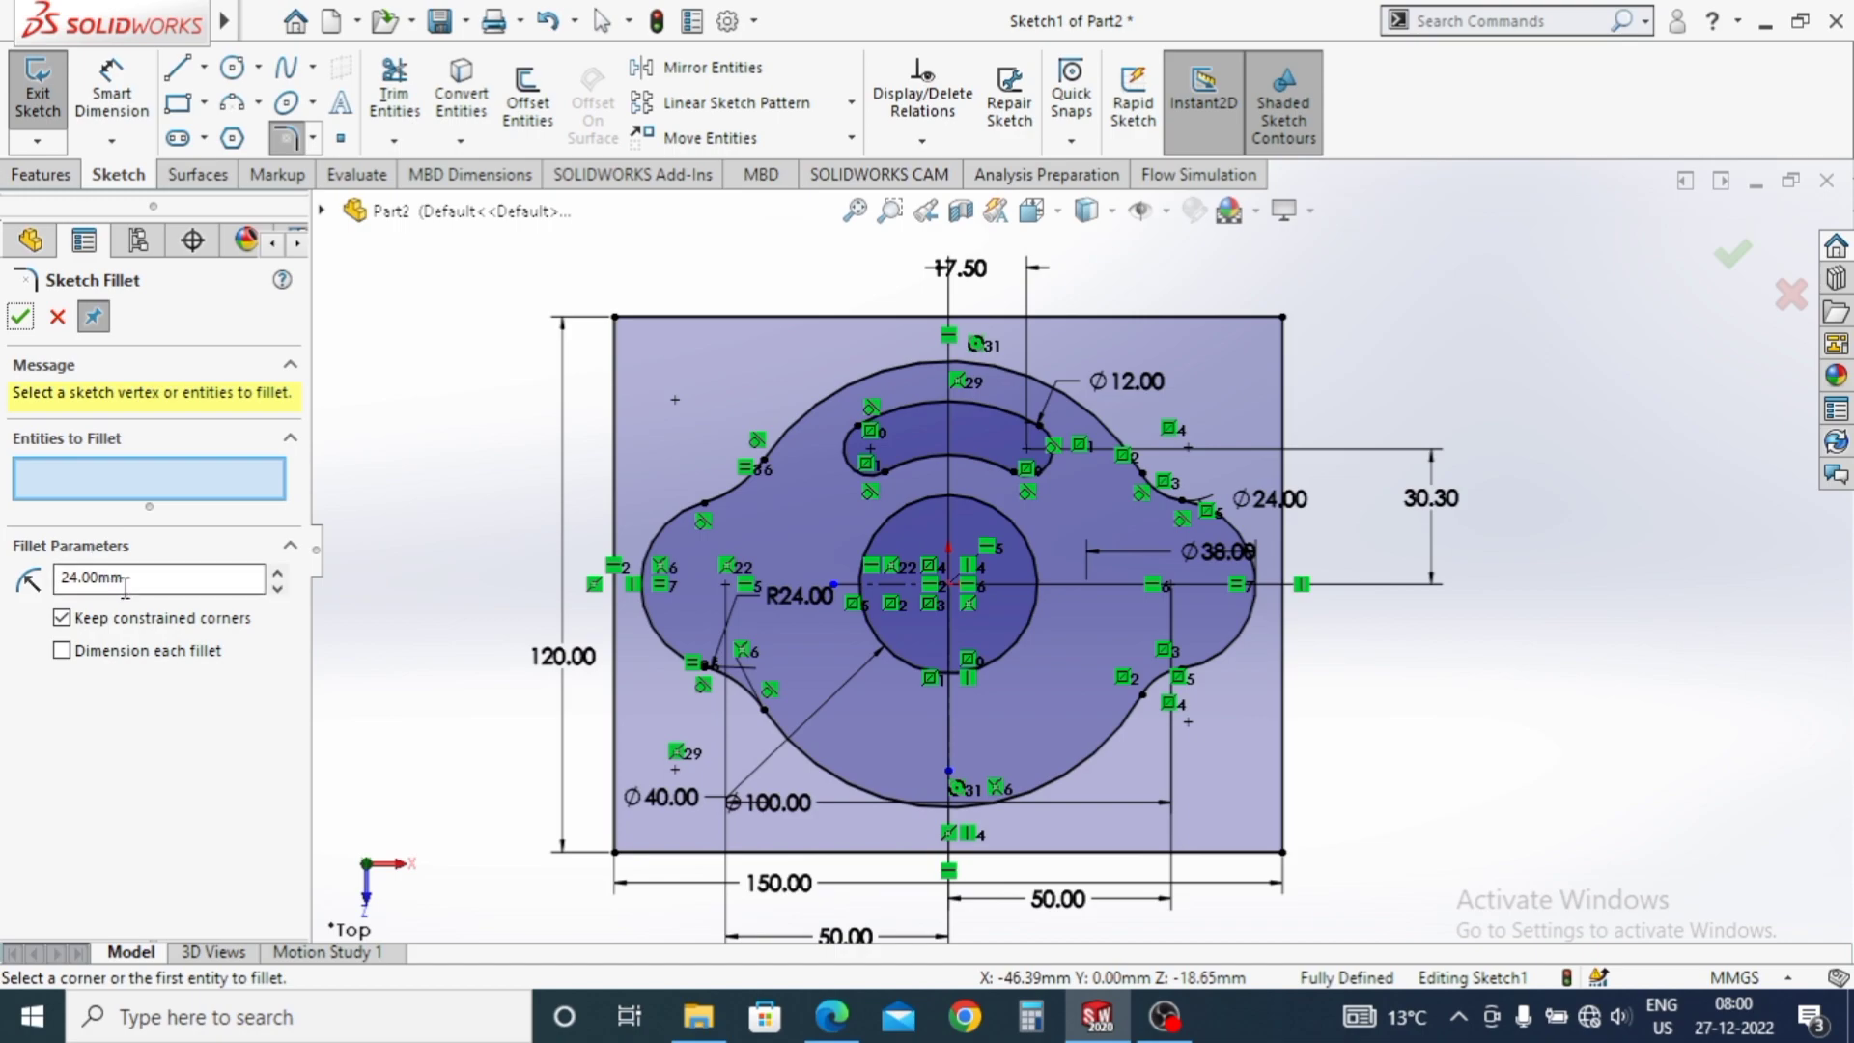
# Edit the fillet radius dimension from R24 to R12.
pyautogui.write('12')
pyautogui.press('Return')
pyautogui.press('Escape')
pyautogui.doubleClick(790, 614)
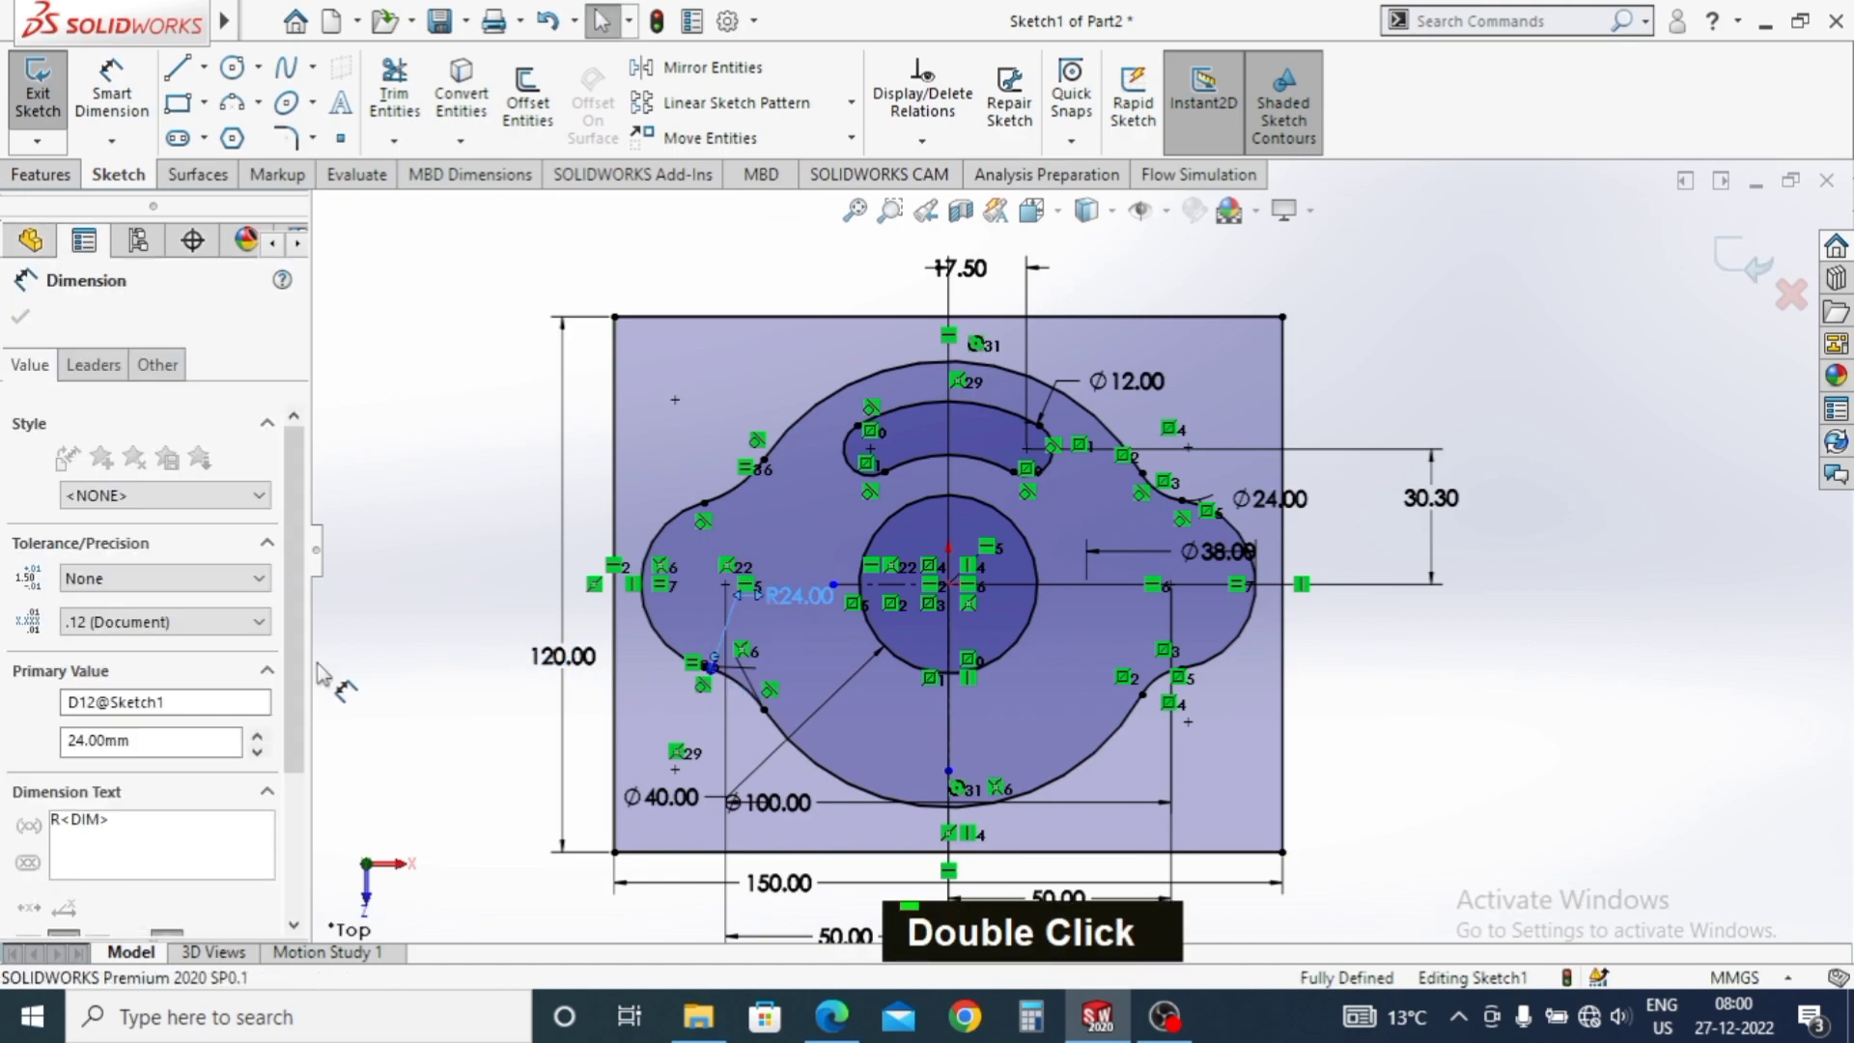
pyautogui.write('12')
pyautogui.press('Return')
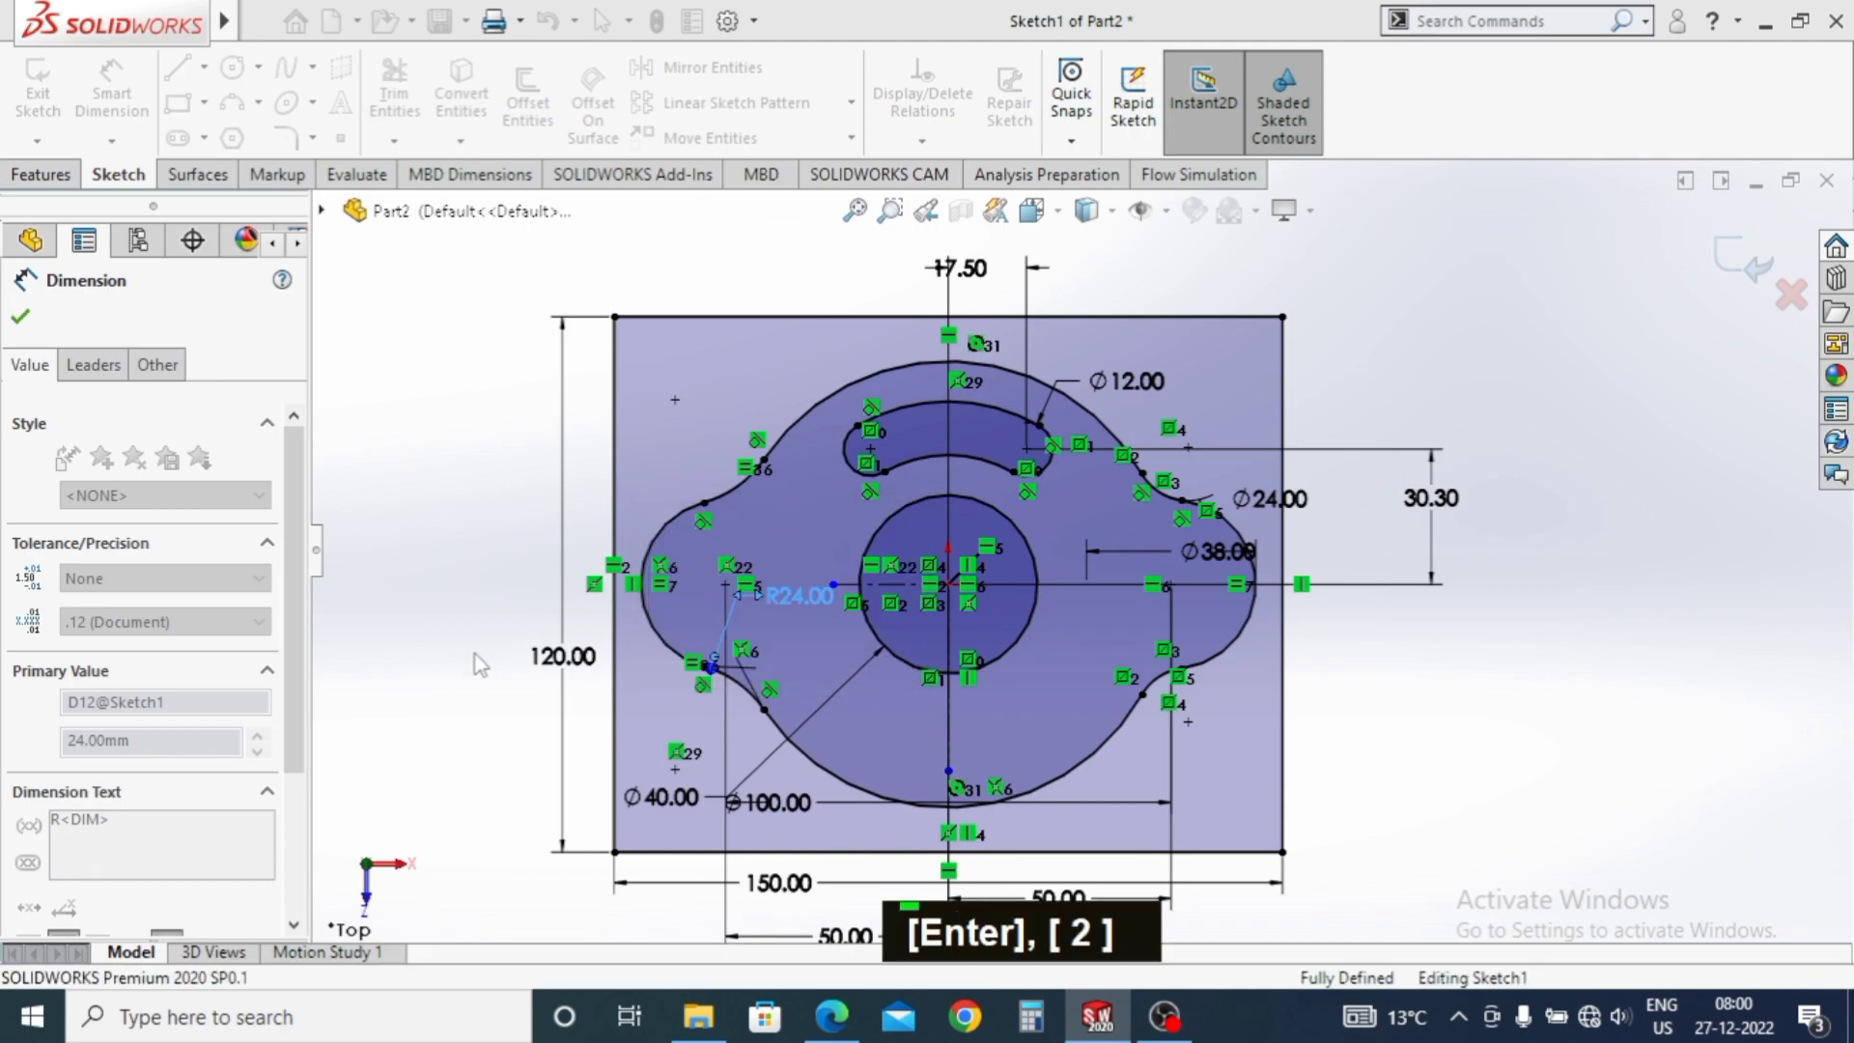
# Start a four-instance, 360° equal-spacing circular pattern of the slot arcs about the origin.
pyautogui.press('Escape')
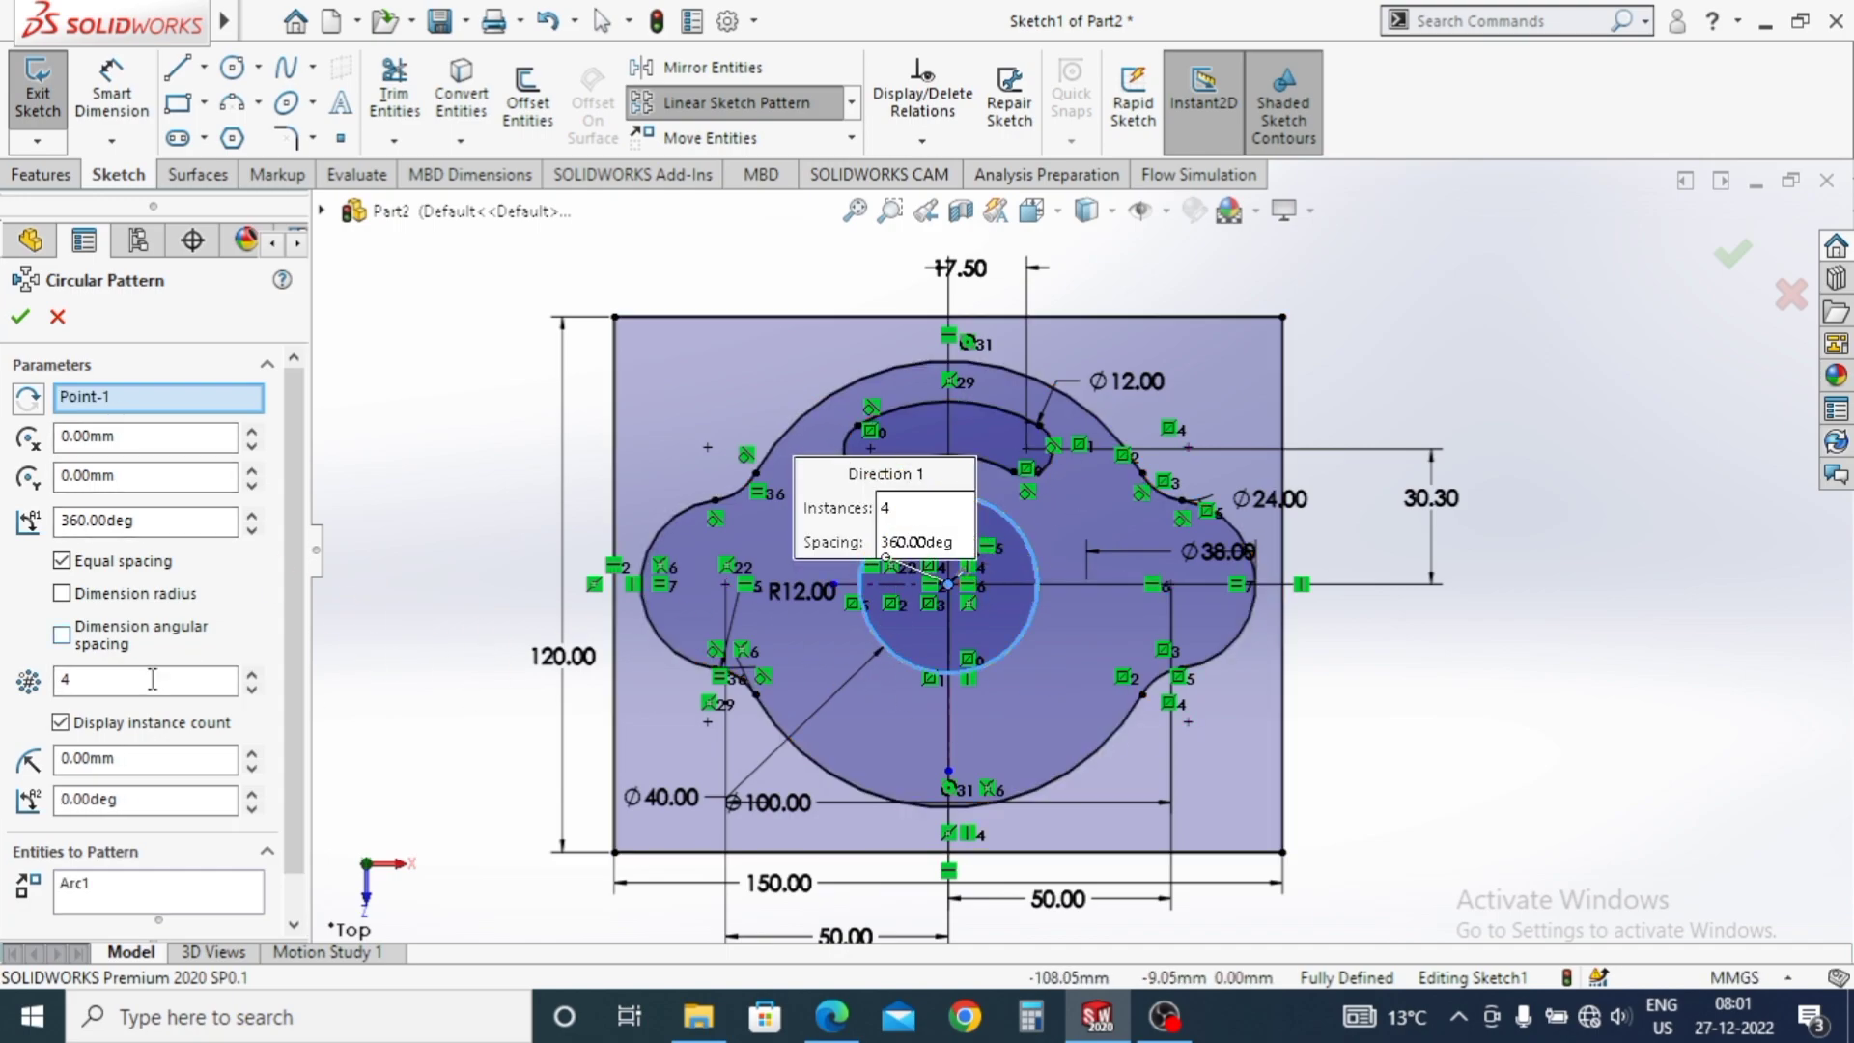
pyautogui.scroll(-3)
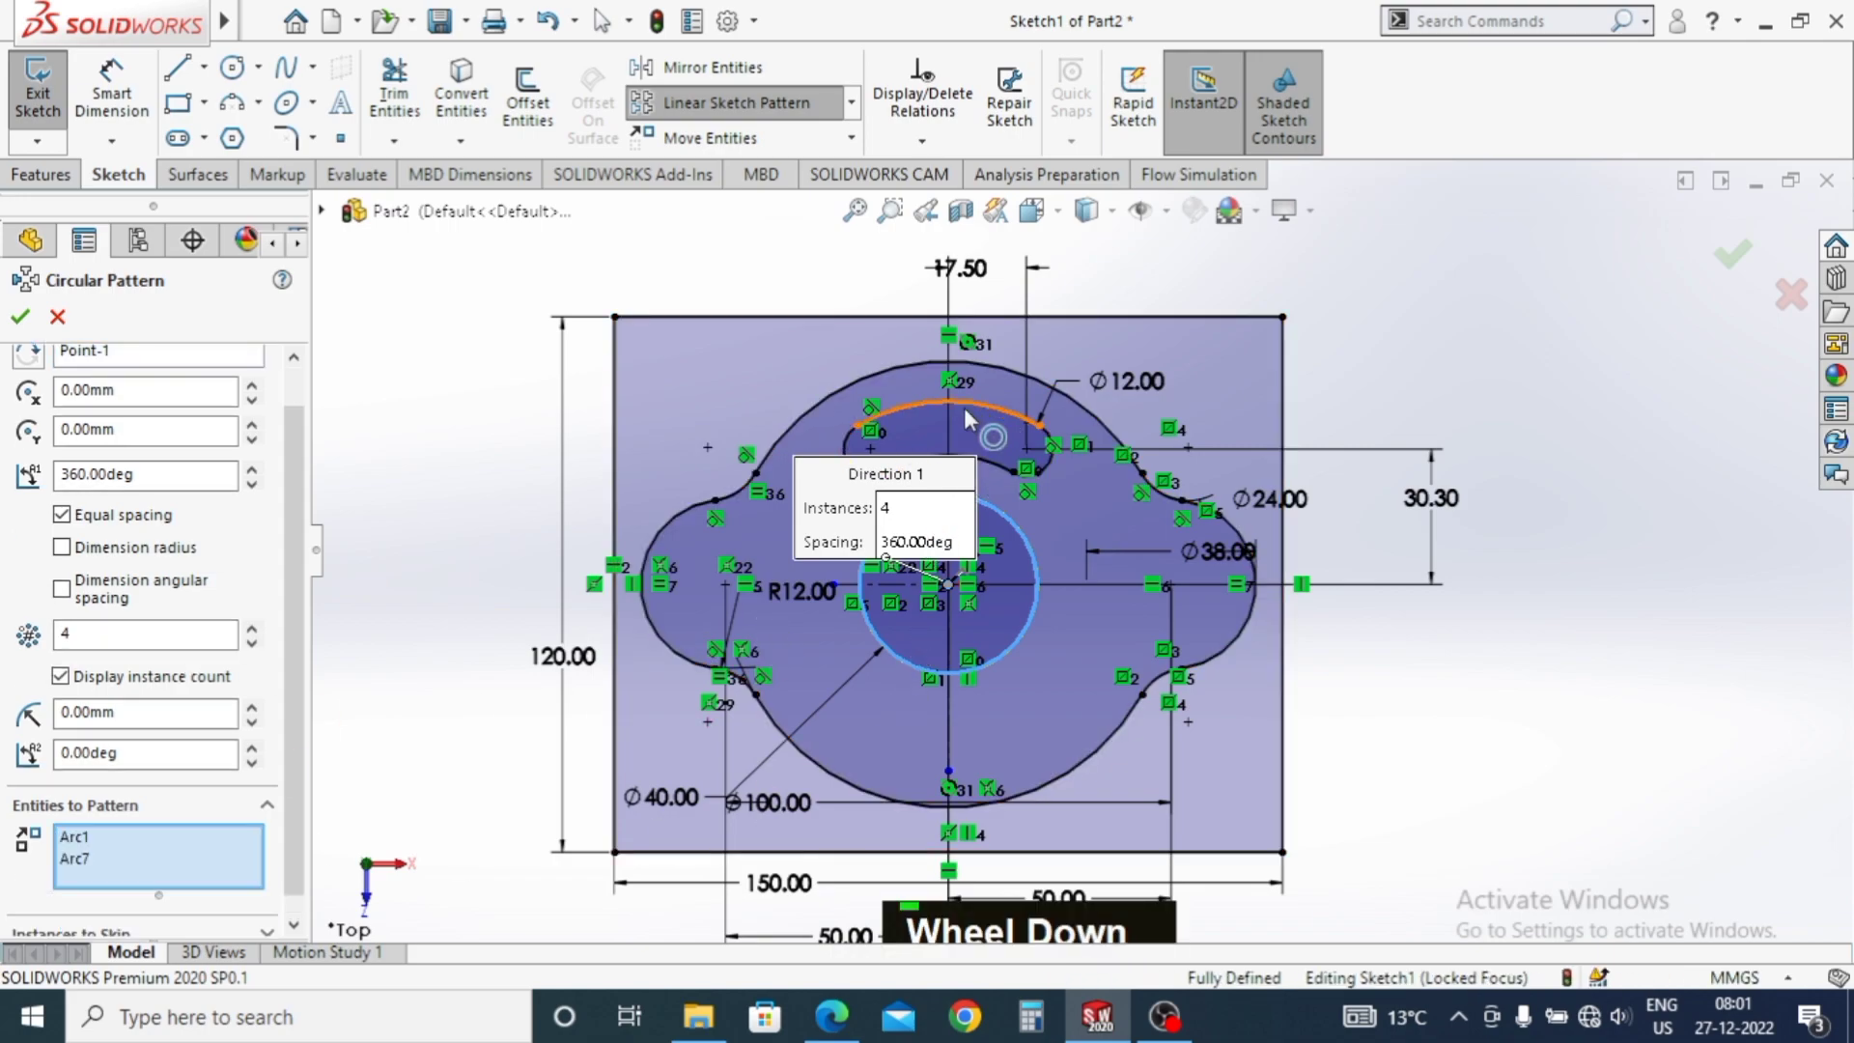